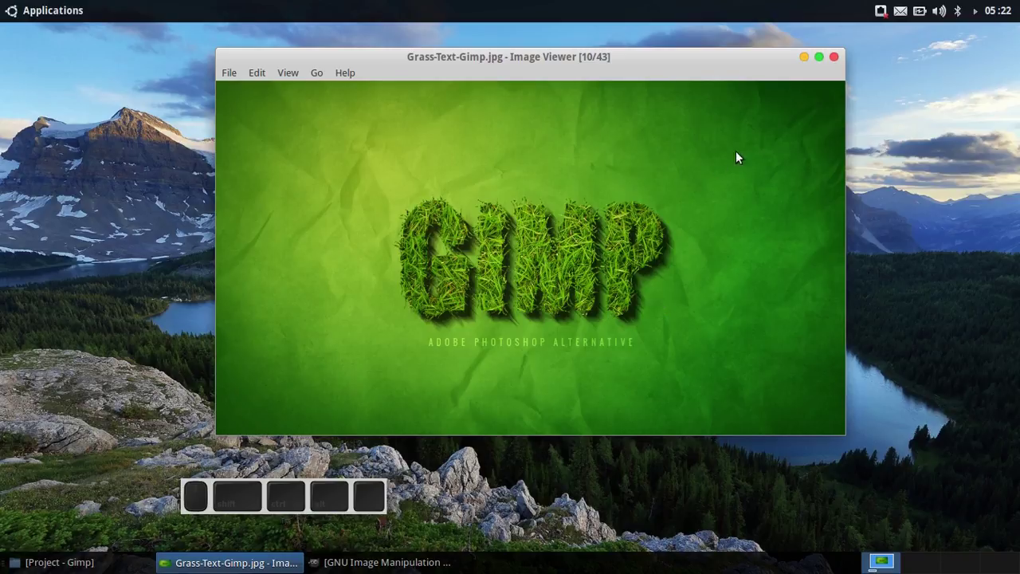
- Minimize the Image Viewer showing the grass-text reference picture
click(806, 65)
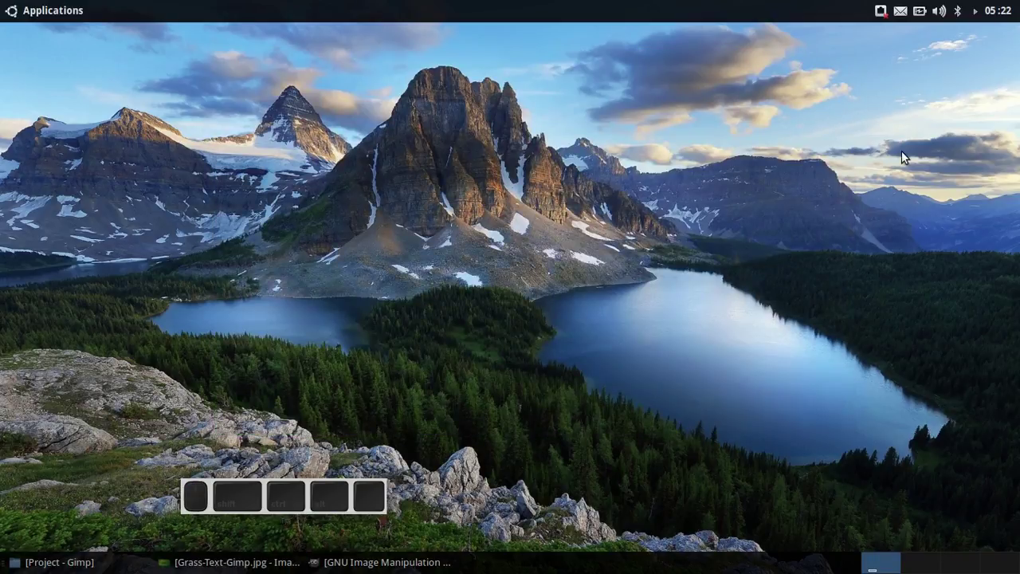
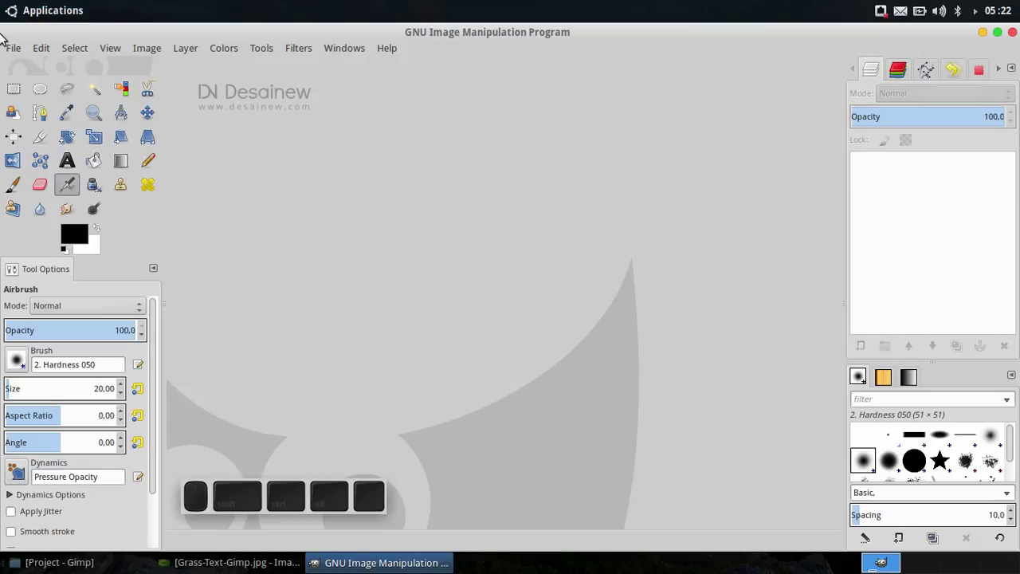
- Create a new blank white image 1366 px wide by 768 px high
click(15, 52)
click(16, 67)
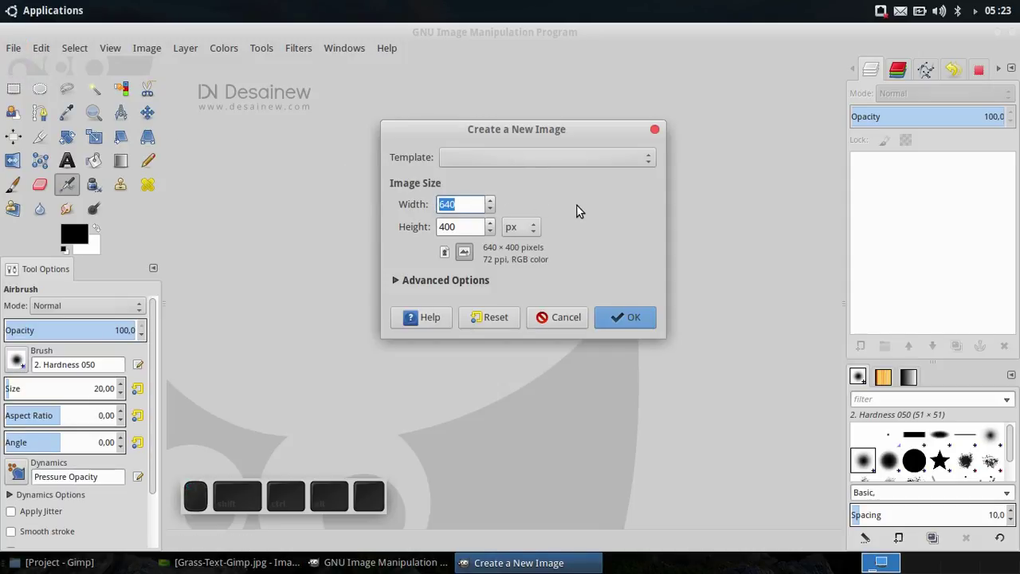
key(1)
key(3)
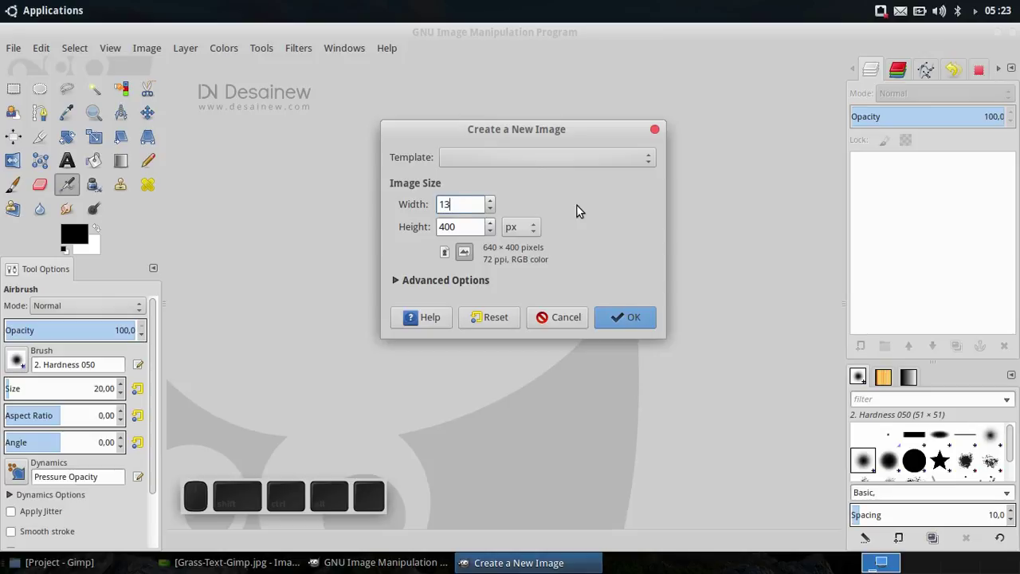
key(6)
click(451, 223)
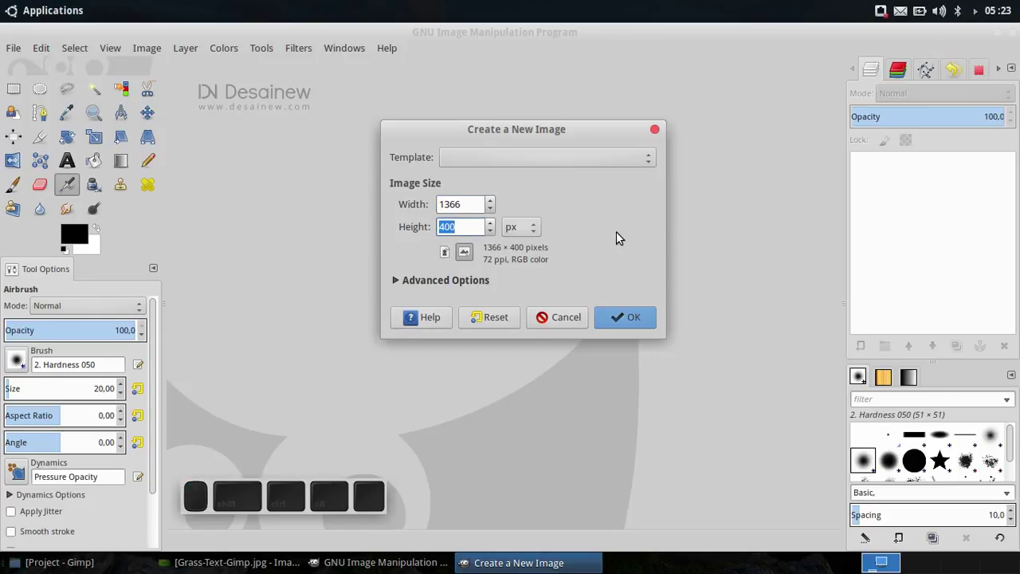
key(7)
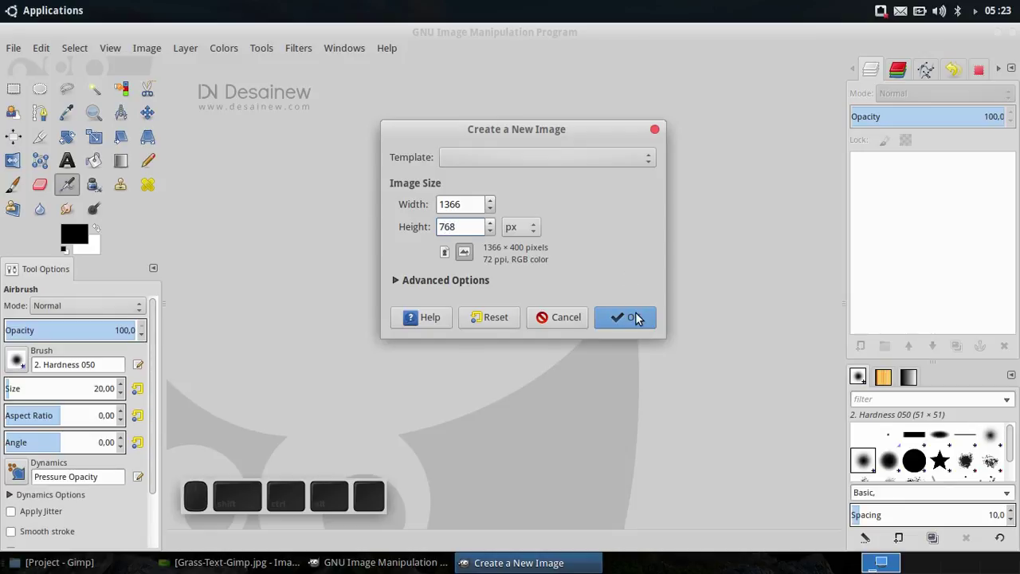
click(642, 316)
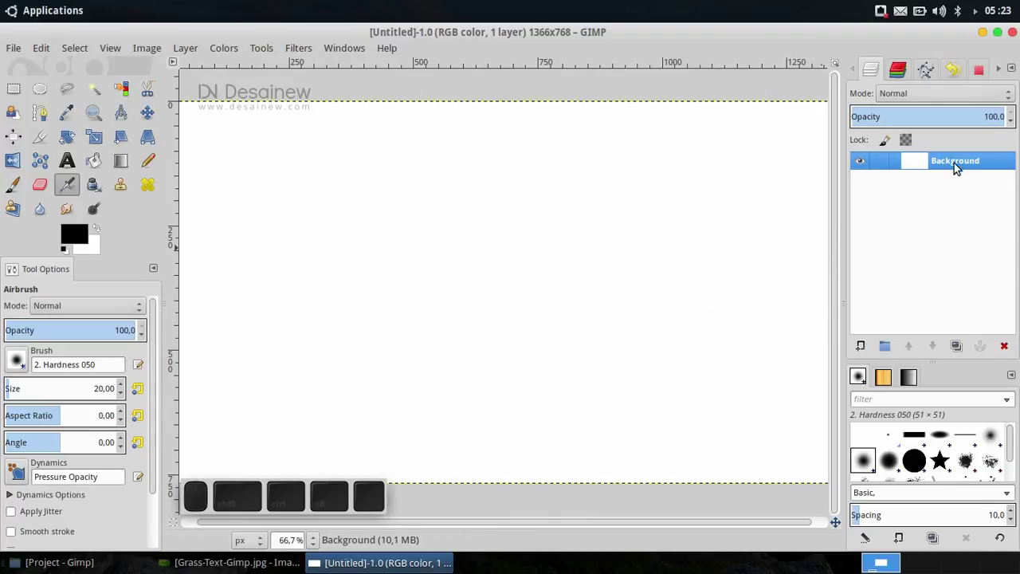
- Rename the Background layer to Gradient-BG
click(969, 165)
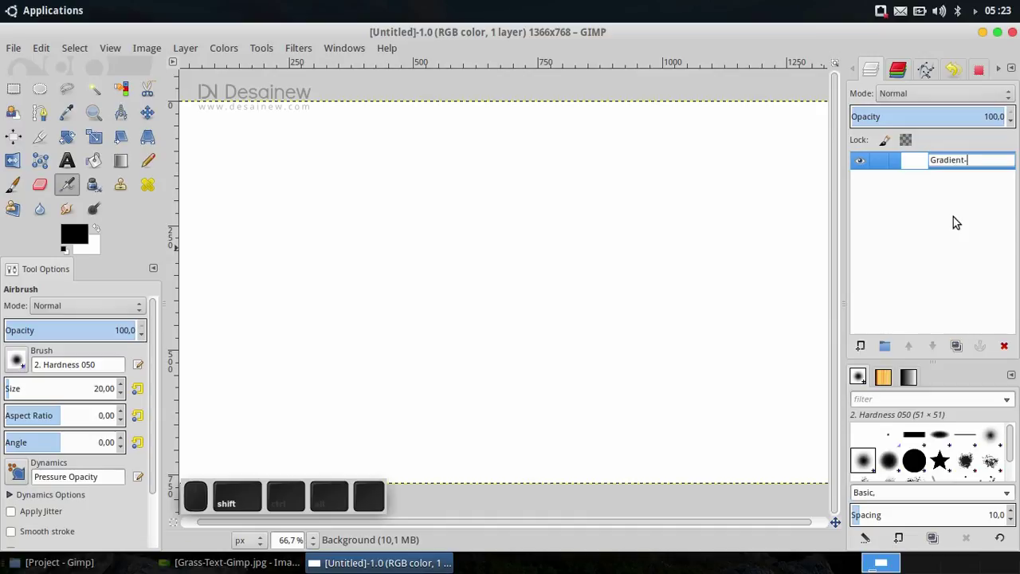
key(shift+Return)
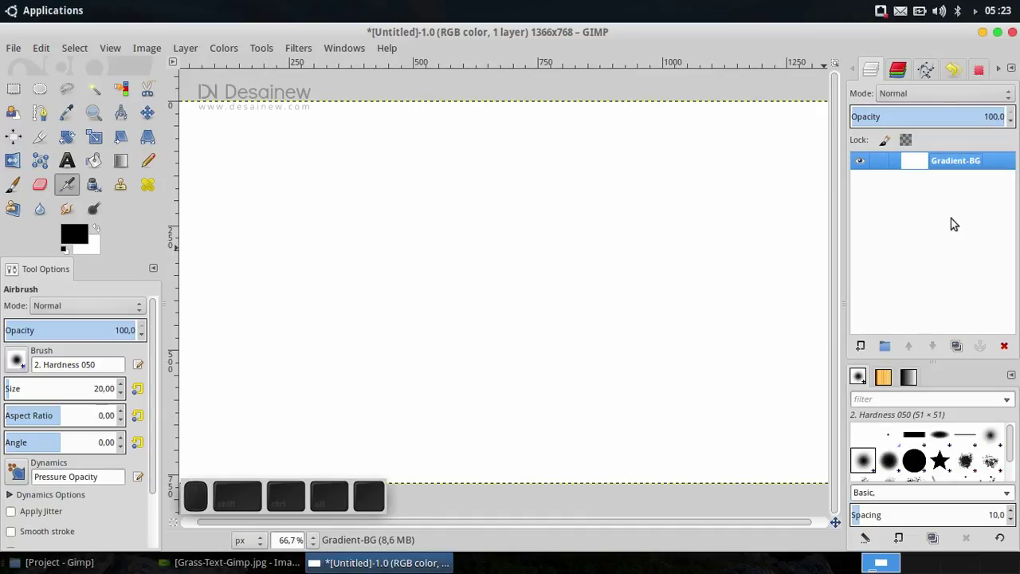
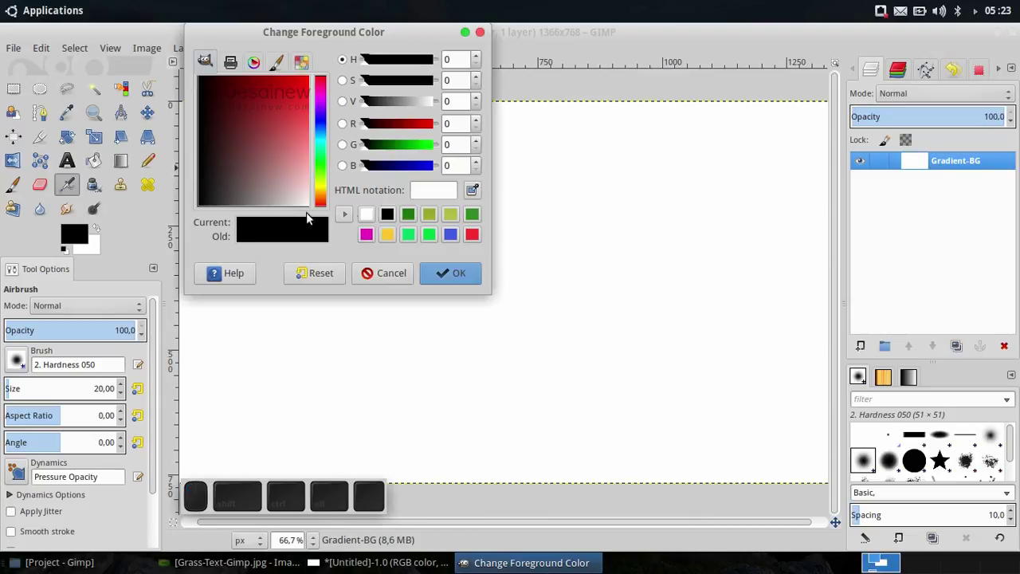
- Set the foreground colour to light olive green 97ab2d
click(434, 222)
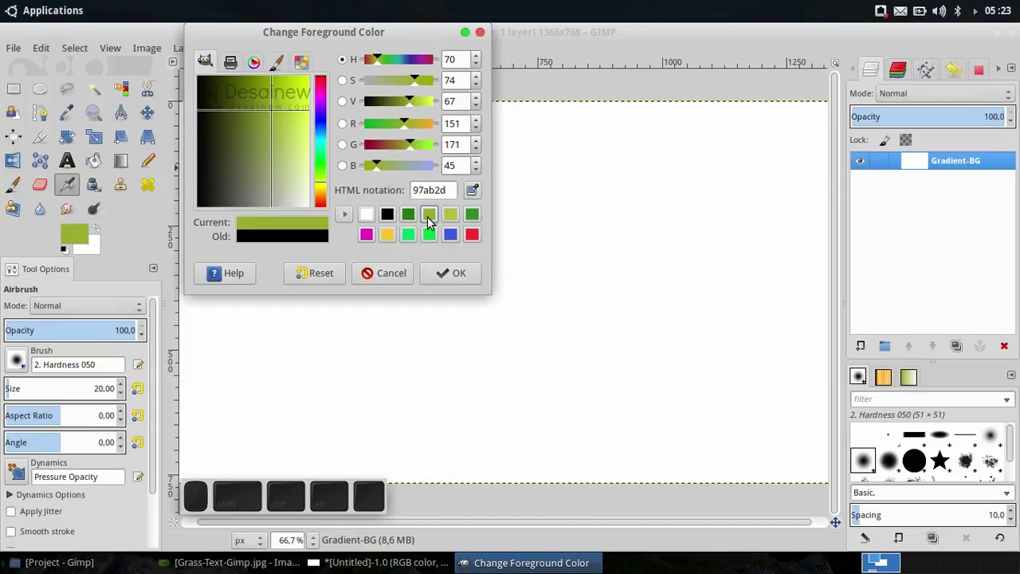
click(454, 280)
- Set the background colour to dark green 1f7812 after trying several greens
click(103, 251)
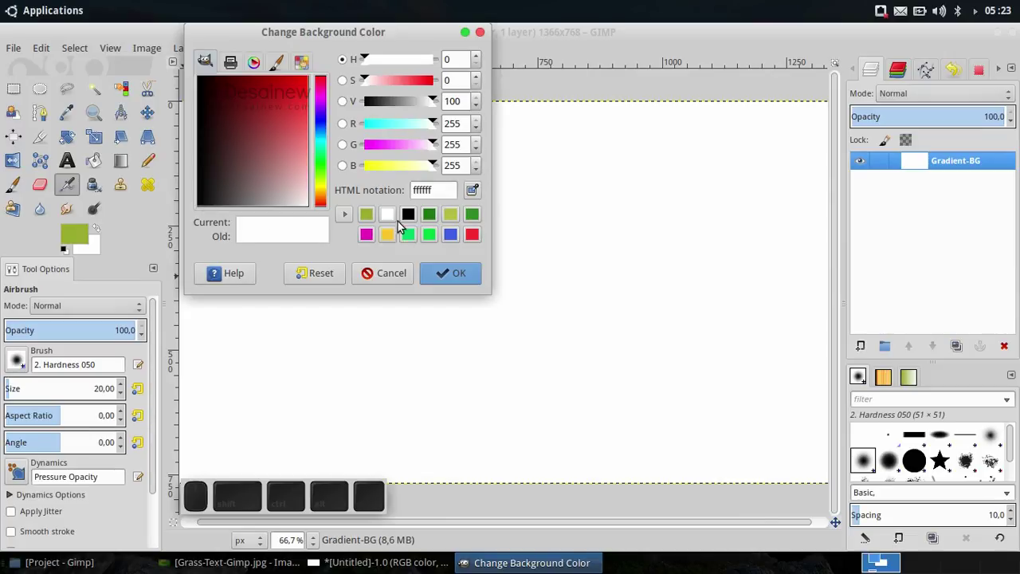
click(455, 226)
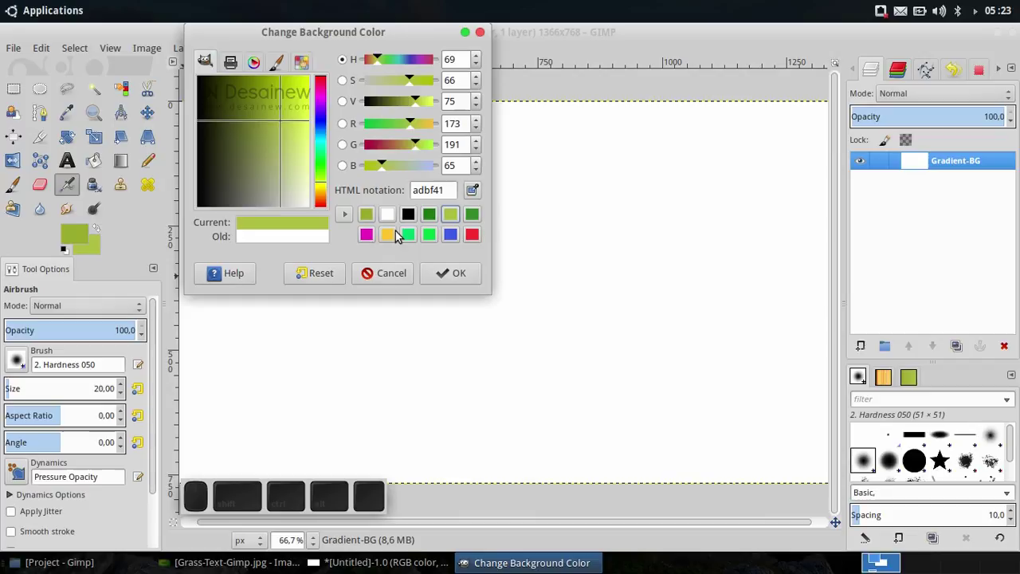
click(440, 234)
click(416, 237)
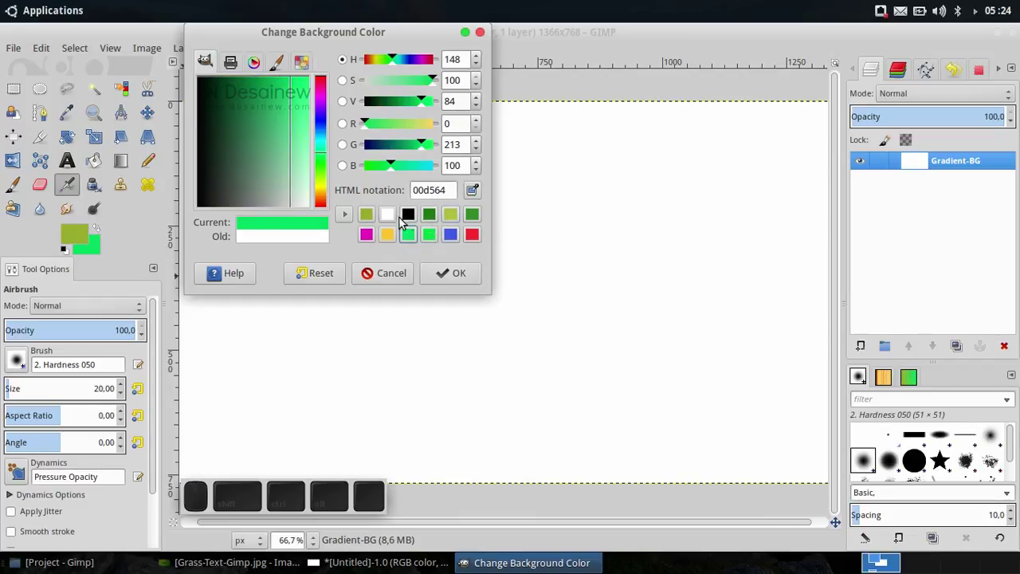
click(378, 218)
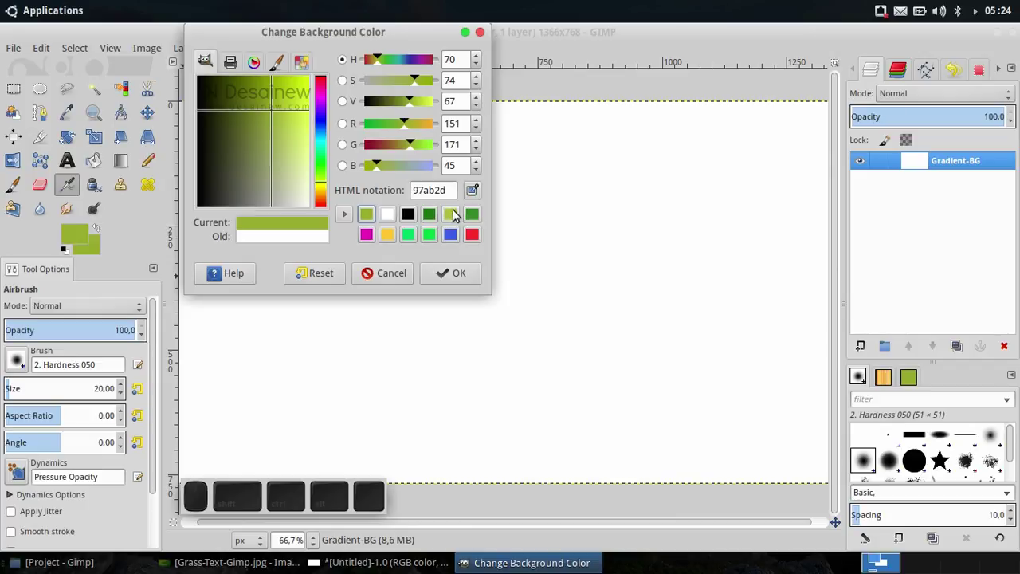
click(444, 218)
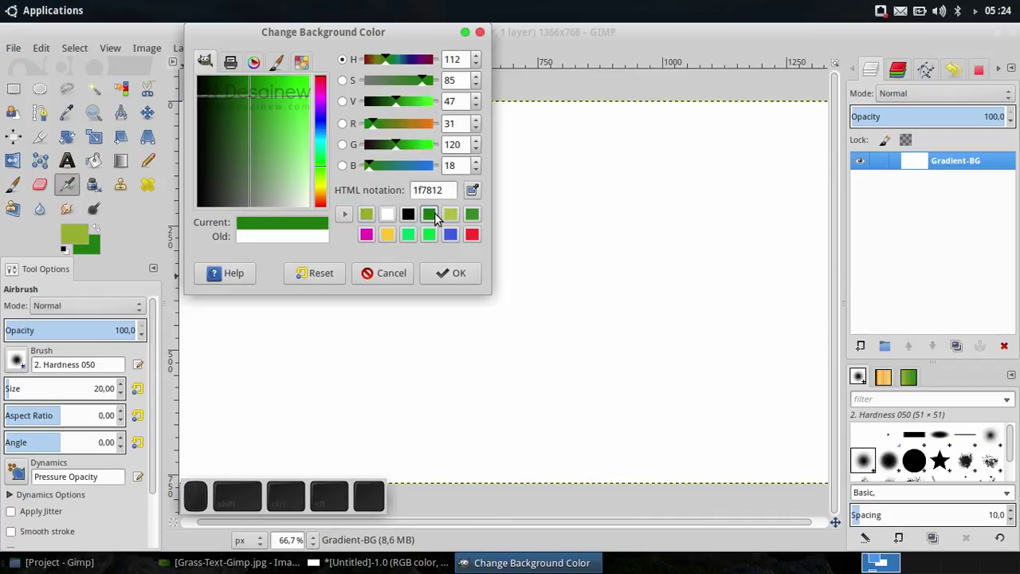
click(472, 276)
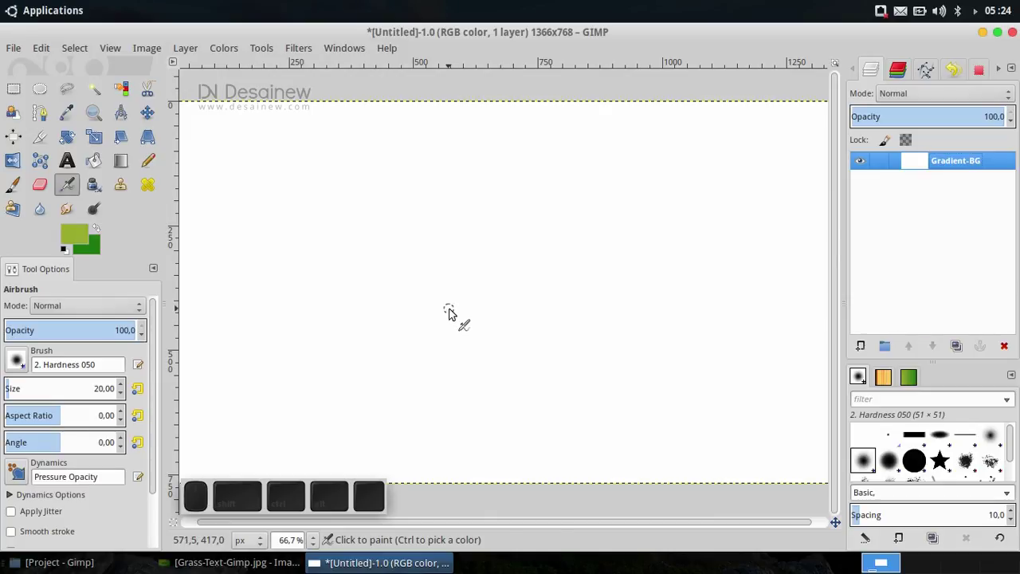
- Choose the Blend tool with a Radial gradient shape
click(124, 160)
click(360, 347)
scroll(down, 3)
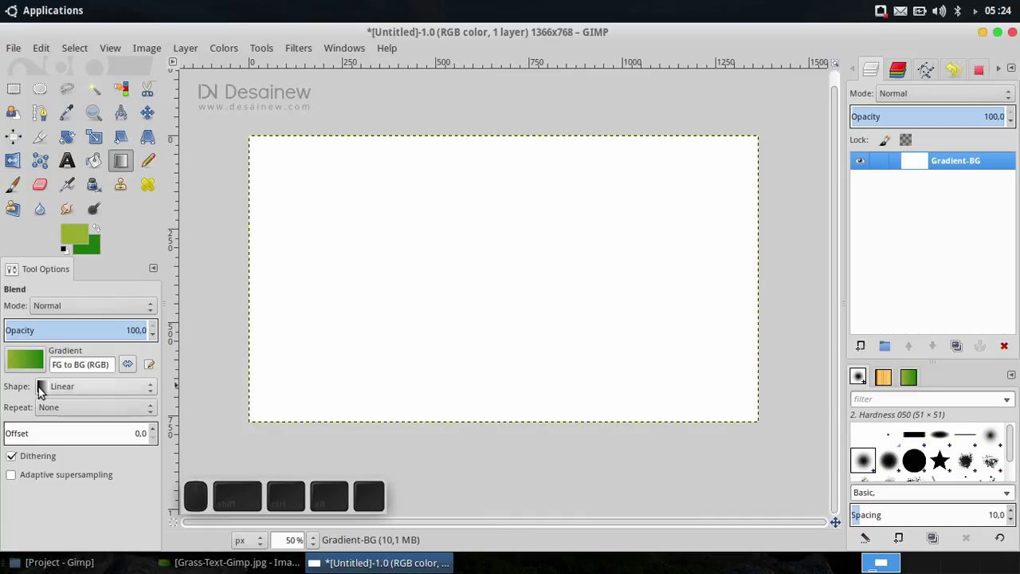
click(71, 388)
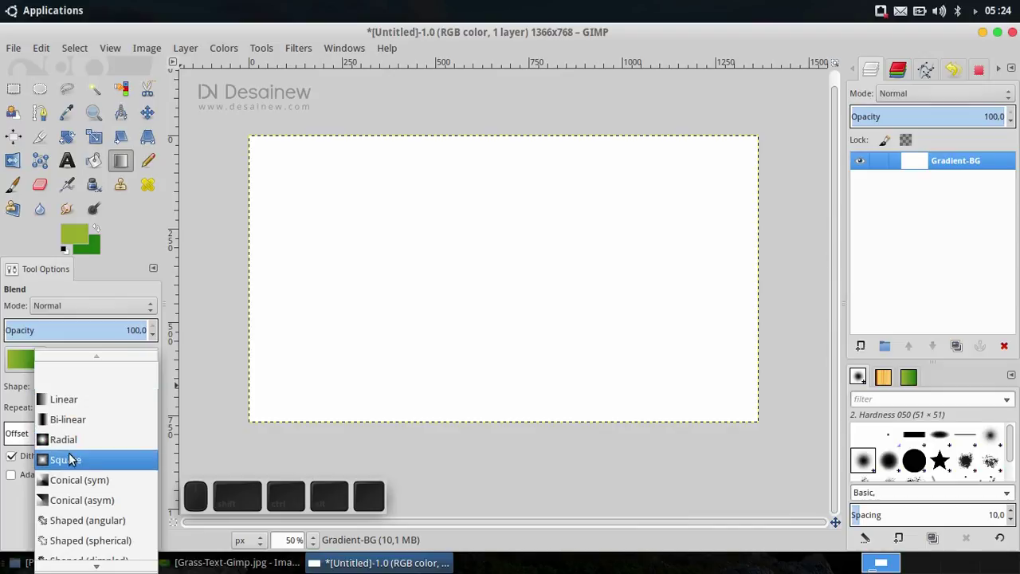
click(85, 446)
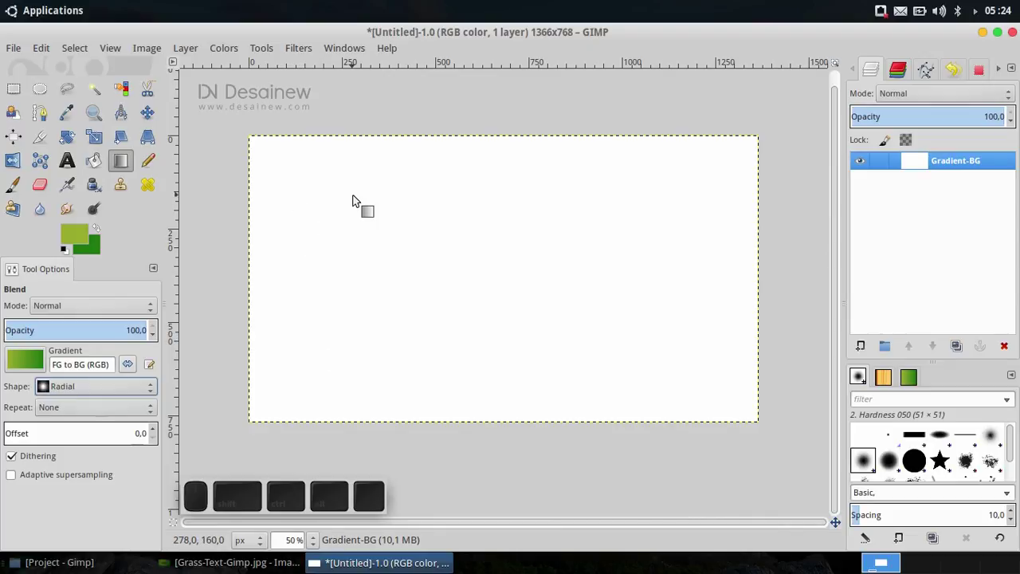
middle_click(338, 359)
- Fill Gradient-BG with a radial green gradient, light olive centre near the upper left
drag(355, 202, 411, 494)
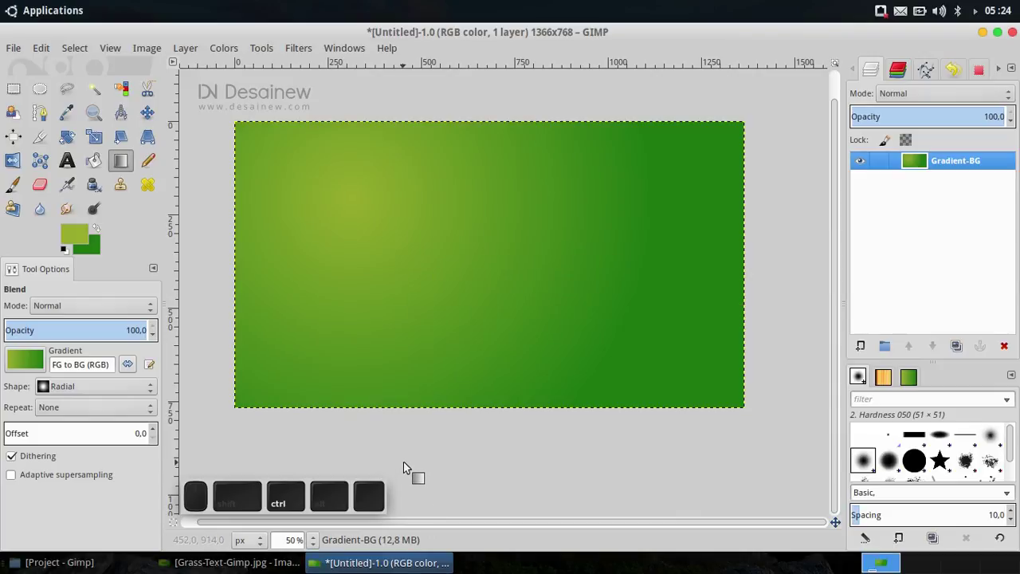
key(ctrl+z)
click(366, 191)
scroll(up, 3)
key(ctrl+z)
click(382, 212)
scroll(up, 3)
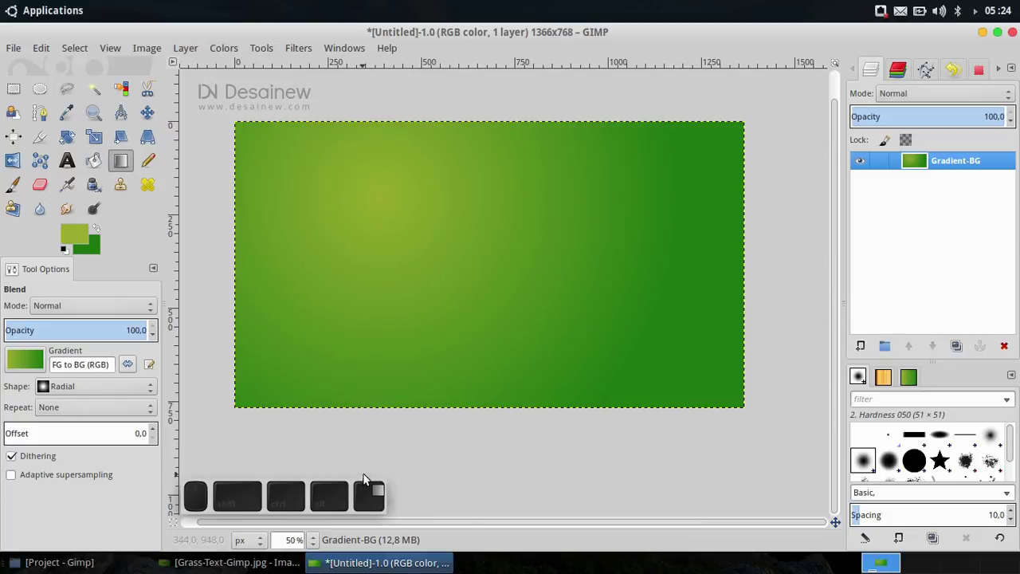
- Start Open as Layers to bring an image file into the canvas
click(9, 50)
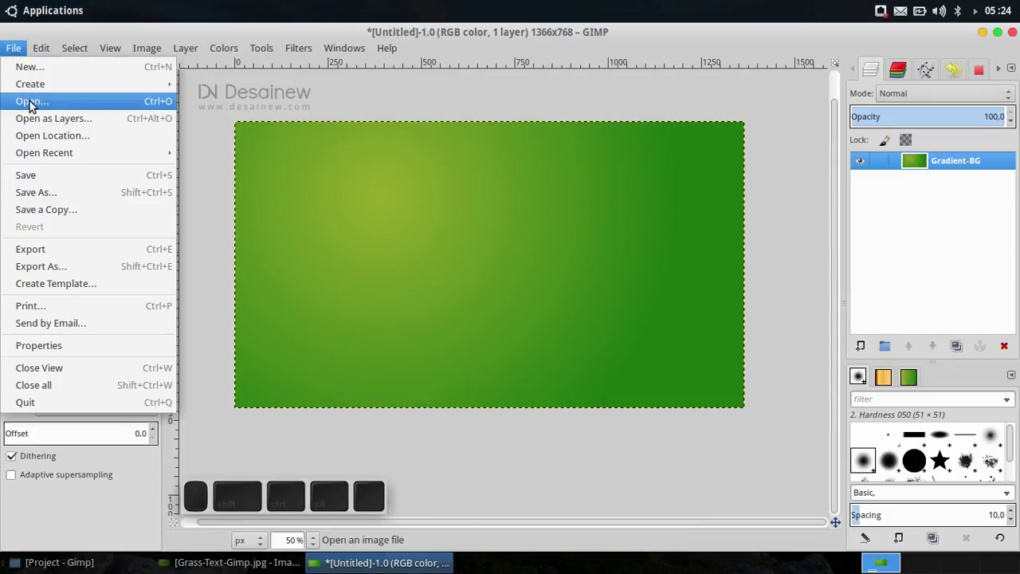
click(36, 103)
click(706, 520)
click(16, 49)
click(46, 124)
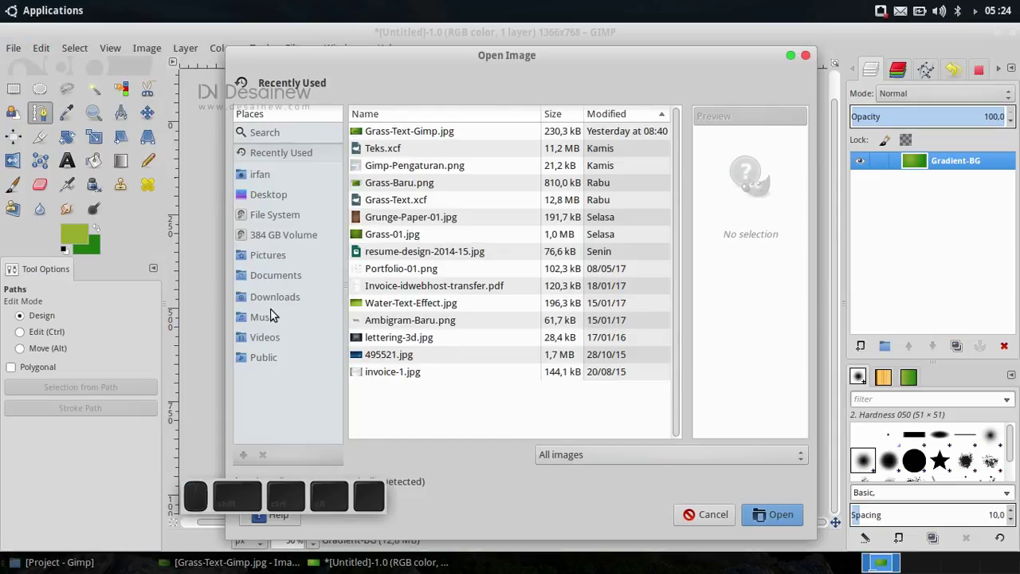
- Add Grunge-Paper-01.jpg from Pictures > Project - Gimp as a new layer
click(291, 261)
click(421, 254)
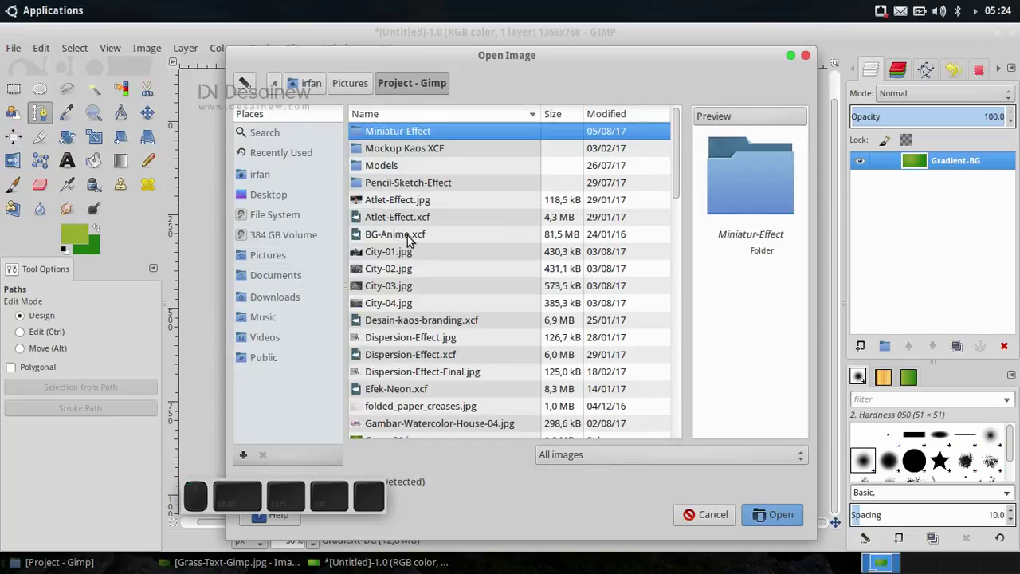
scroll(down, 3)
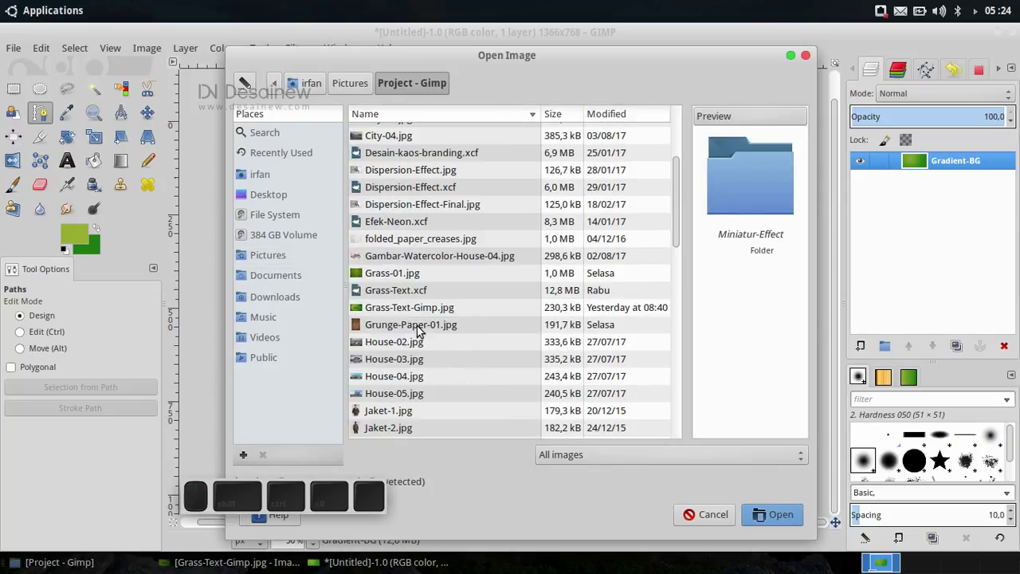
click(422, 329)
click(784, 524)
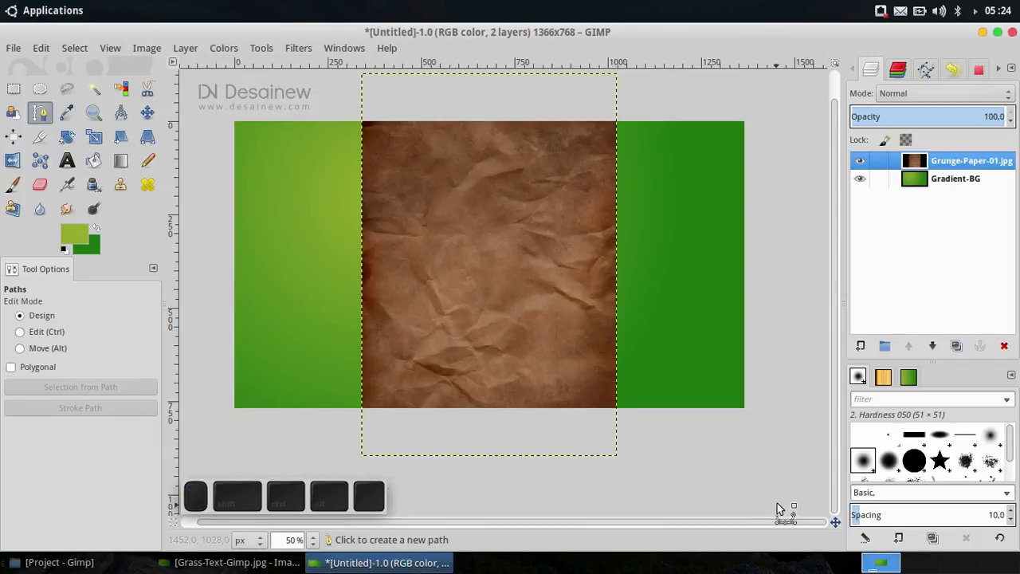
- Rename the imported paper layer to Grunge-Paper
click(989, 163)
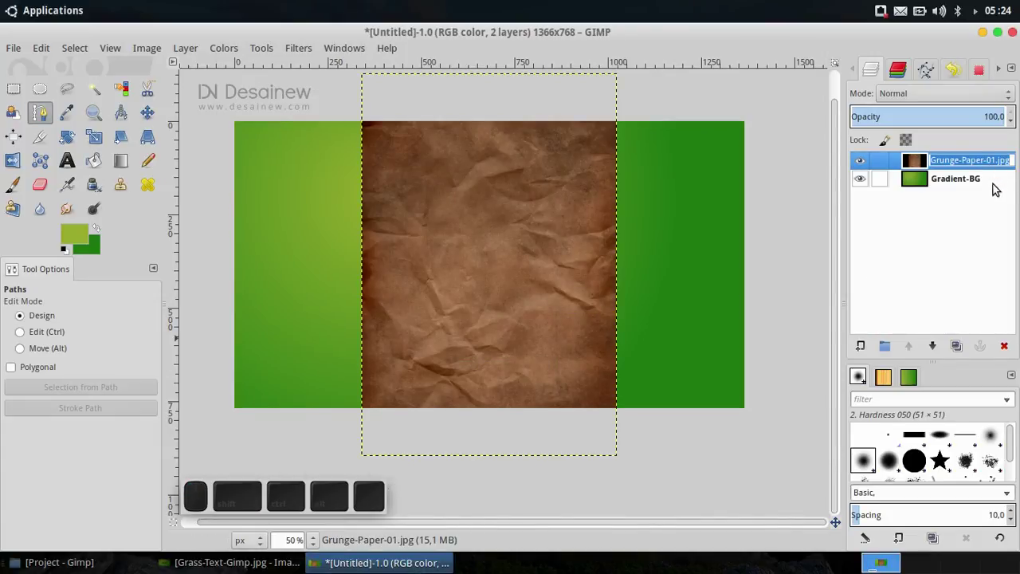
key(Right)
key(BackSpace)
key(Return)
- Scale the Grunge-Paper layer proportionally to cover the whole canvas
click(196, 53)
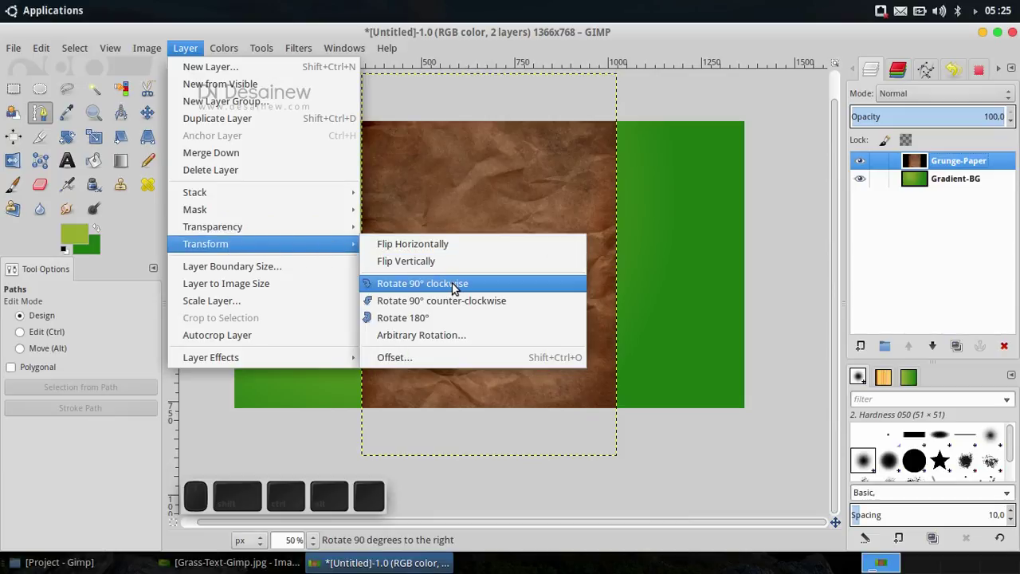
click(466, 288)
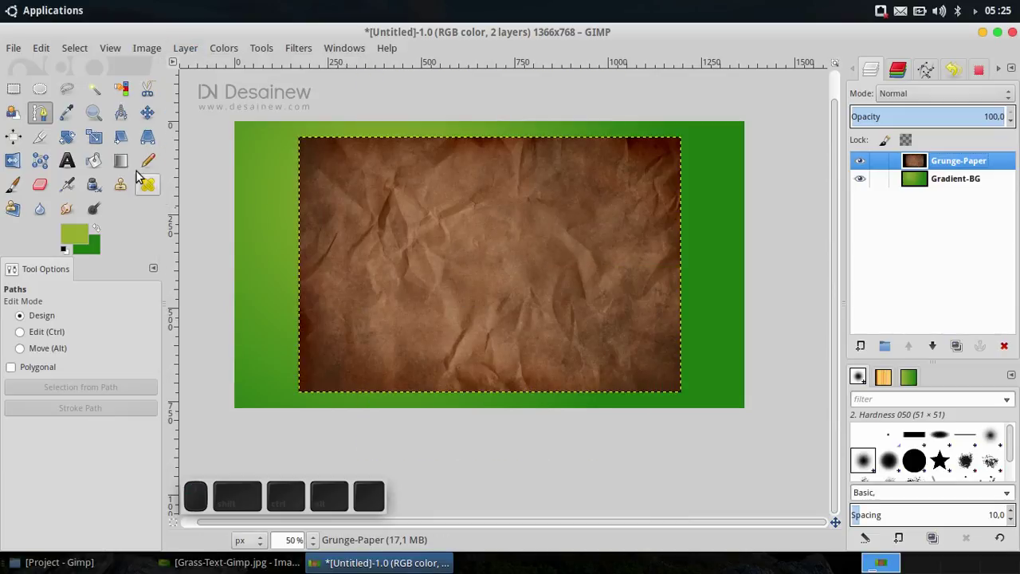
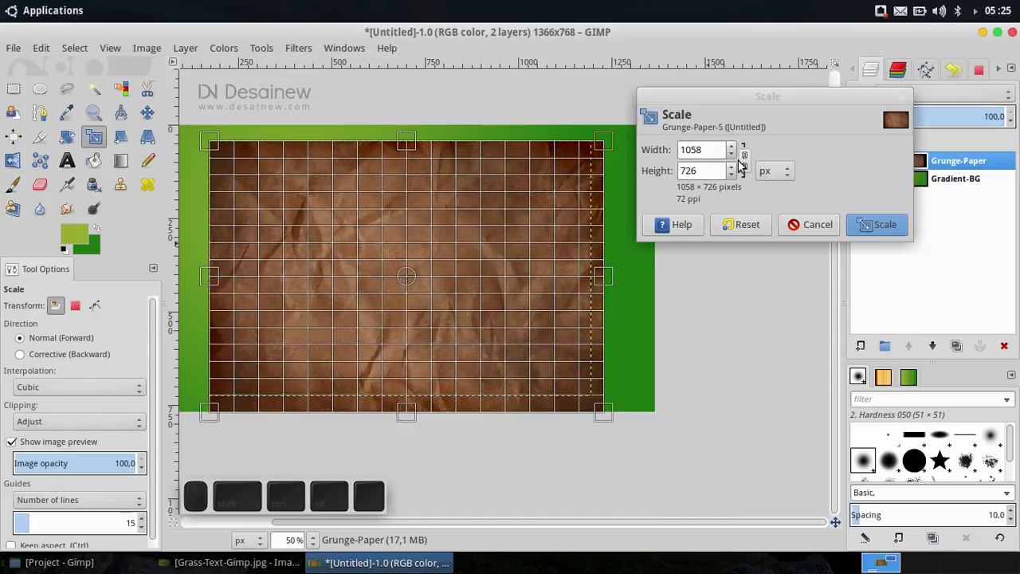
click(748, 161)
middle_click(924, 69)
click(742, 225)
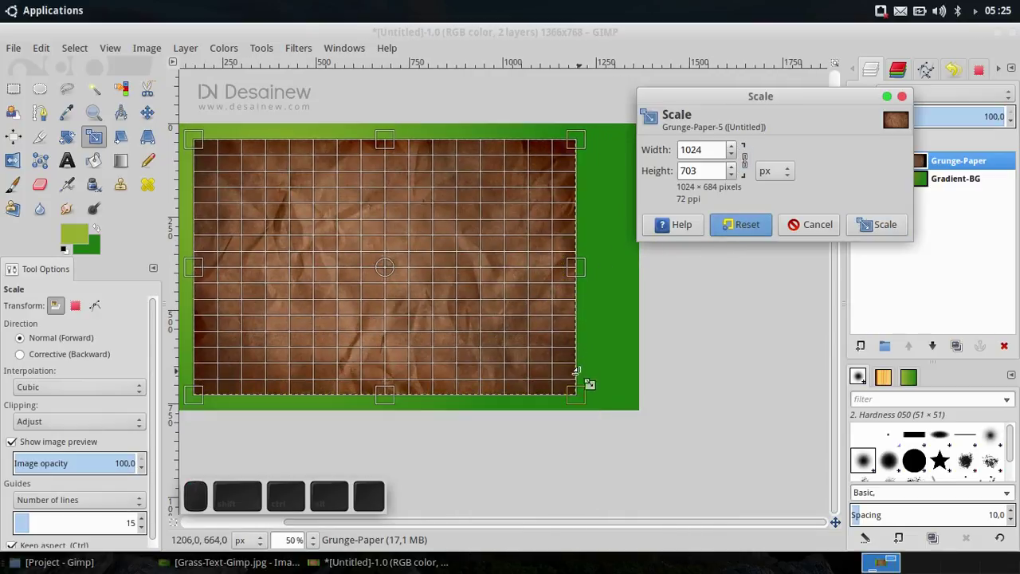
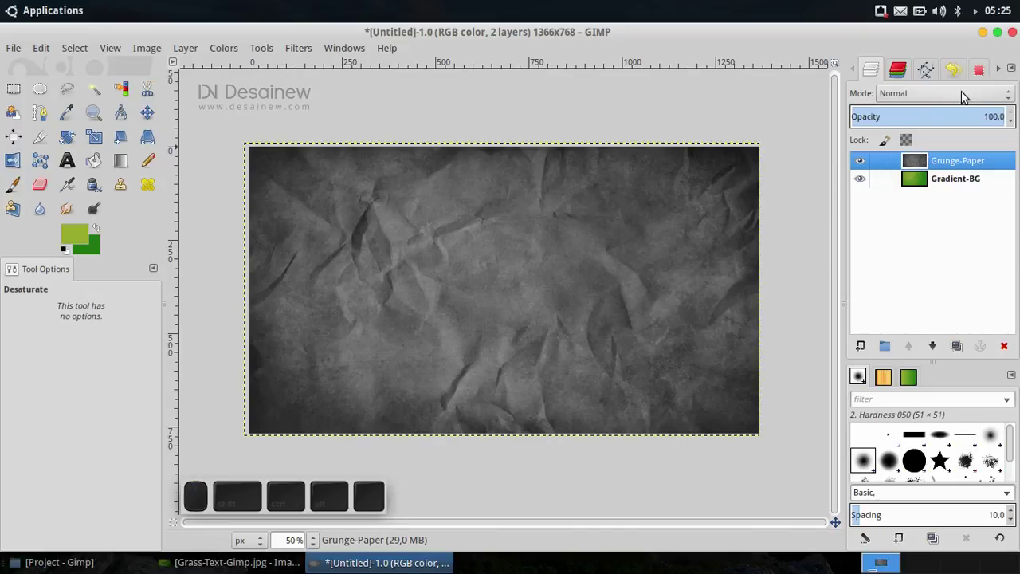
- Set the Grunge-Paper layer's blend mode to Soft light
click(965, 97)
drag(922, 99, 918, 317)
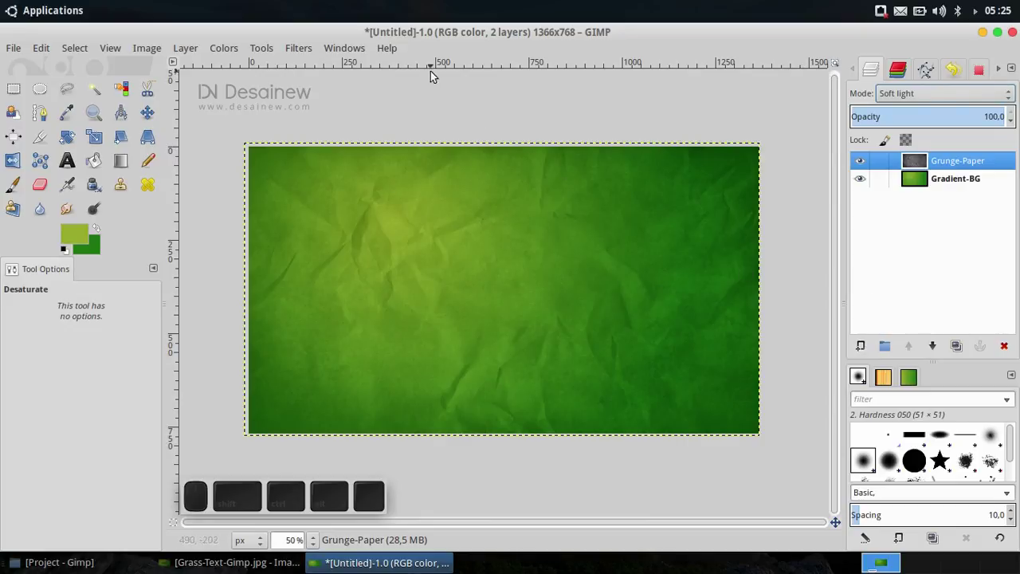
- Apply a Levels adjustment to the paper with input black point 30
click(243, 54)
click(262, 159)
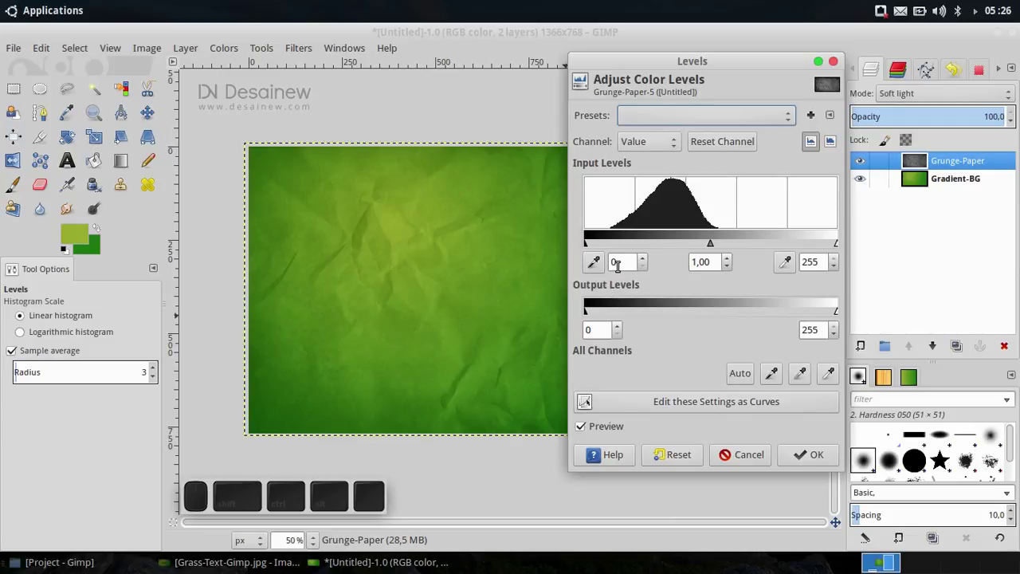
click(616, 263)
key(3)
key(0)
key(Return)
click(827, 457)
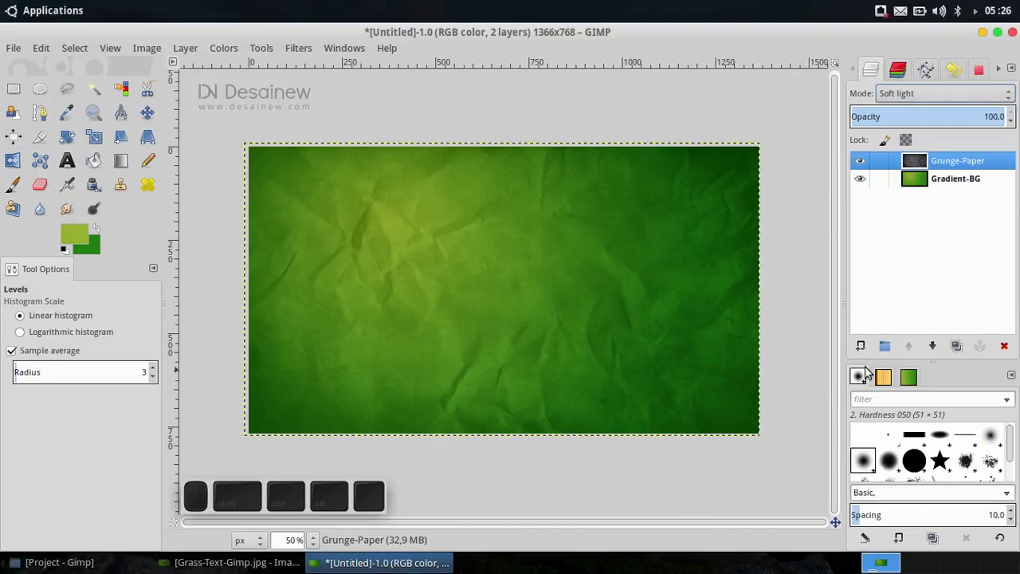
- Add a new white-filled layer named White at the top of the stack
click(868, 350)
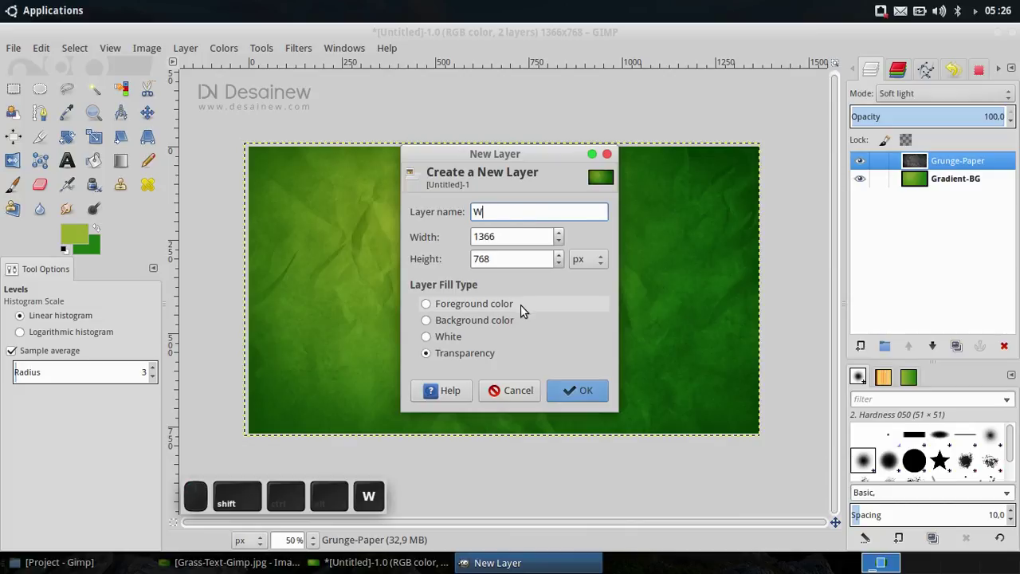
click(436, 337)
click(587, 395)
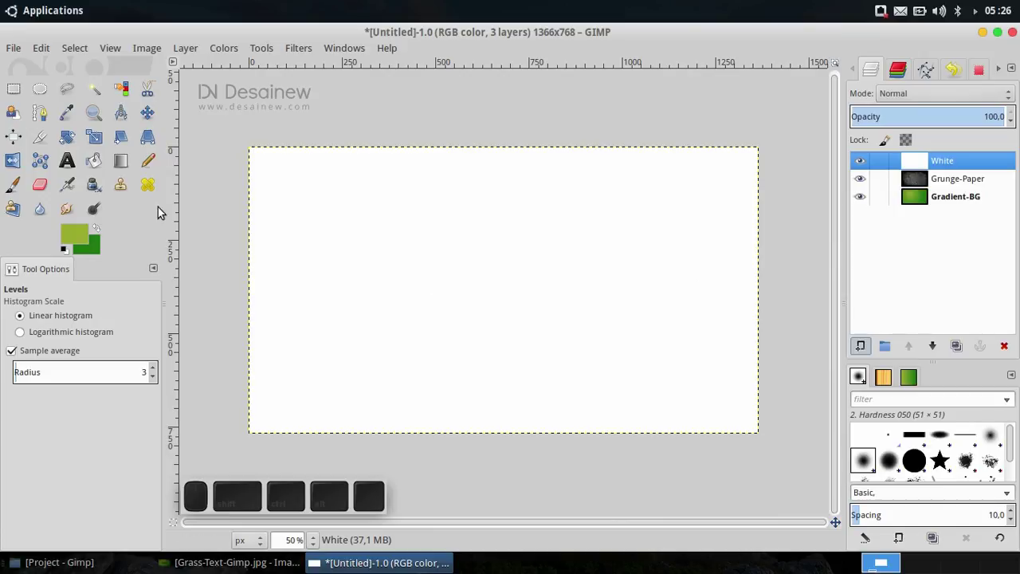
- Start a text layer set to Oswald Bold at 260 px
click(82, 167)
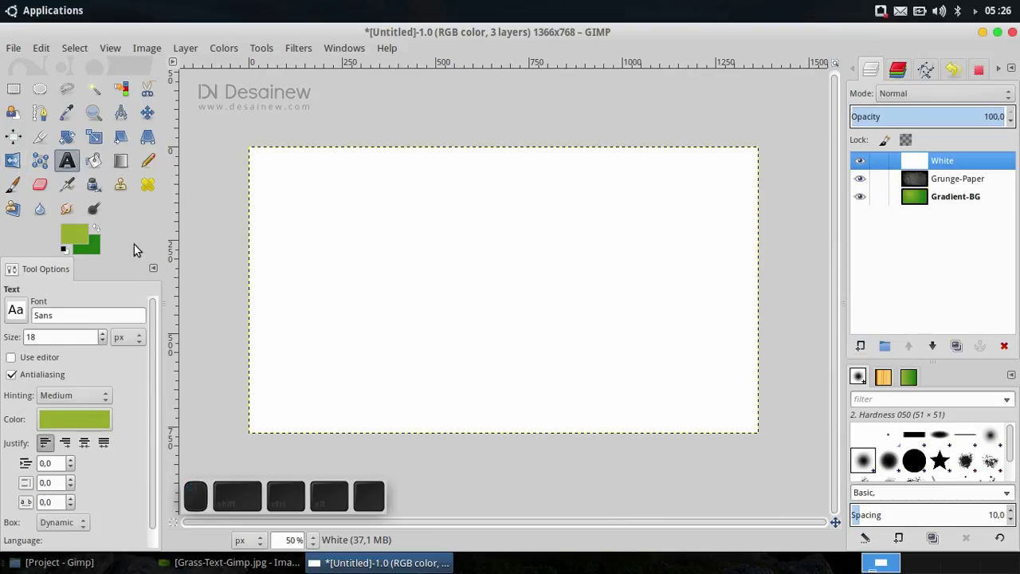
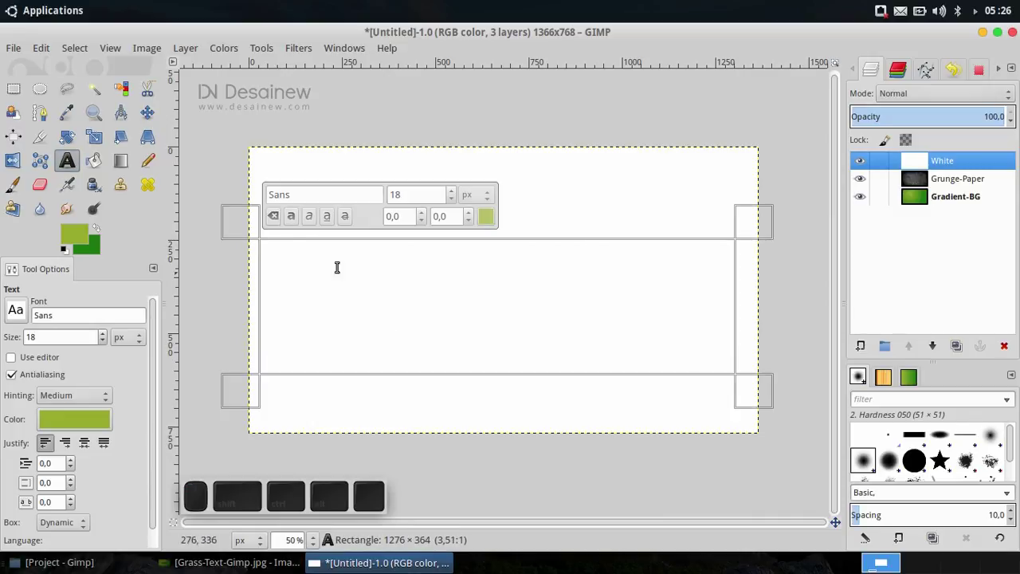
click(296, 188)
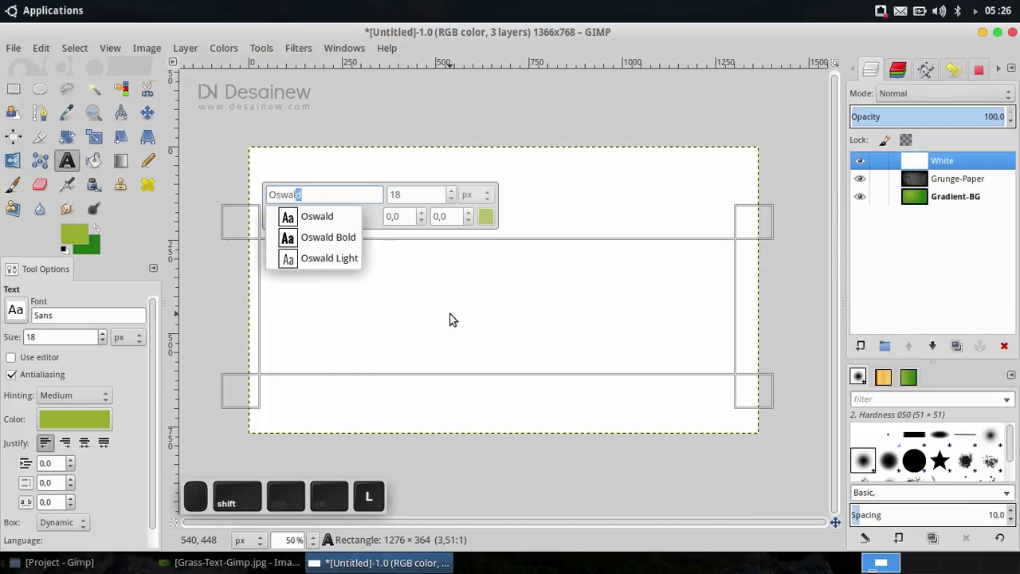
click(306, 230)
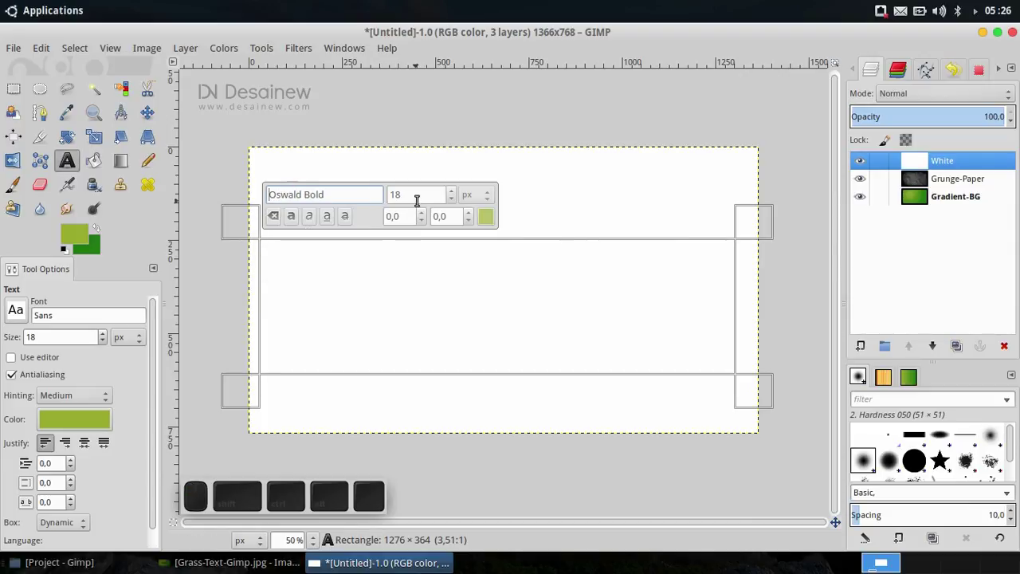
click(409, 196)
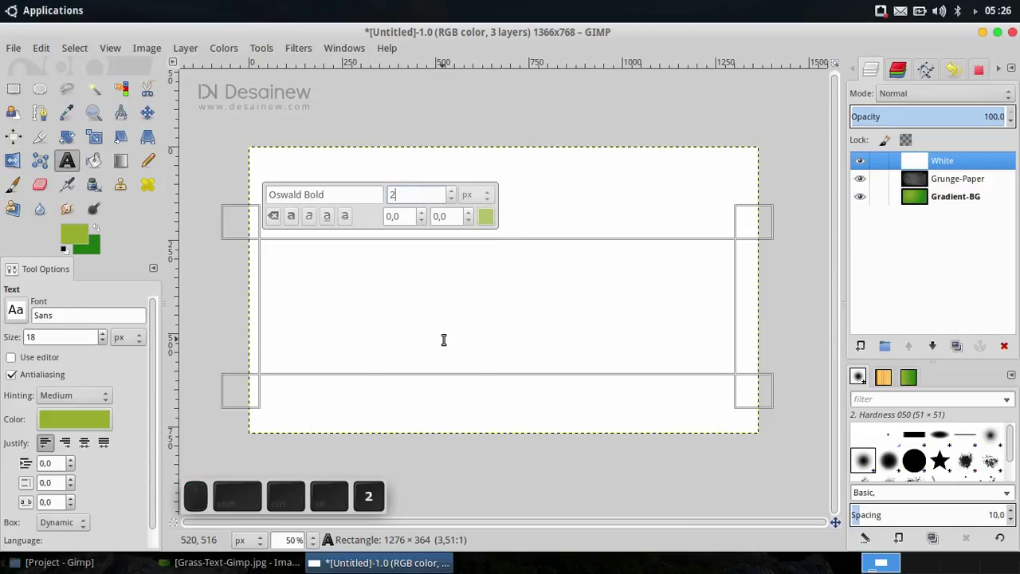
key(Return)
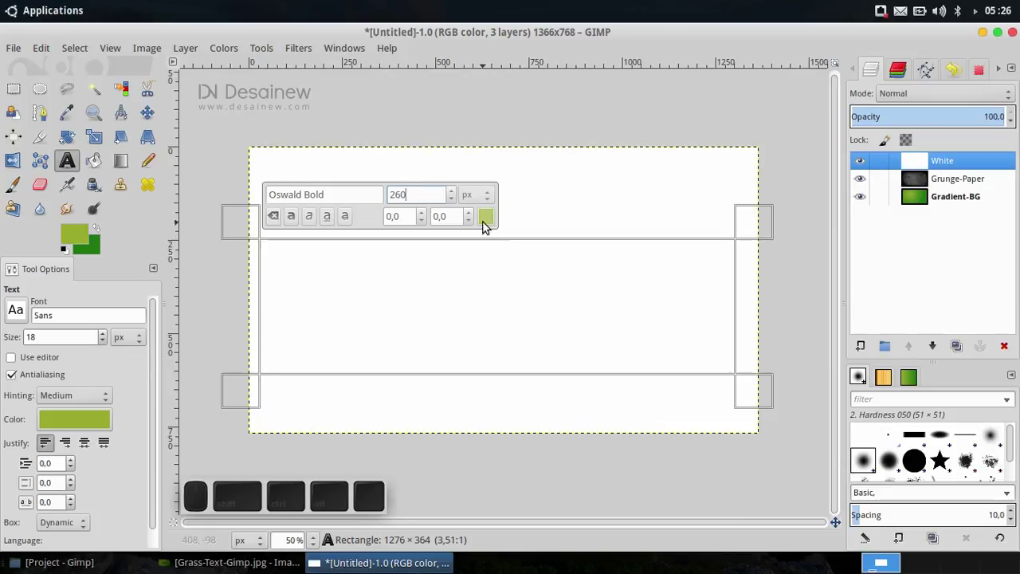
- Make the text colour black and return to the box to type GIMP
click(490, 222)
drag(422, 269, 550, 365)
click(637, 400)
click(398, 294)
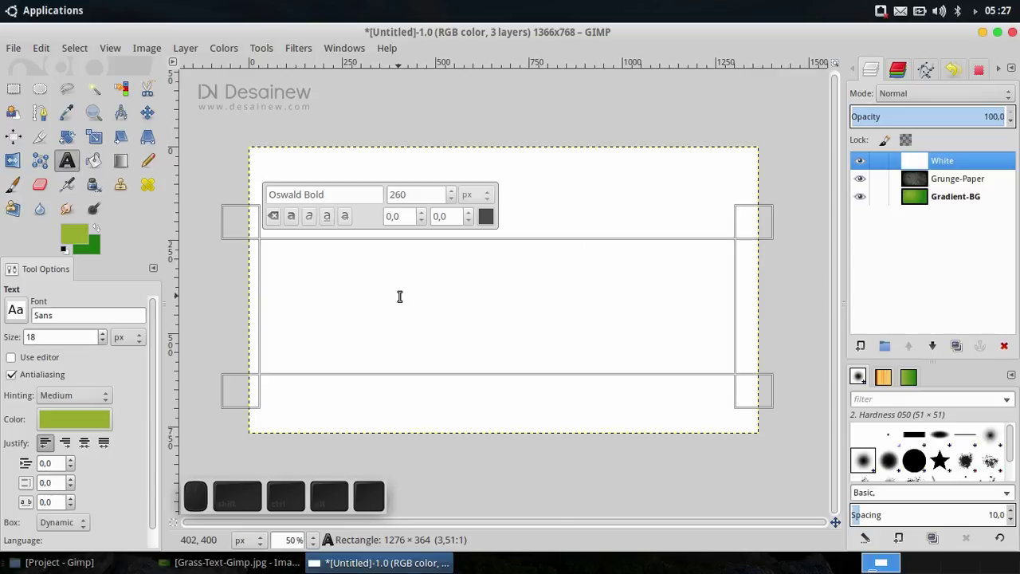
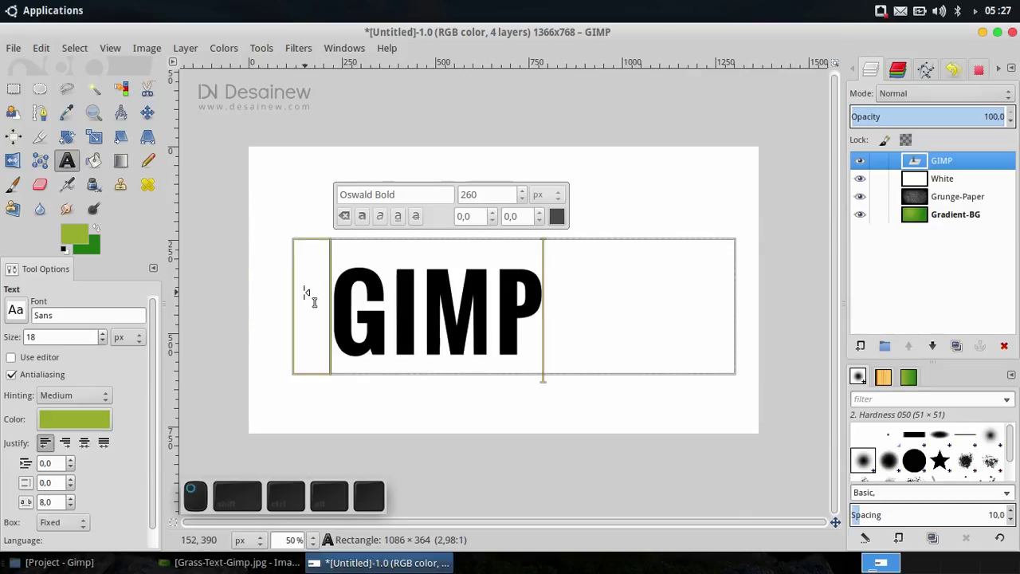
- Discard the GIMP layer's text information and autocrop it tightly around the letters
click(150, 115)
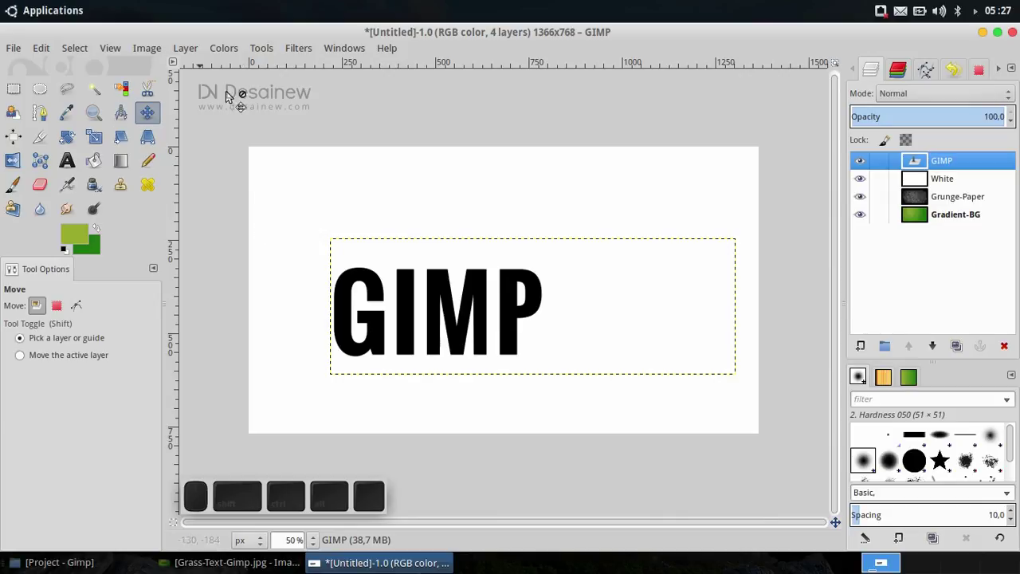
right_click(969, 166)
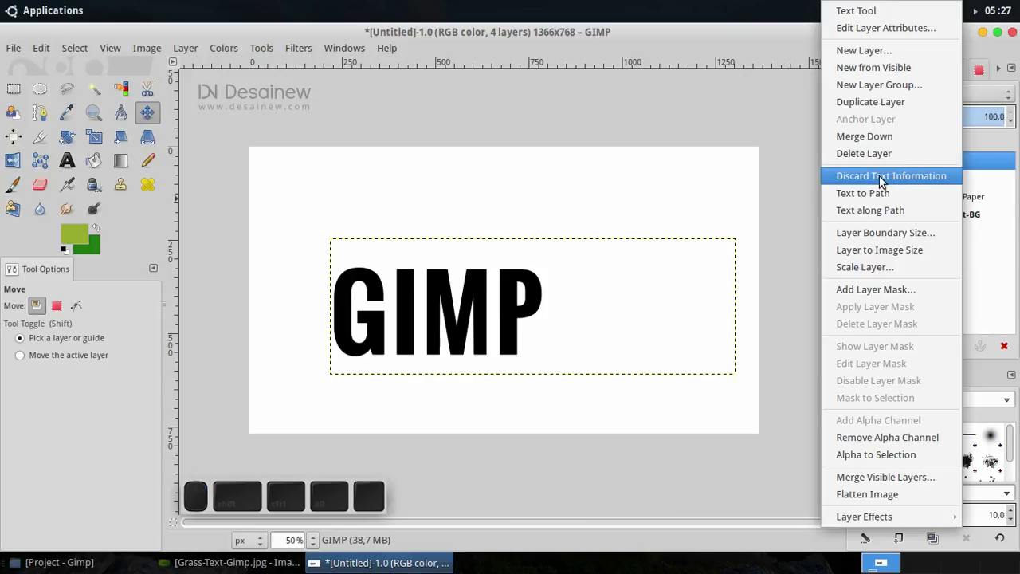
click(887, 178)
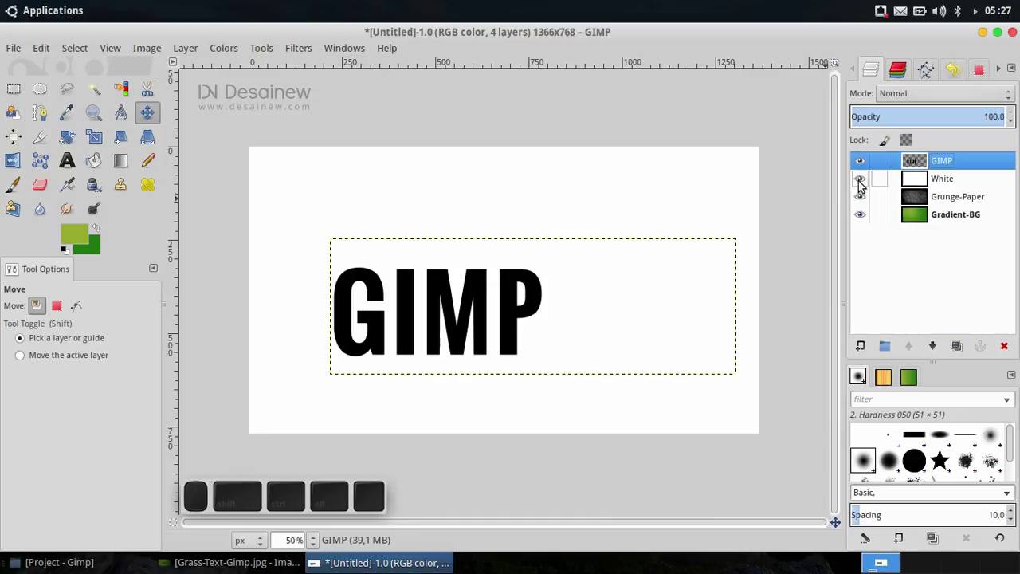
click(176, 45)
click(243, 394)
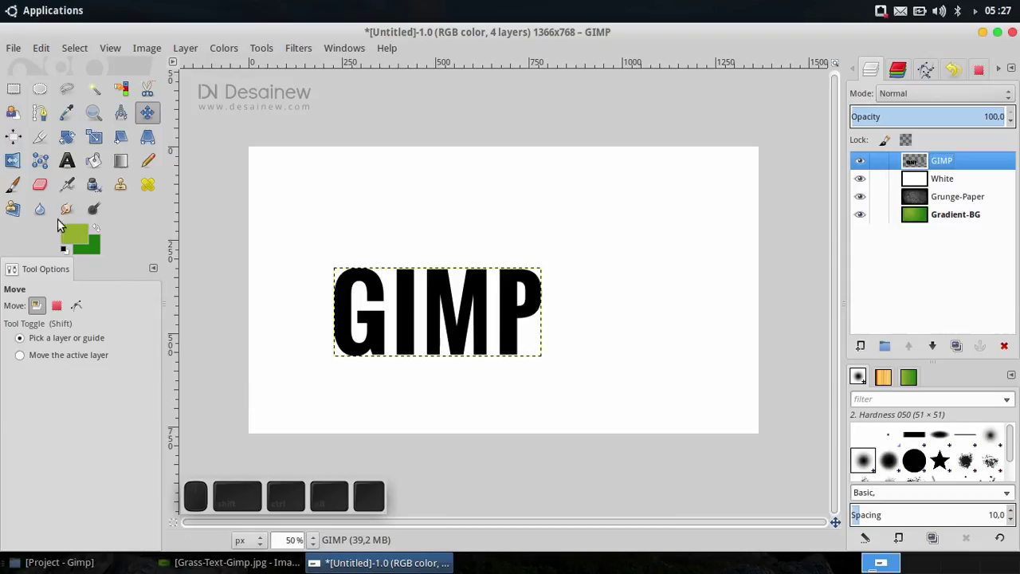
- Pick the GIMP letters with the Align tool and set alignment relative to the image
click(17, 139)
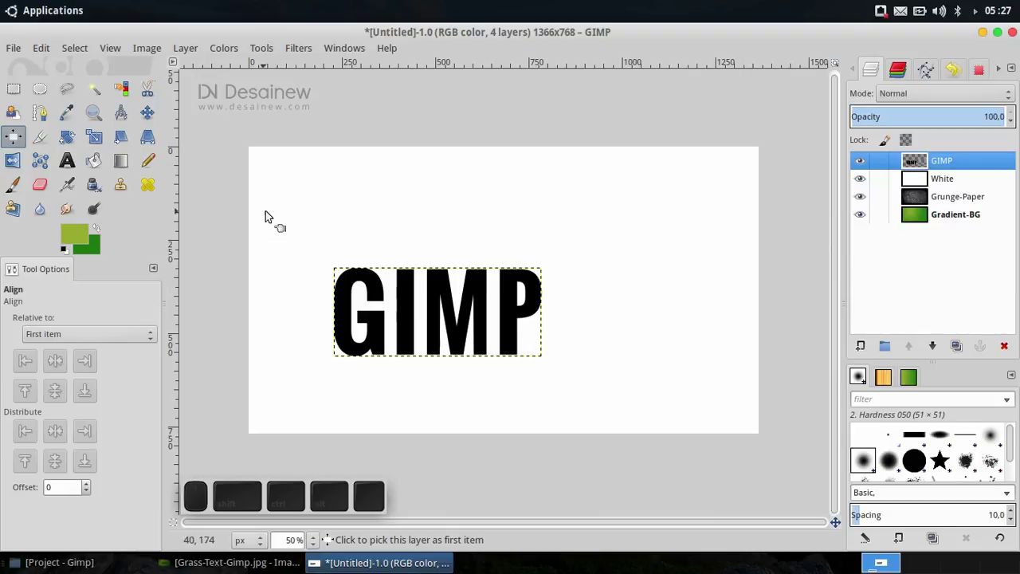
click(286, 204)
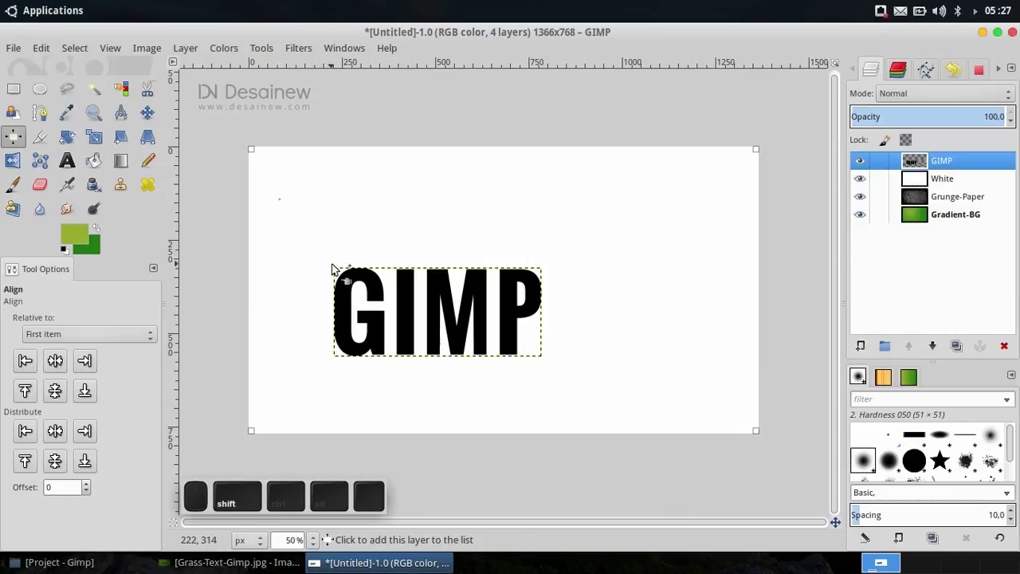
click(351, 283)
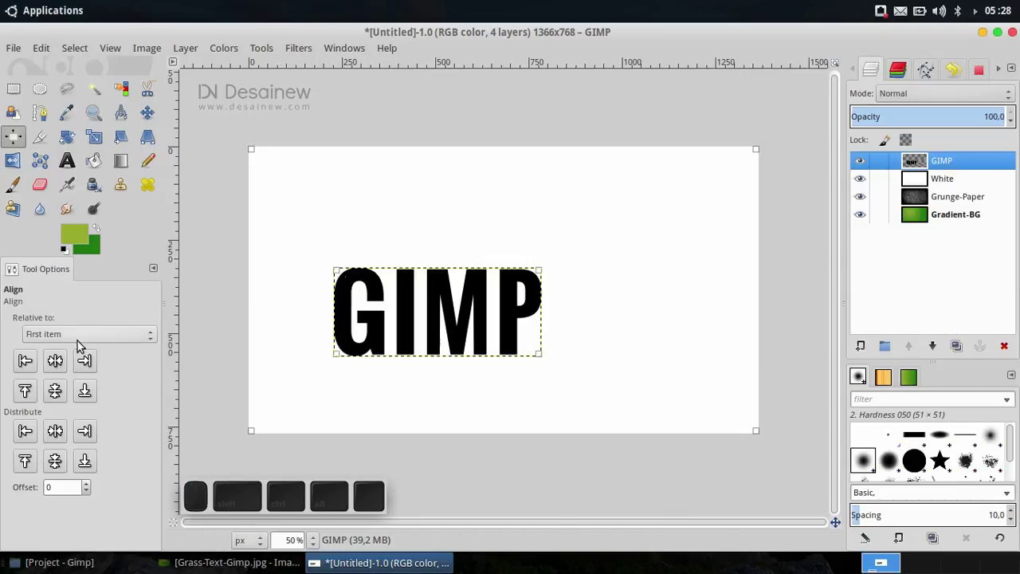
click(129, 337)
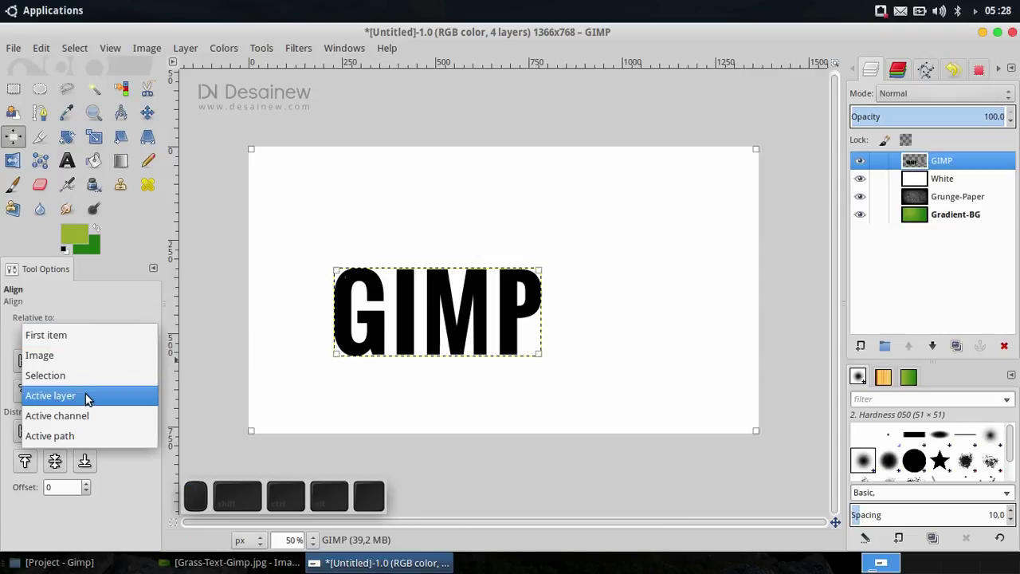
click(94, 338)
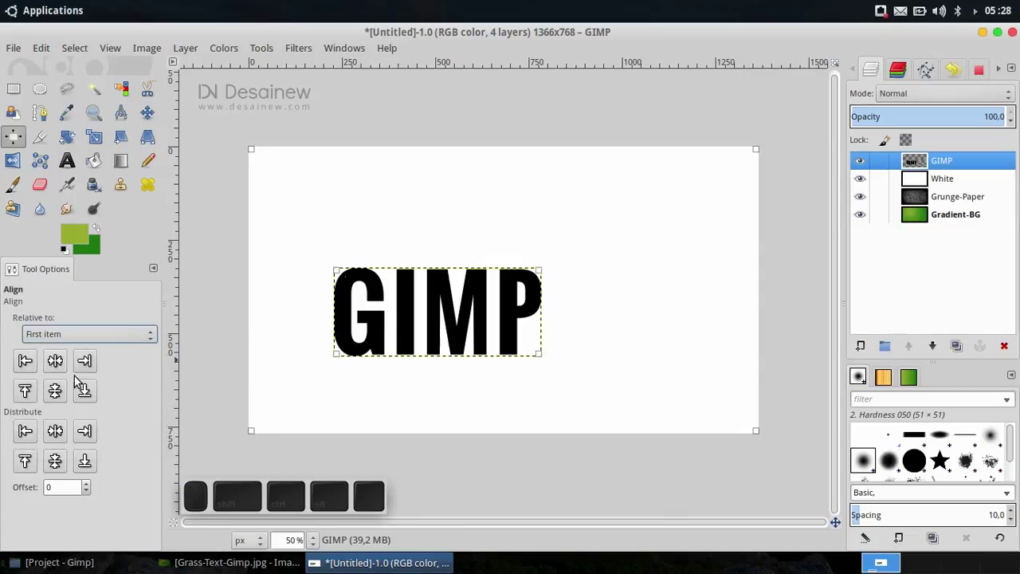
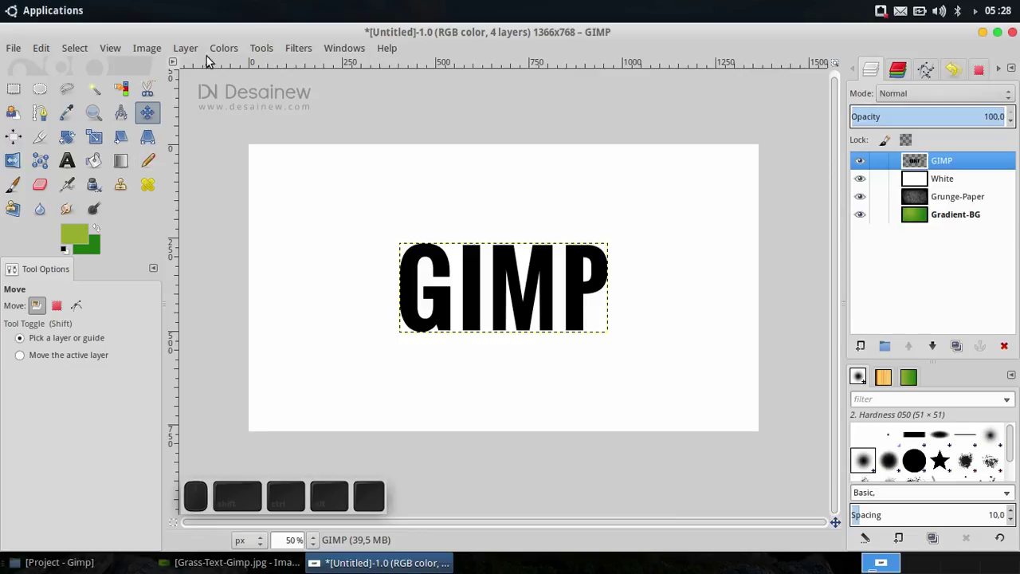
- Expand the GIMP layer's boundary to the full image size via Layer to Image Size
click(199, 50)
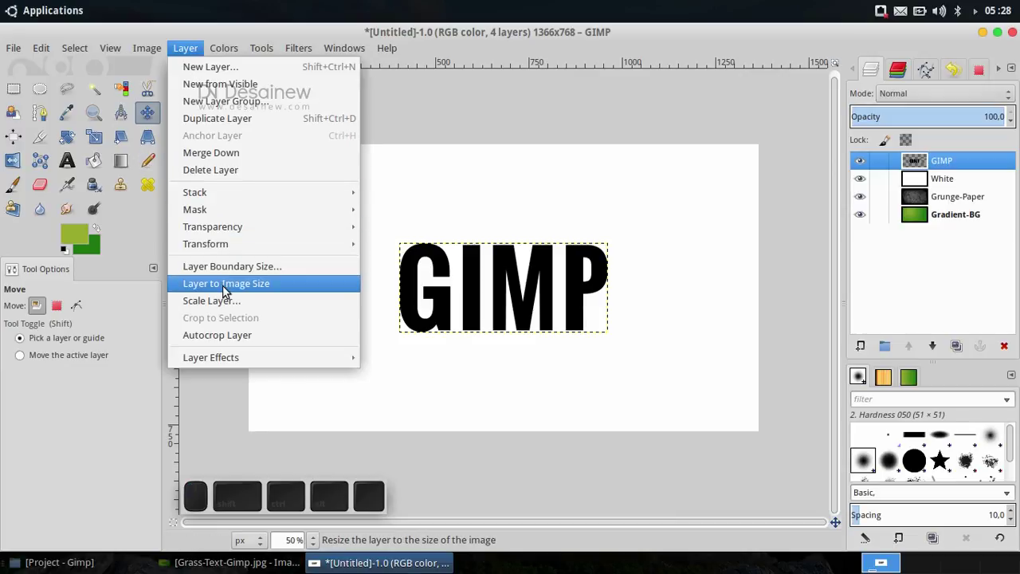
click(228, 289)
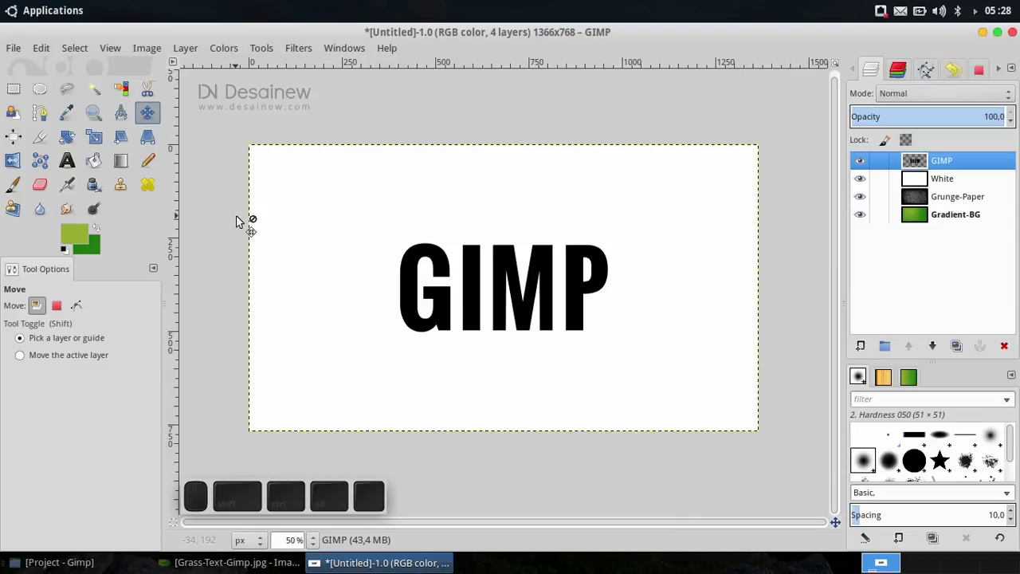
- Bring in Grass-01.jpg as a new layer and scale it down to about 850 × 638 pixels
click(19, 52)
click(73, 126)
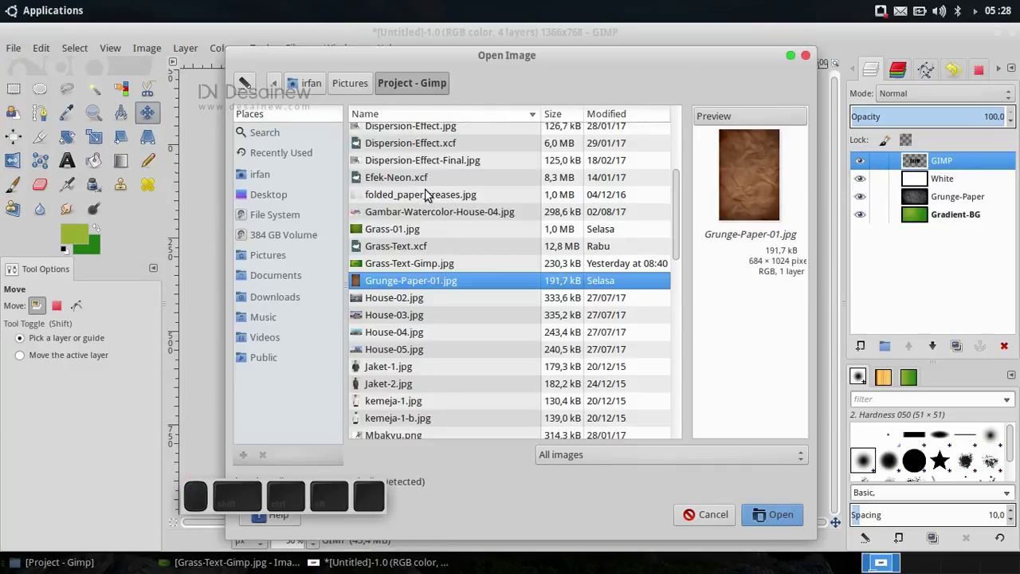
click(419, 238)
click(789, 513)
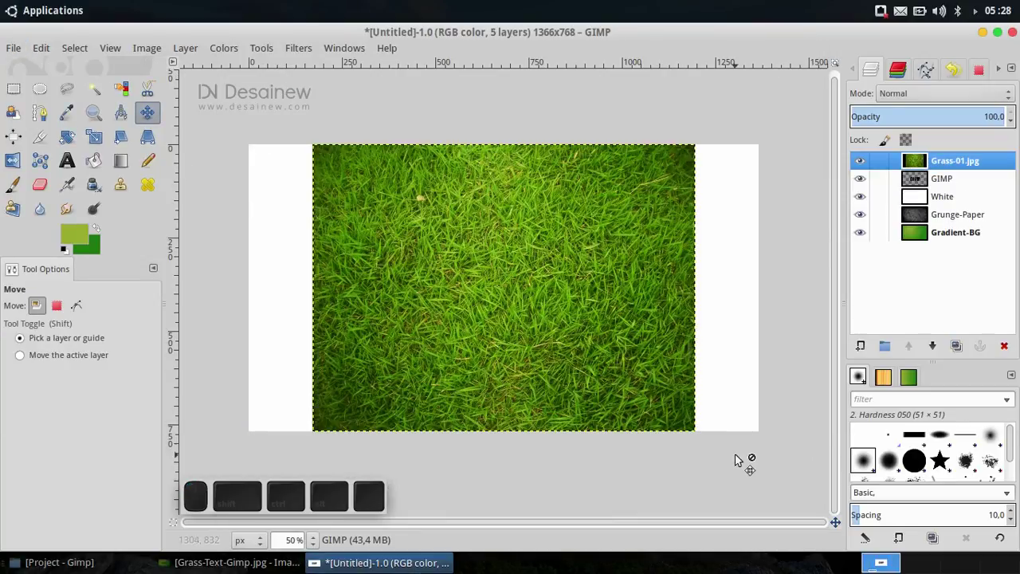
drag(552, 310, 110, 150)
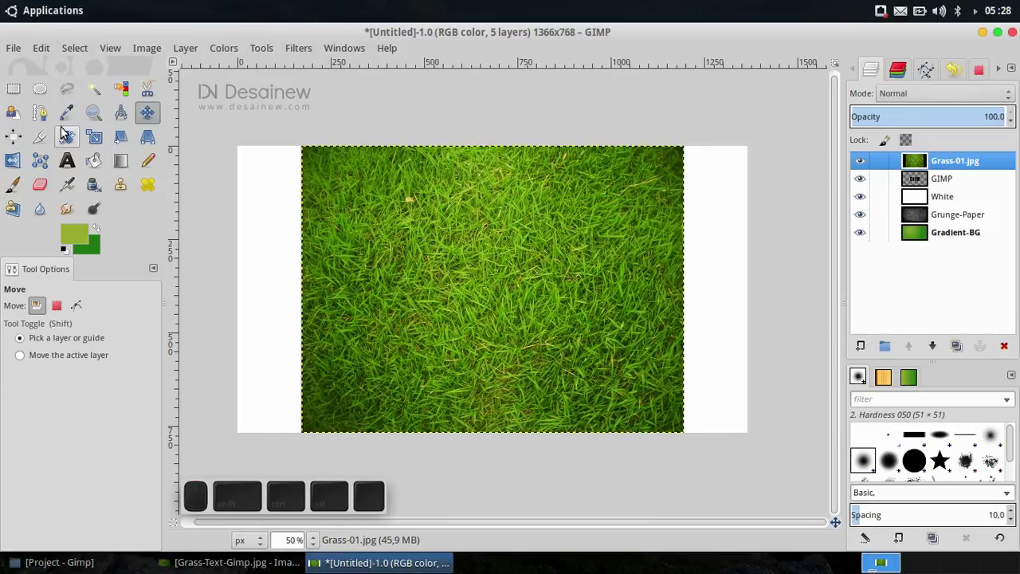
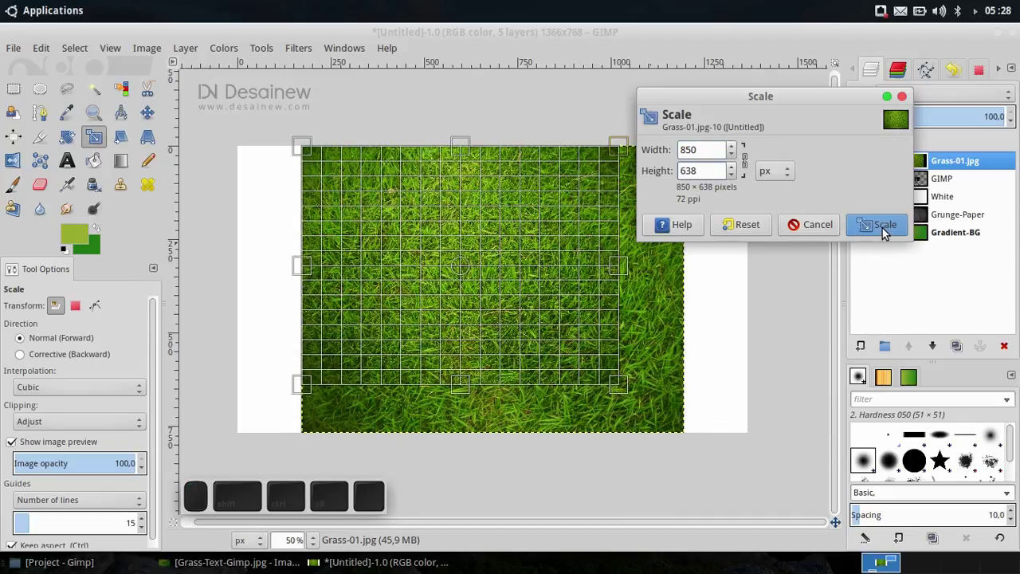
click(888, 231)
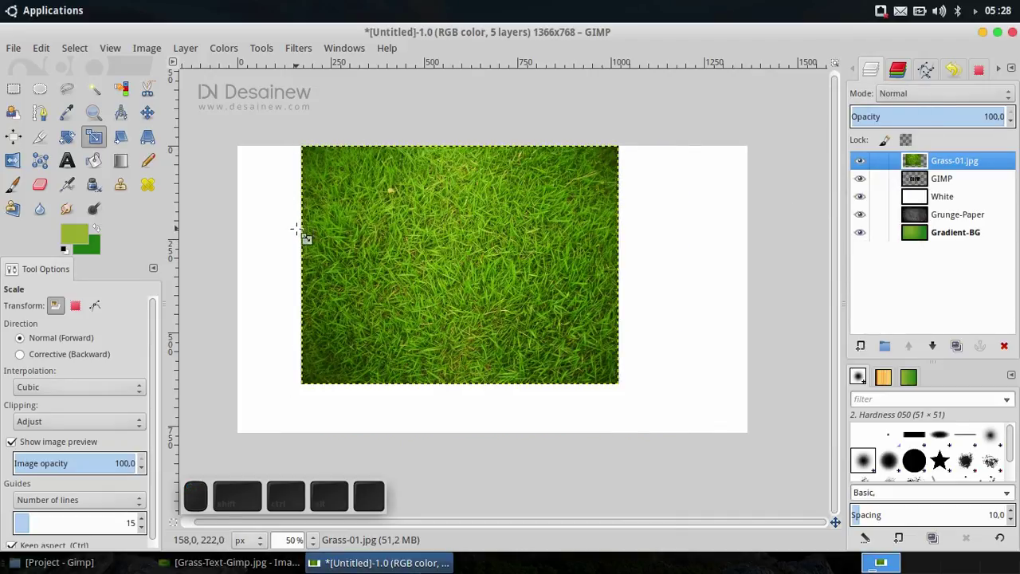
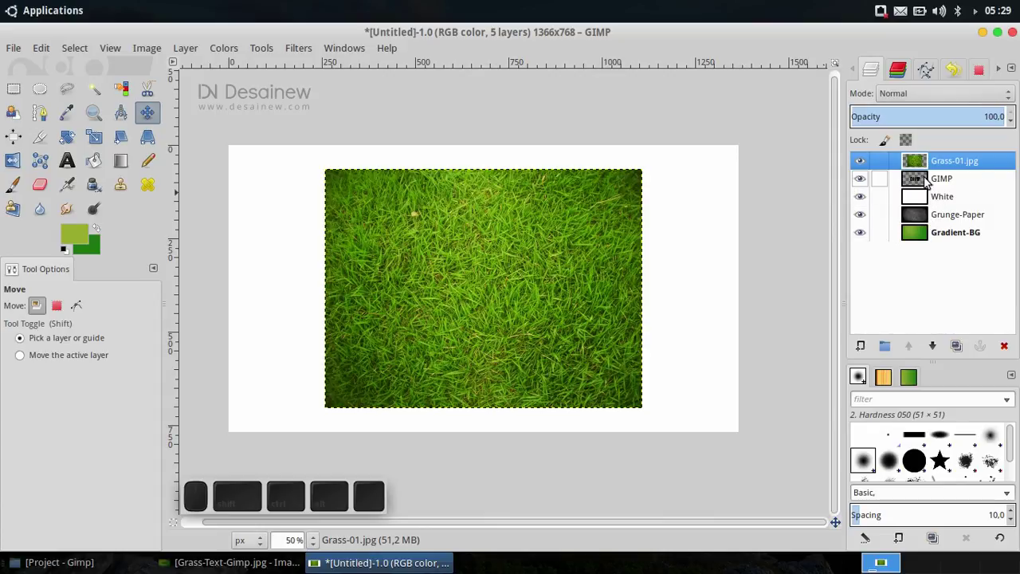
- Rename the grass photo layer to Gimp-Grass
click(939, 183)
click(950, 162)
click(954, 176)
click(957, 162)
click(957, 182)
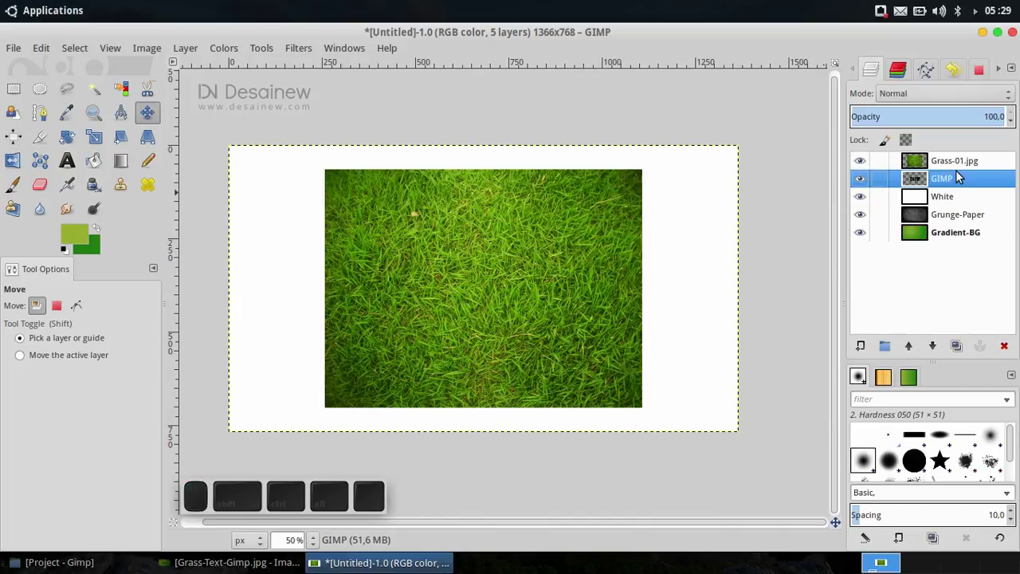
click(959, 169)
click(955, 183)
click(961, 164)
click(986, 156)
key(BackSpace)
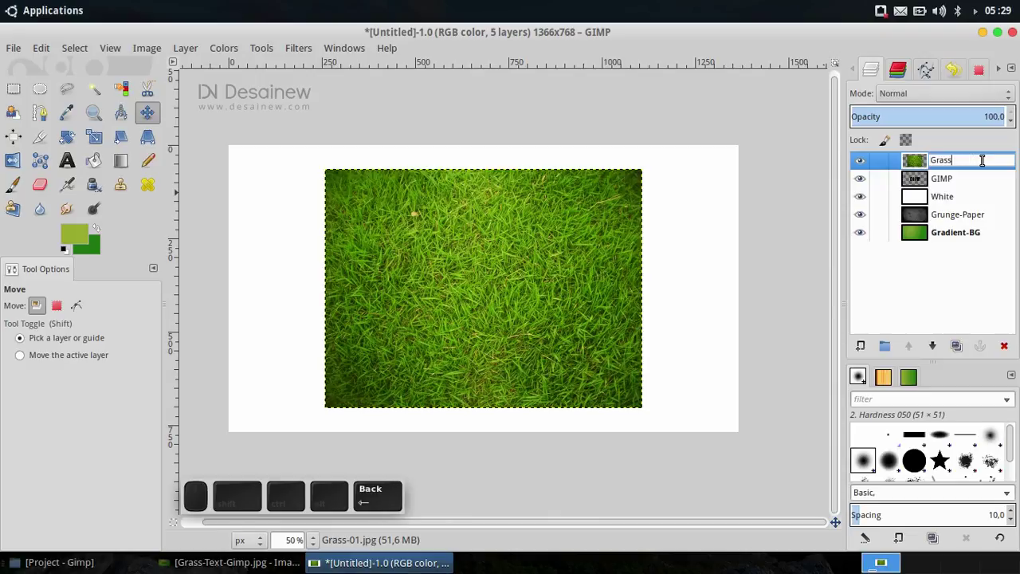
key(Left)
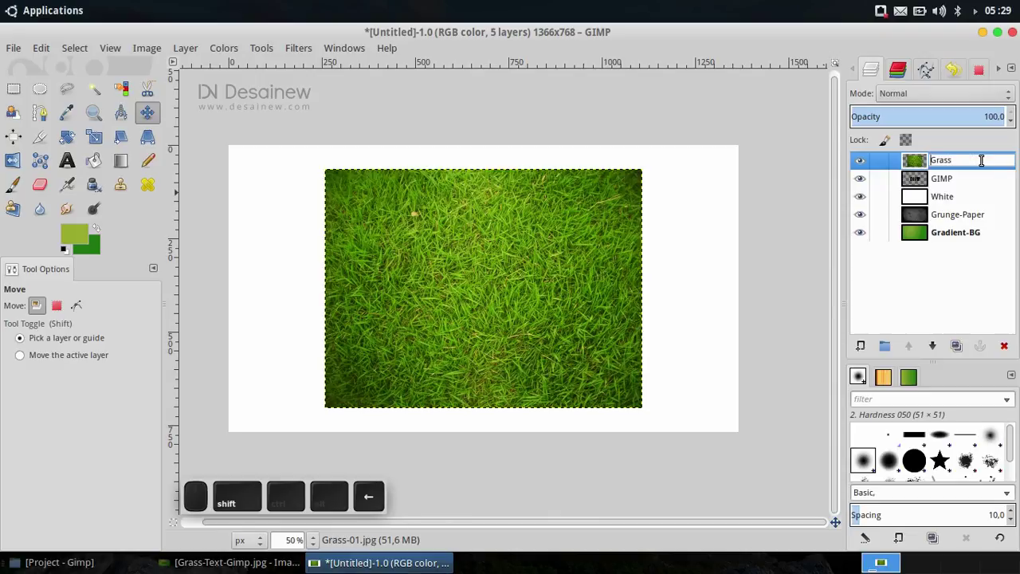
key(Return)
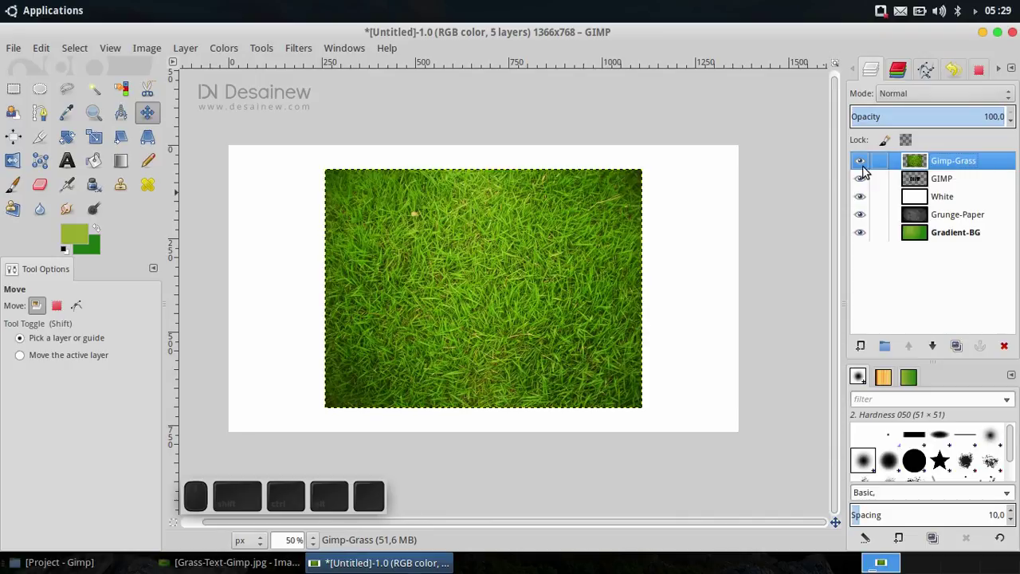
- Hide the Gimp-Grass layer and make the GIMP text layer active
click(861, 165)
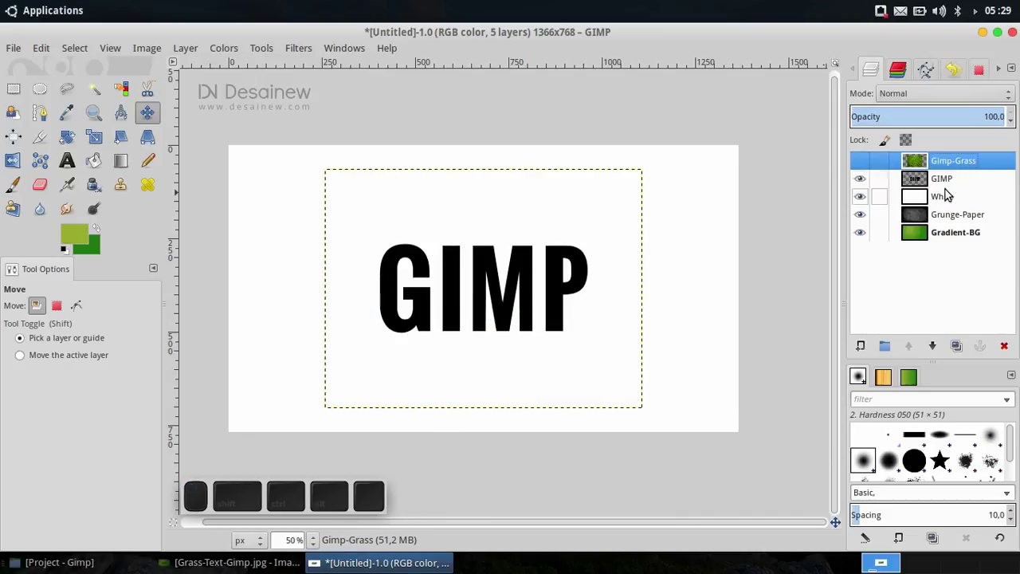
click(955, 182)
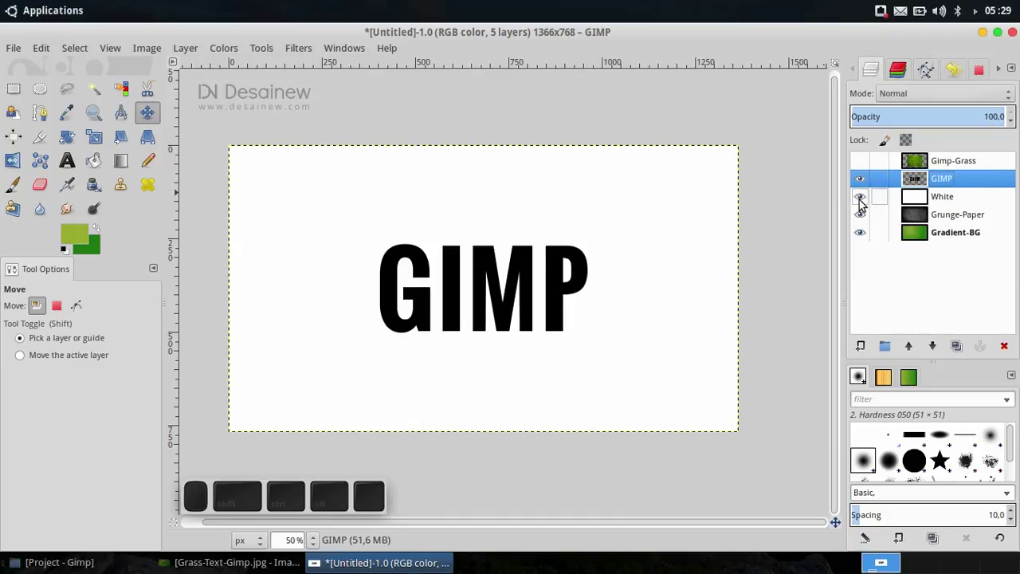
- Hide the White layer and bring up the Curves adjustment for the GIMP text layer
click(864, 204)
click(961, 176)
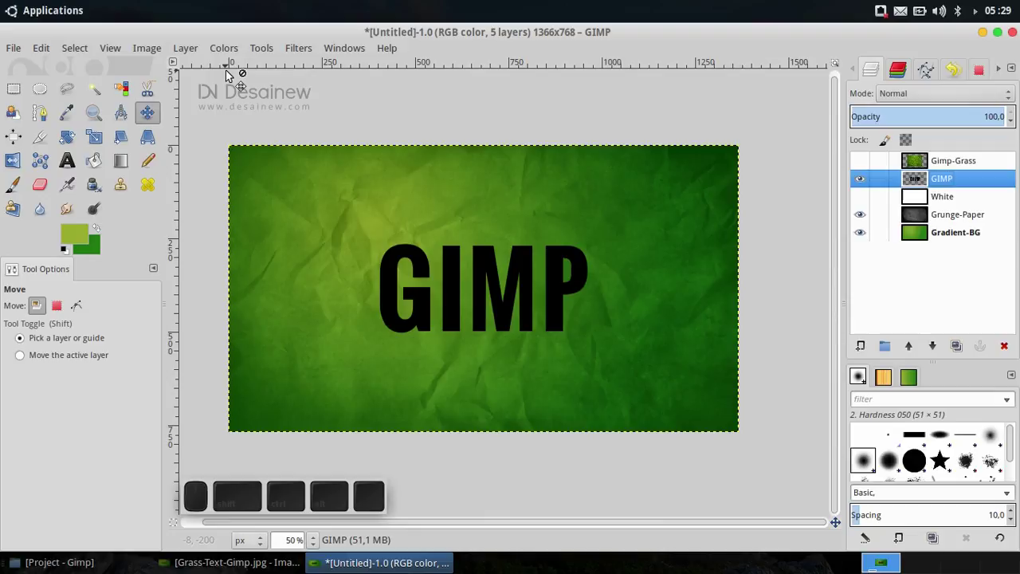
click(227, 53)
click(249, 160)
click(749, 456)
click(236, 47)
click(255, 175)
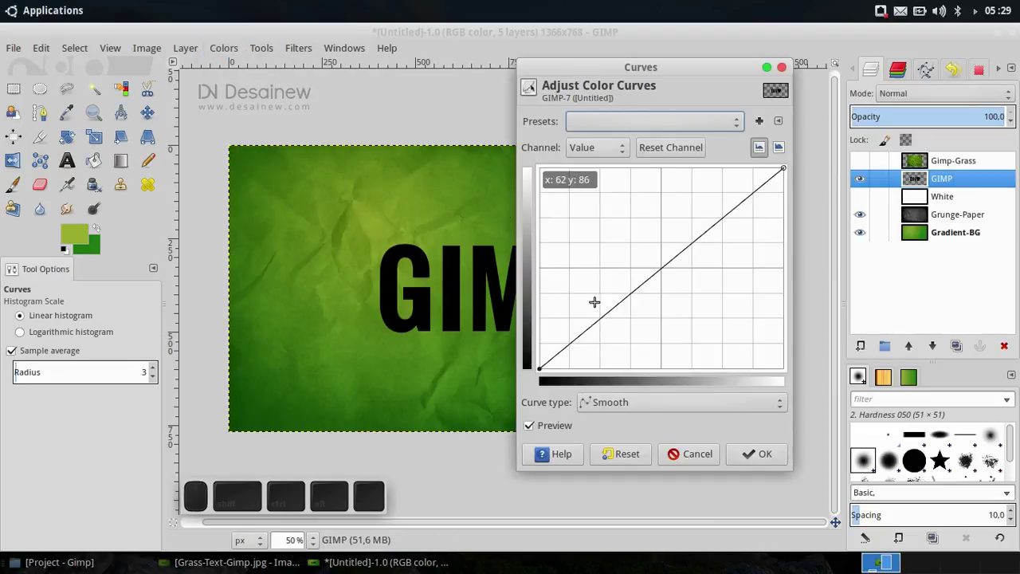
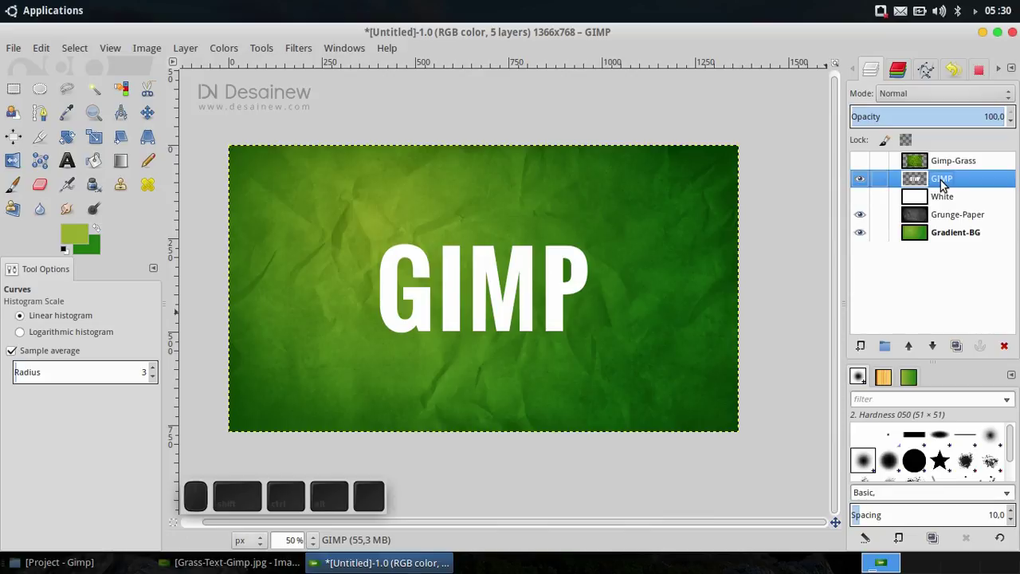
- Select the GIMP letters via Alpha to Selection, copy them, and show and activate Gimp-Grass
right_click(946, 183)
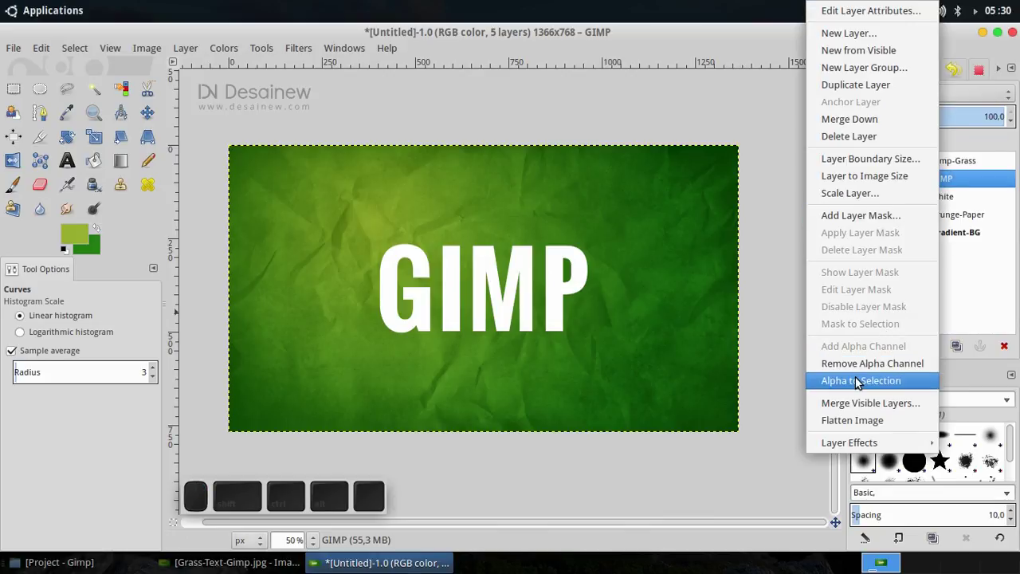
click(860, 381)
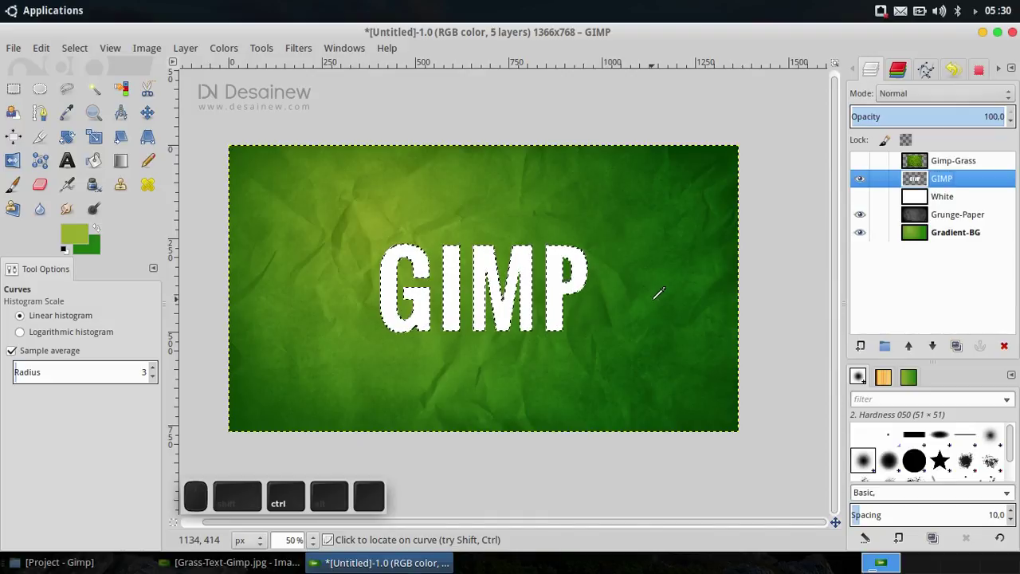
key(ctrl+c)
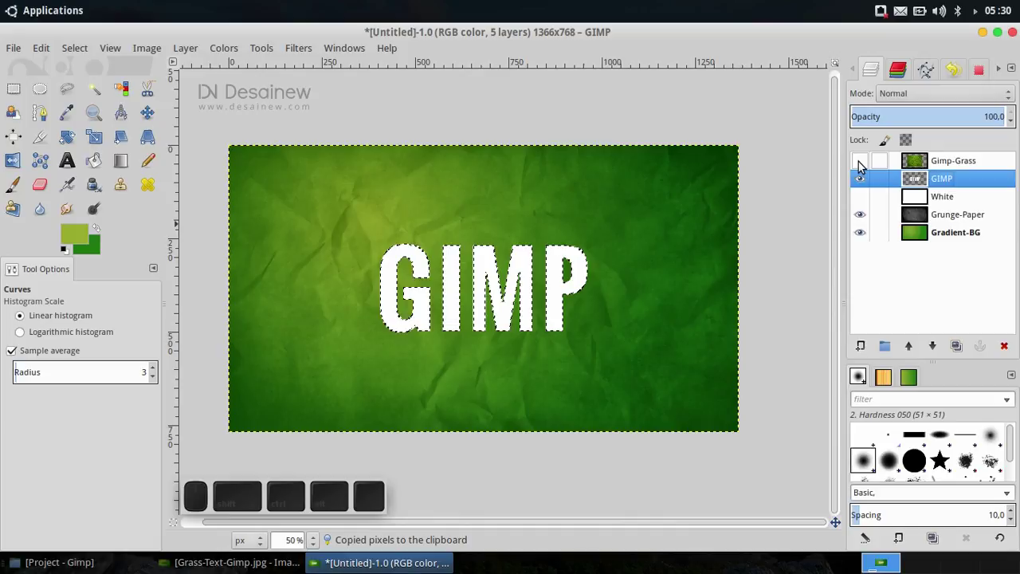
click(863, 165)
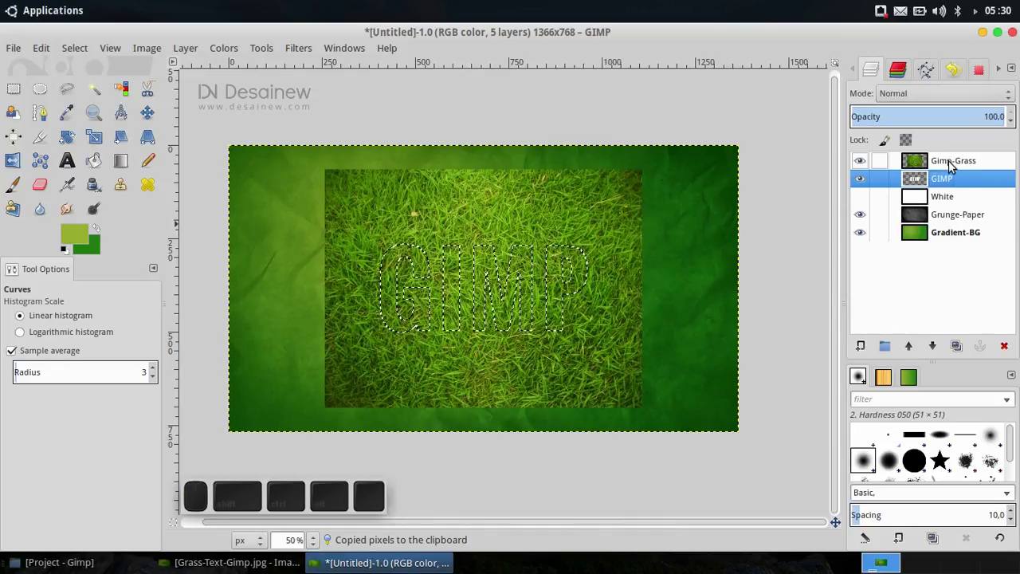
click(953, 165)
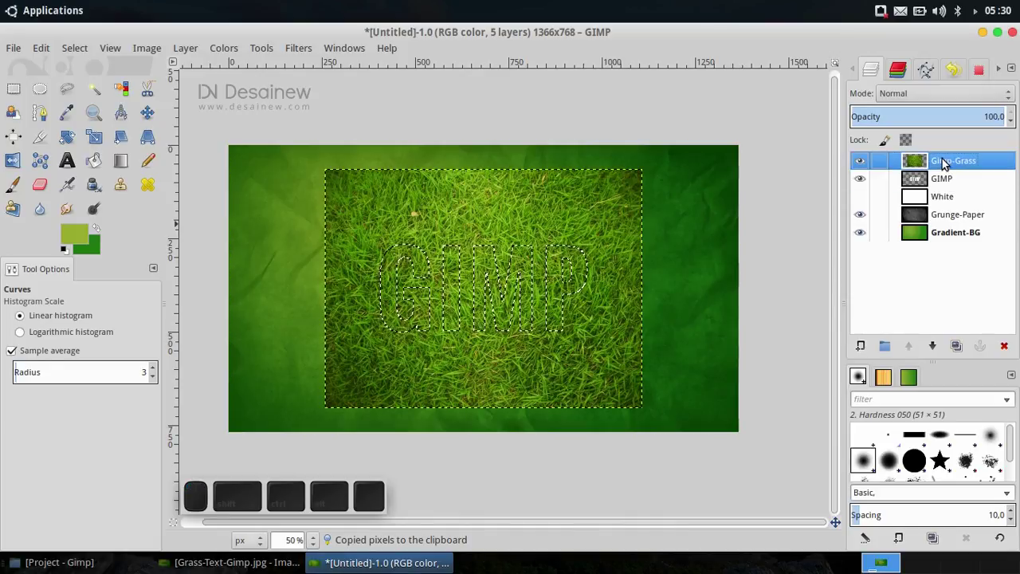
- Add a black layer mask to Gimp-Grass, paste the lettering into it and anchor it
right_click(948, 161)
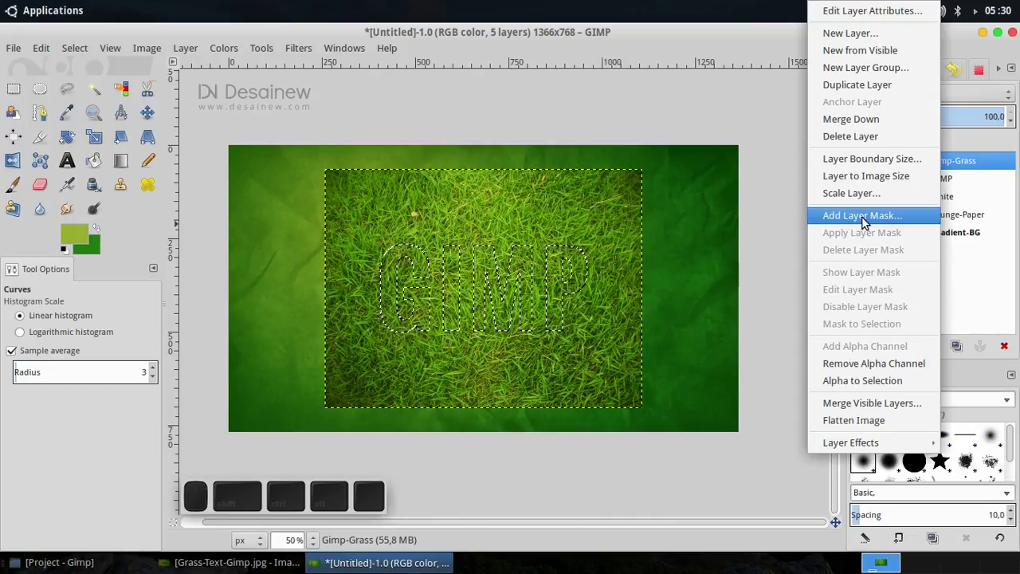
click(867, 220)
click(462, 232)
click(582, 406)
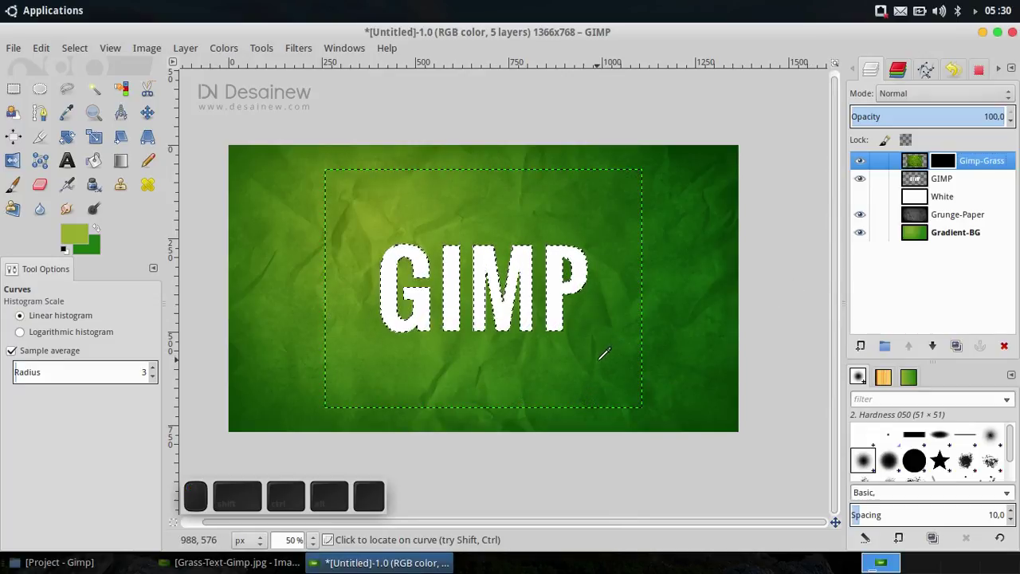
key(ctrl+v)
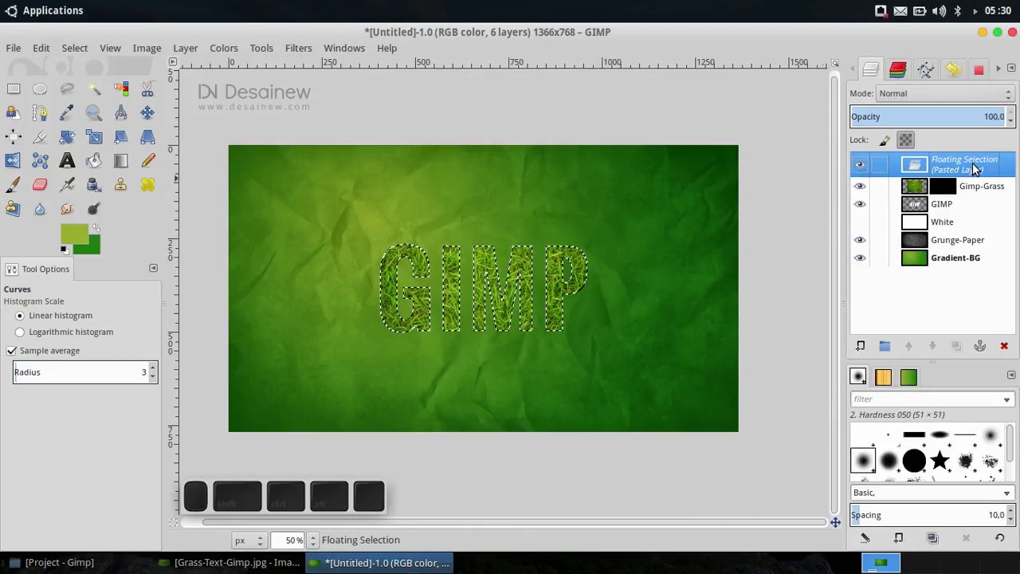
right_click(979, 169)
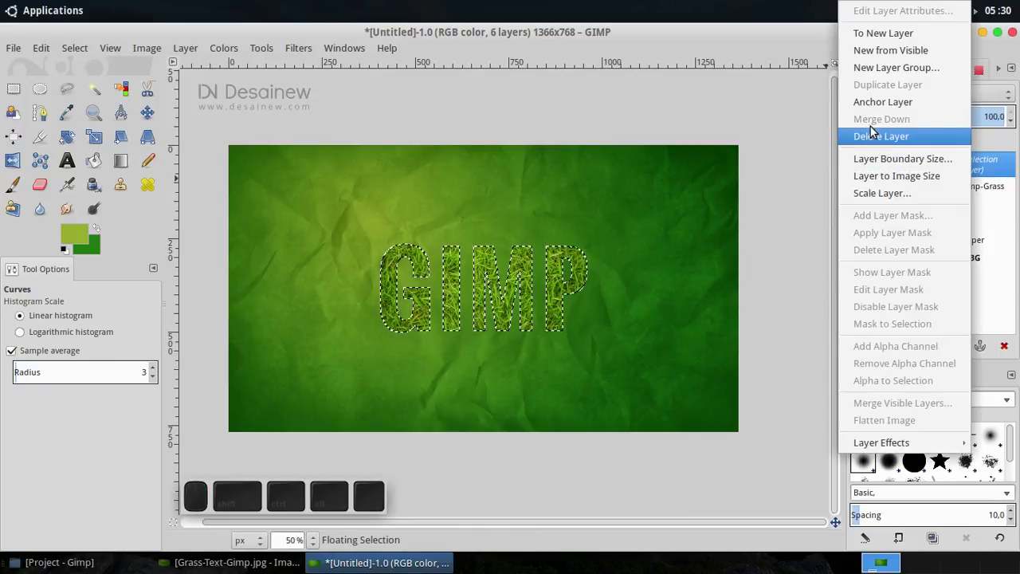
click(890, 104)
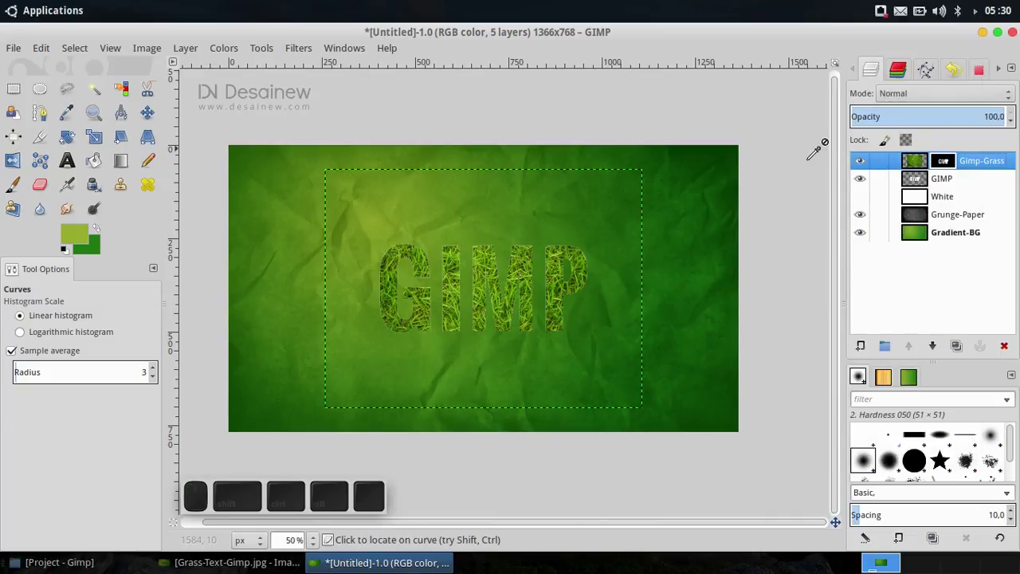
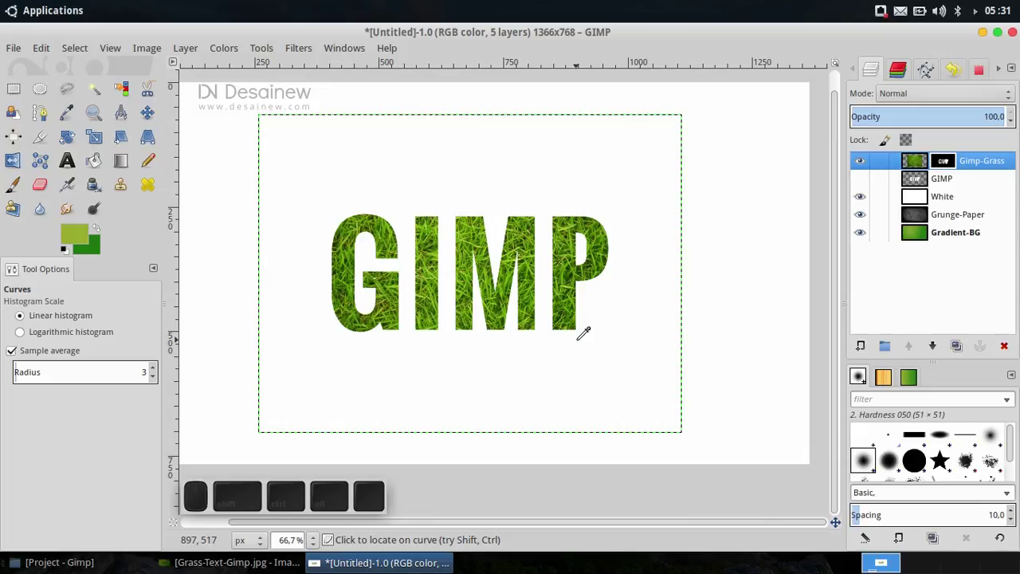
- Switch to the Paintbrush and set the foreground colour to white
middle_click(23, 184)
click(22, 184)
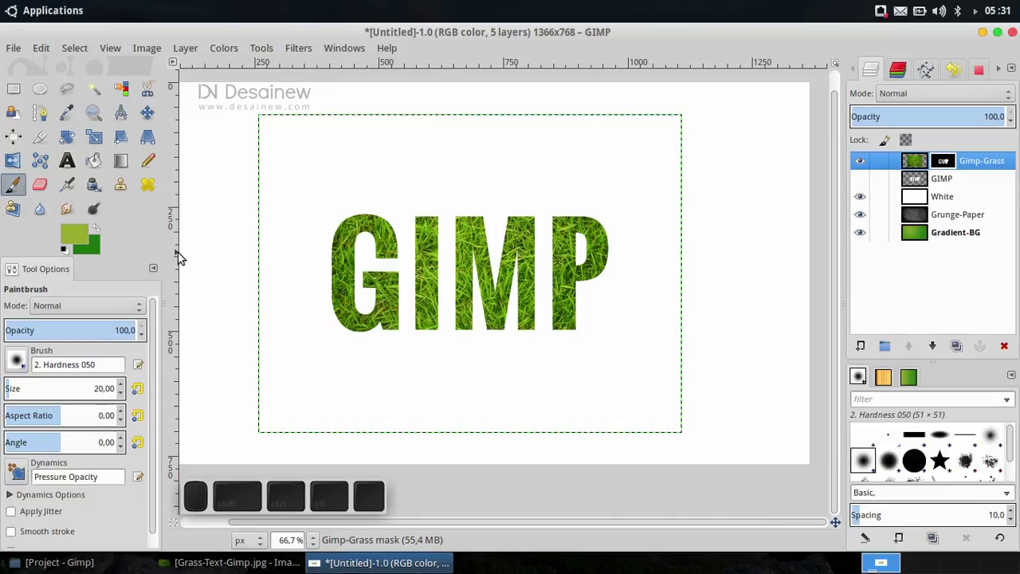
click(71, 244)
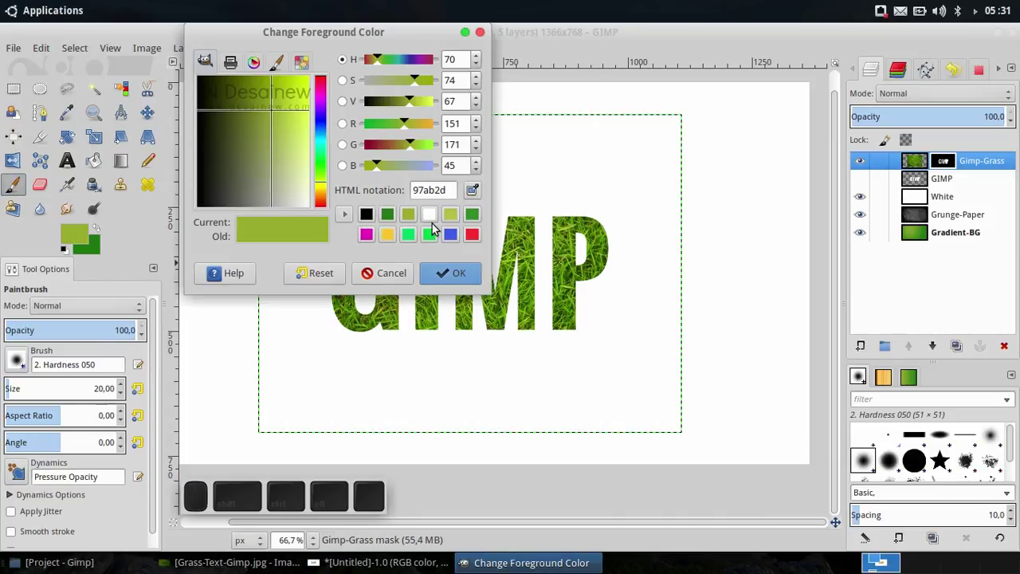
click(441, 219)
click(452, 277)
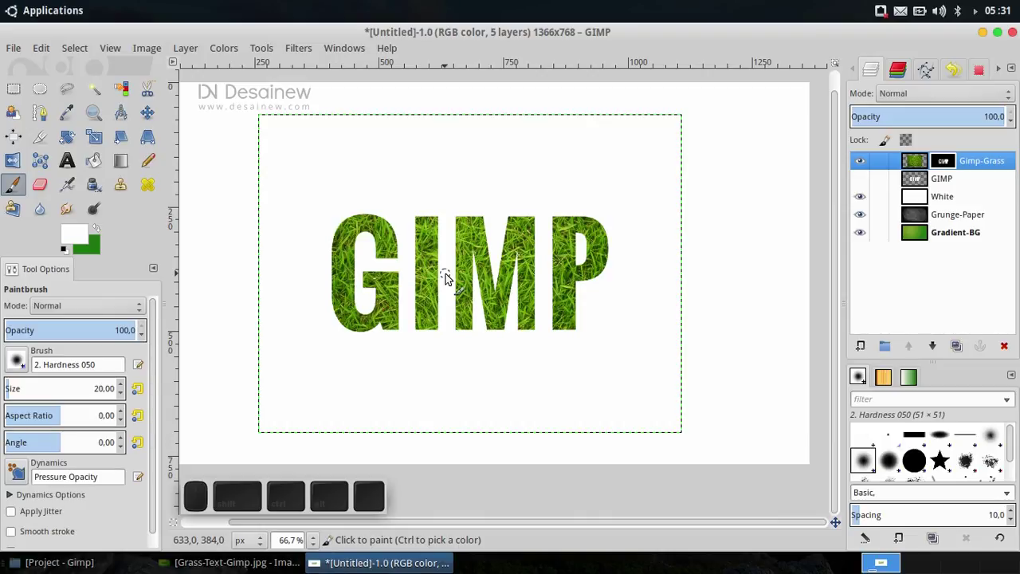
- Choose the Ultimate grass brush and set its size to 68
scroll(down, 3)
scroll(down, 3)
scroll(down, 3)
scroll(down, 3)
click(944, 448)
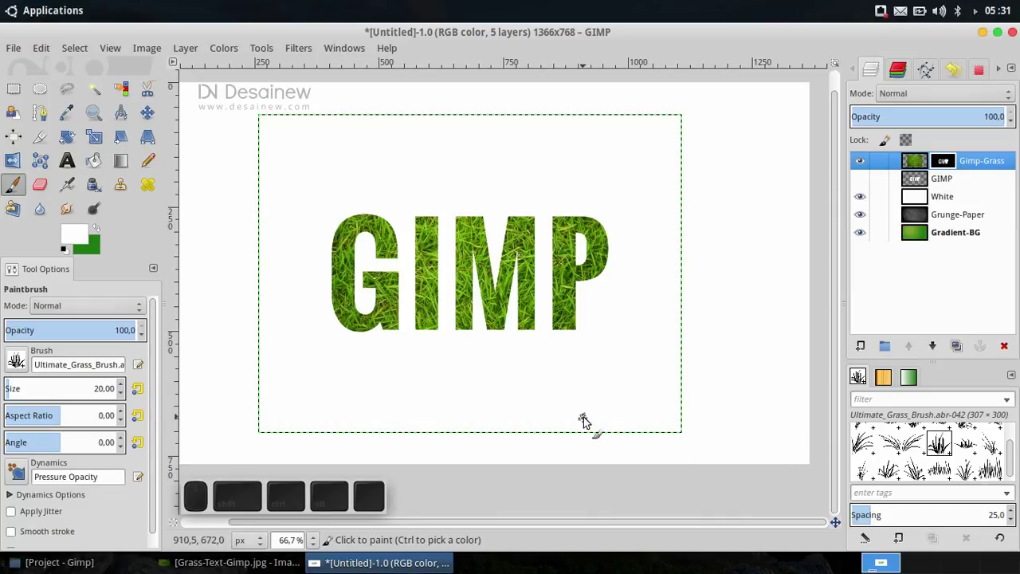
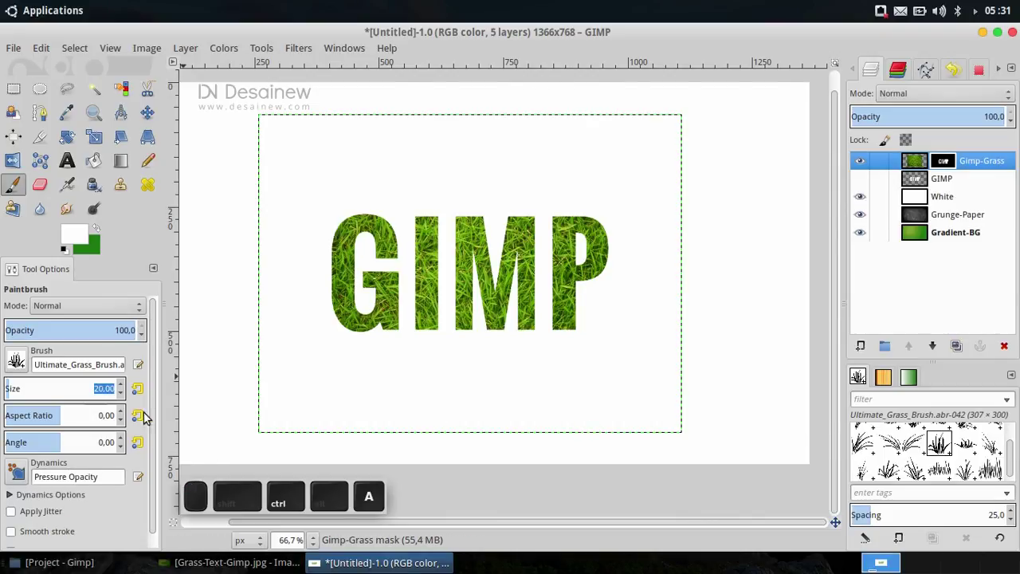
key(6)
key(8)
key(Return)
- Set the brush aspect ratio to 6,8 and angle to 48
scroll(up, 3)
key(ctrl+a)
key(6)
key(,)
key(8)
key(Return)
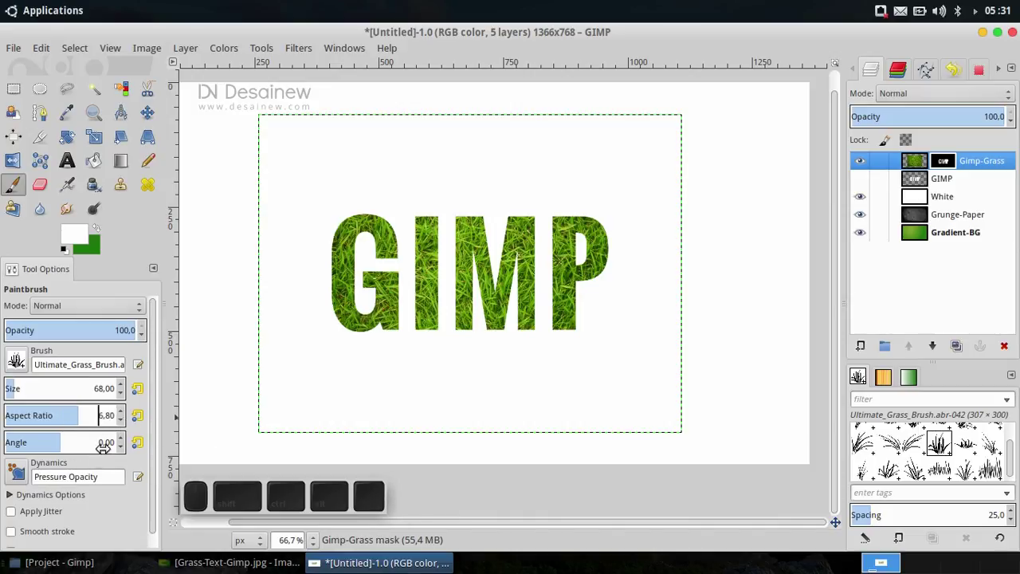
scroll(up, 3)
key(ctrl+a)
key(4)
key(8)
key(Return)
- Switch the brush dynamics preset to Pencil Shader
click(21, 473)
scroll(up, 3)
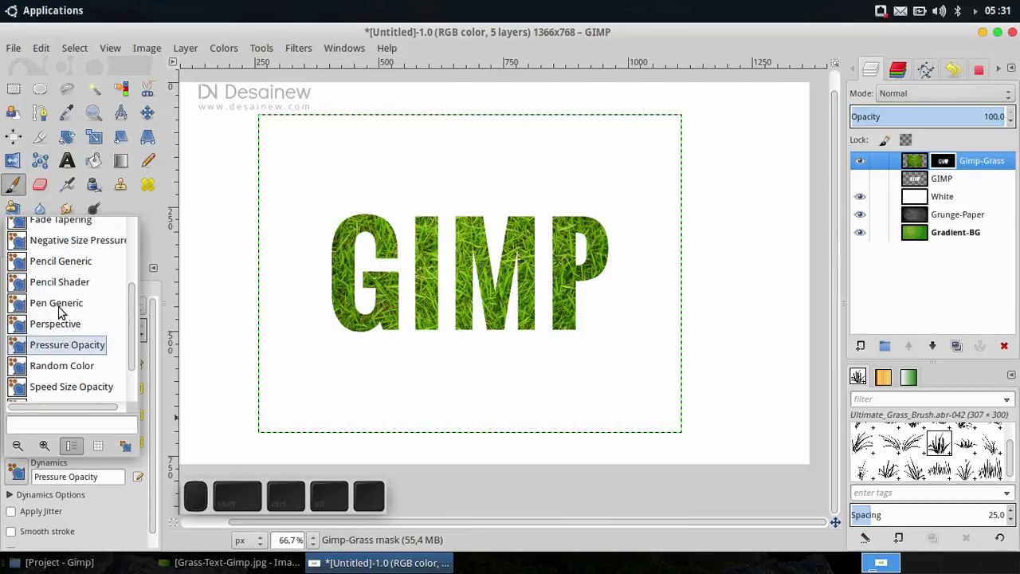
click(80, 288)
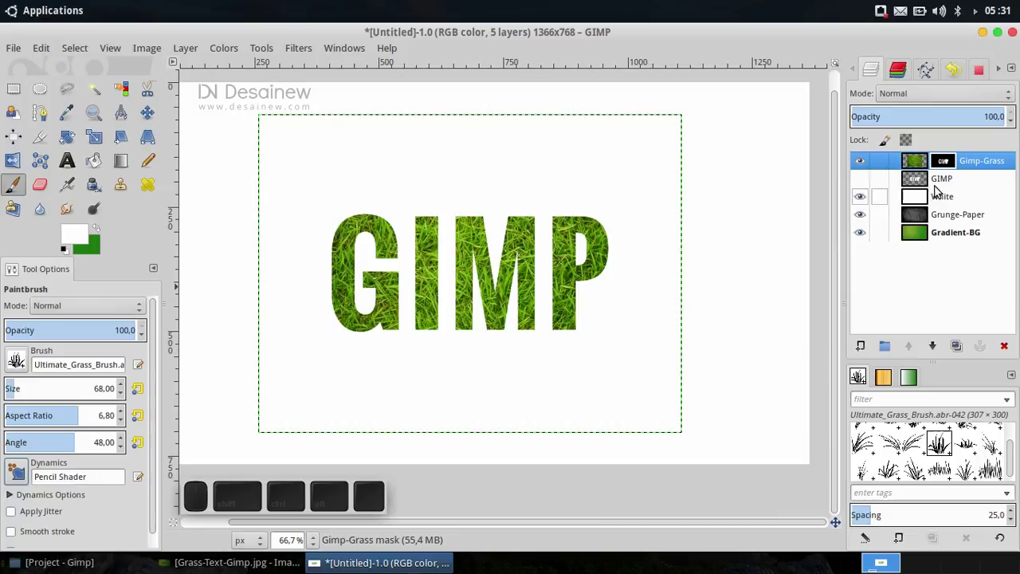
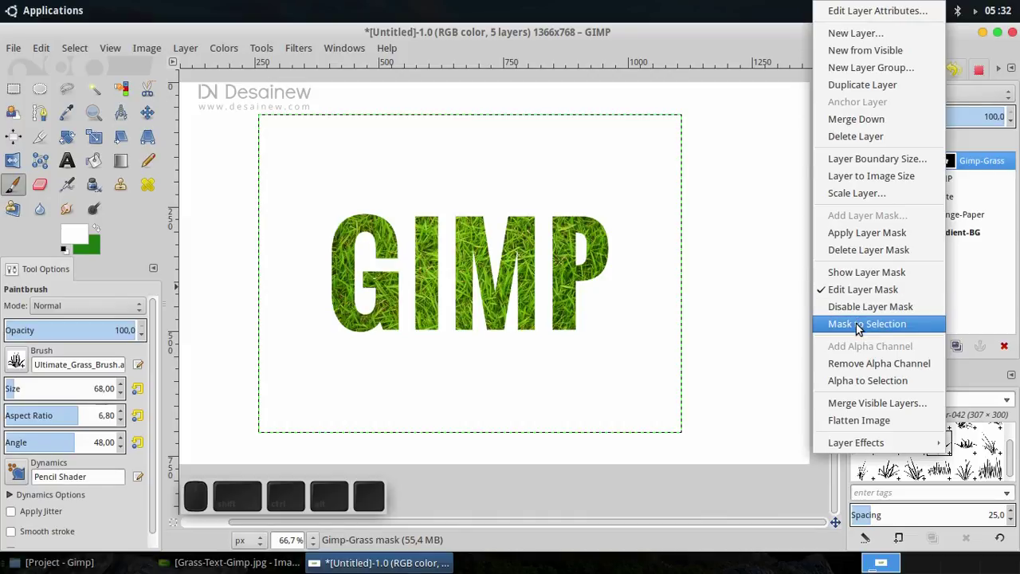
- Turn the grass layer's mask into a selection and shrink it by a small pixel value
click(888, 327)
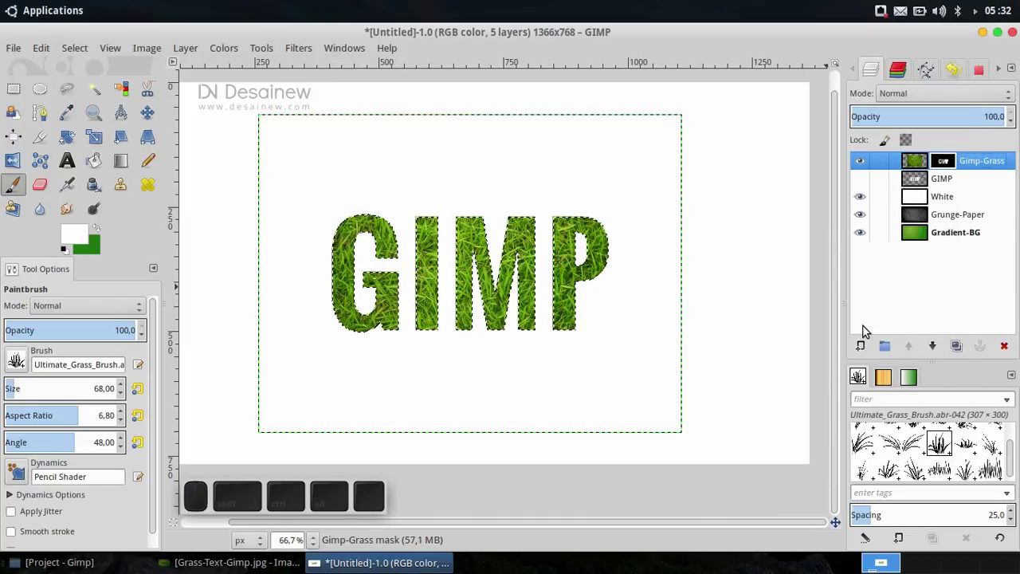
click(89, 50)
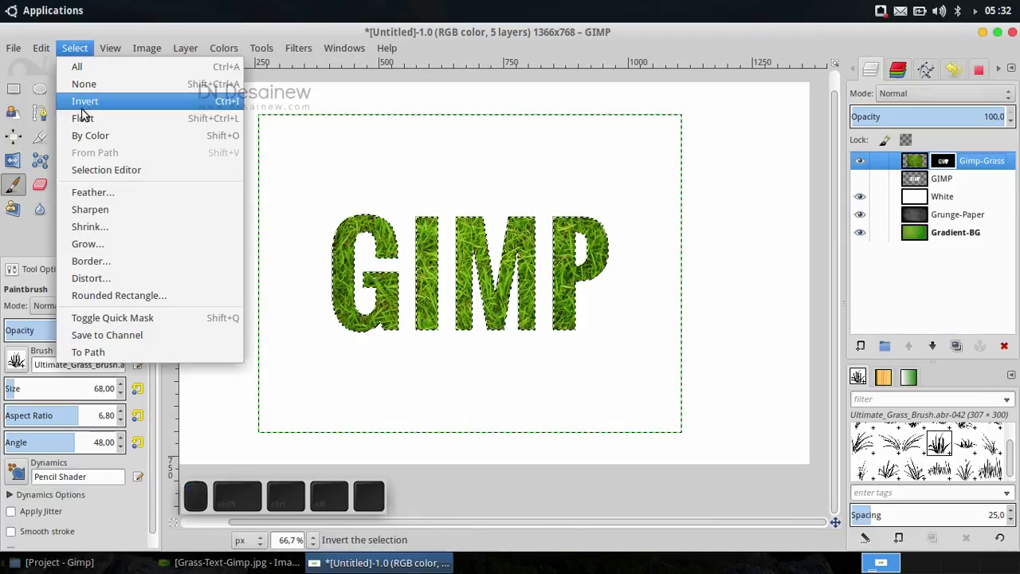
click(109, 228)
click(482, 264)
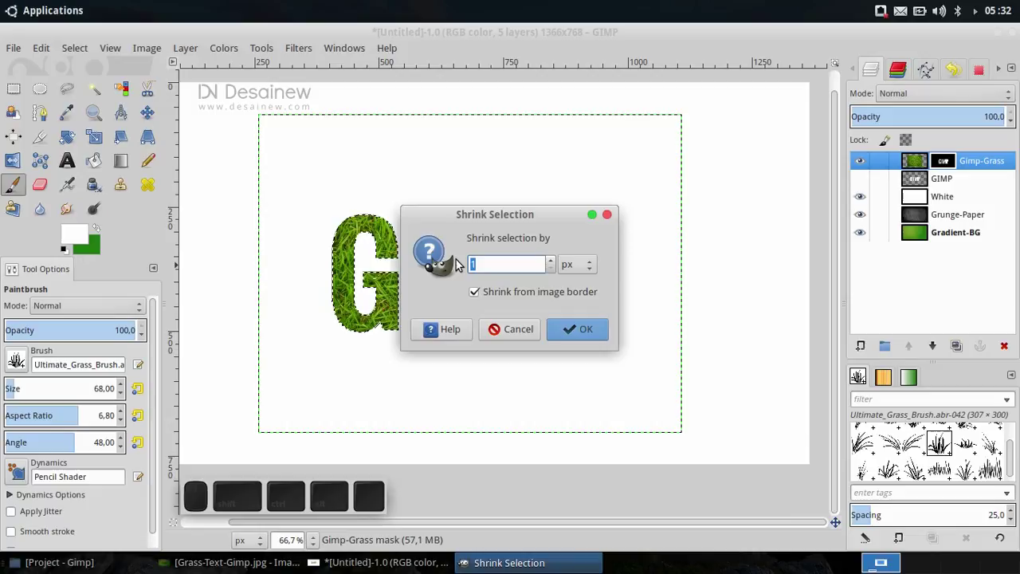
click(590, 336)
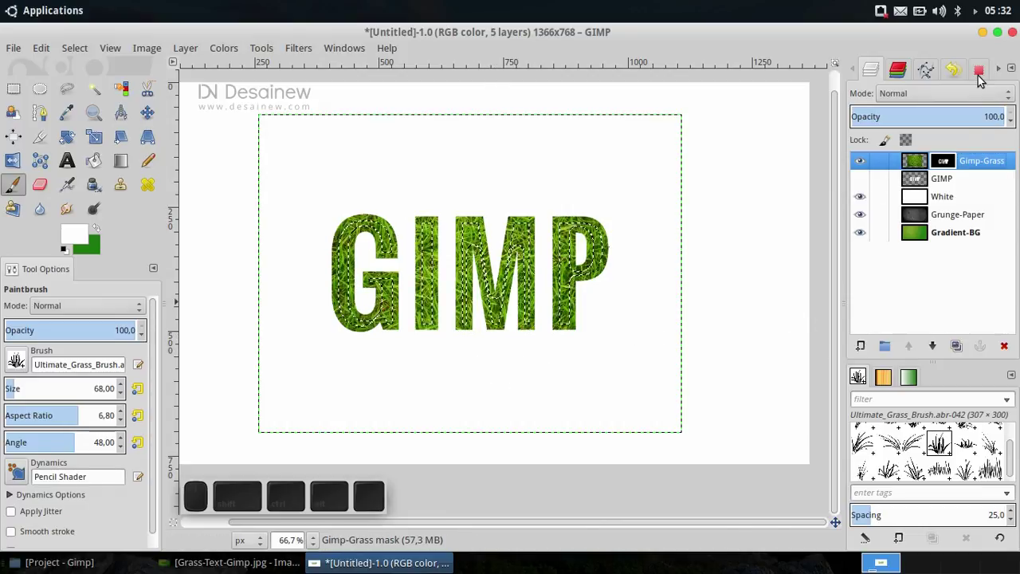
- From the Paths dialog, stroke the selection outline with the grass paintbrush
click(983, 73)
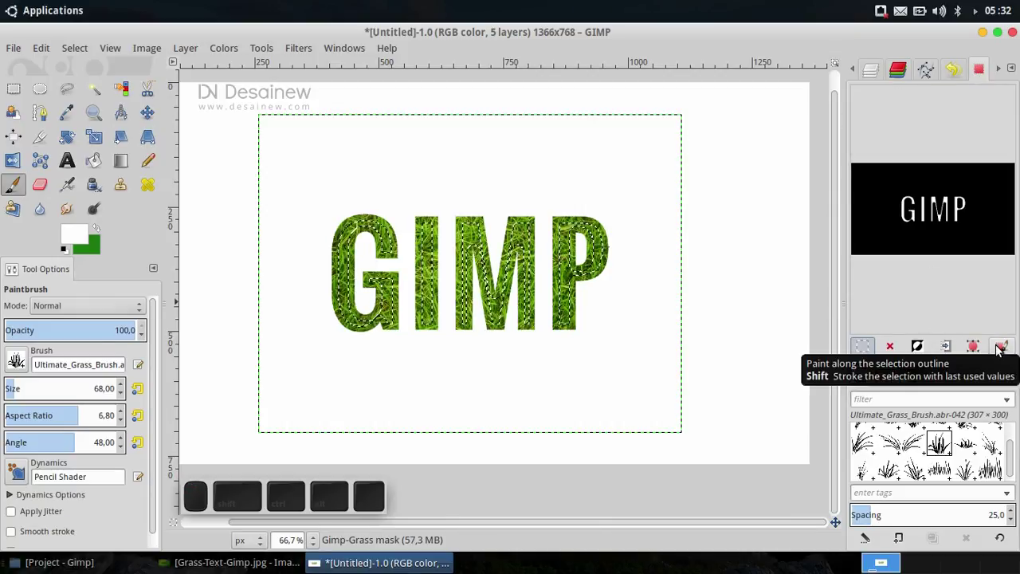
click(1002, 352)
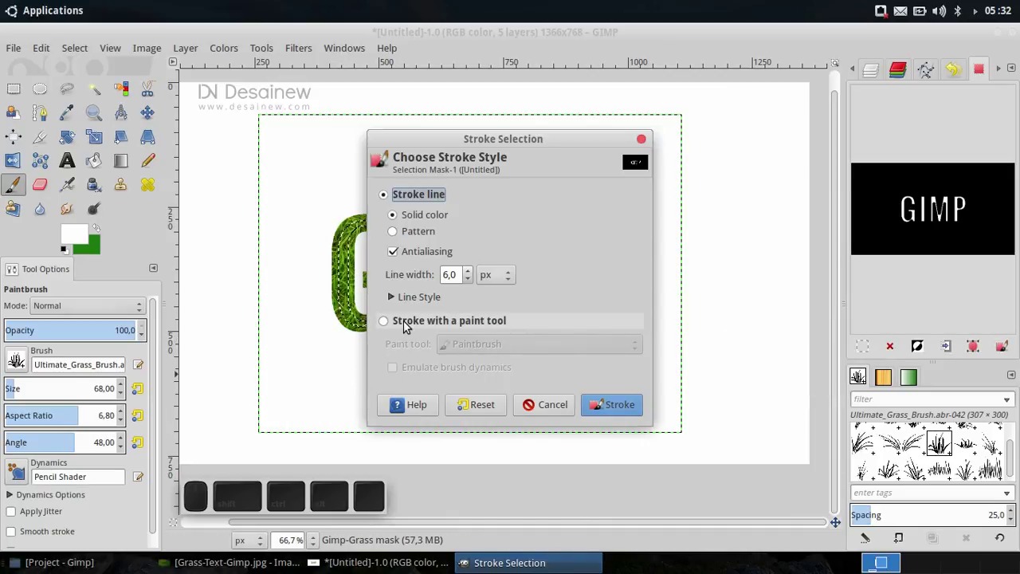
click(408, 324)
click(628, 406)
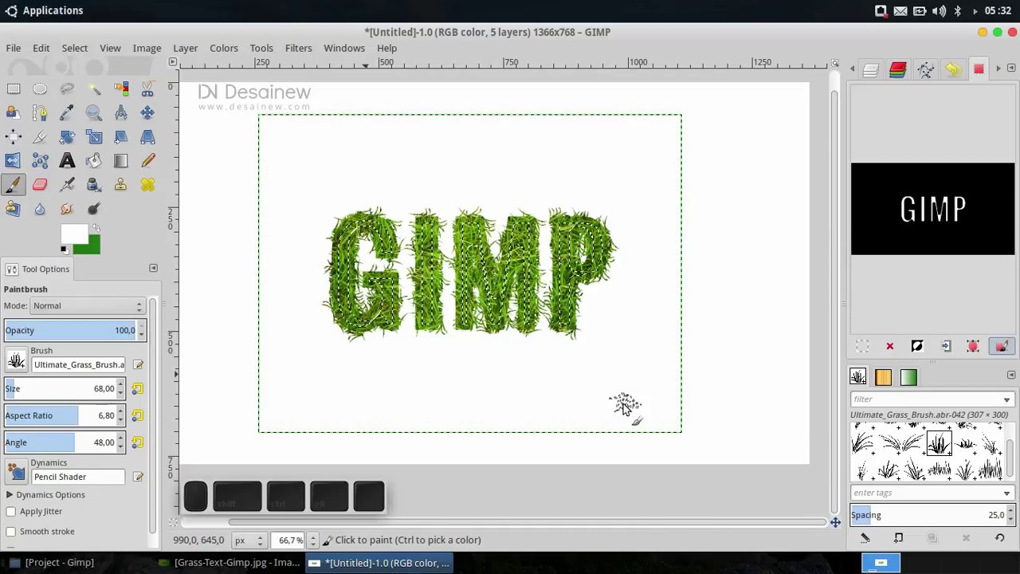
- Clear the selection with Select > None
click(79, 47)
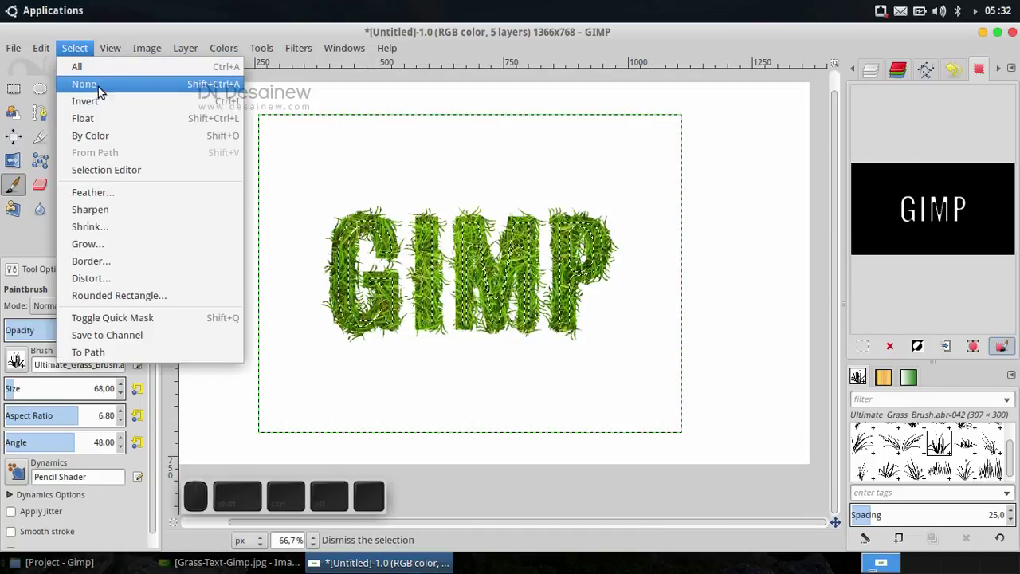
click(103, 89)
scroll(up, 3)
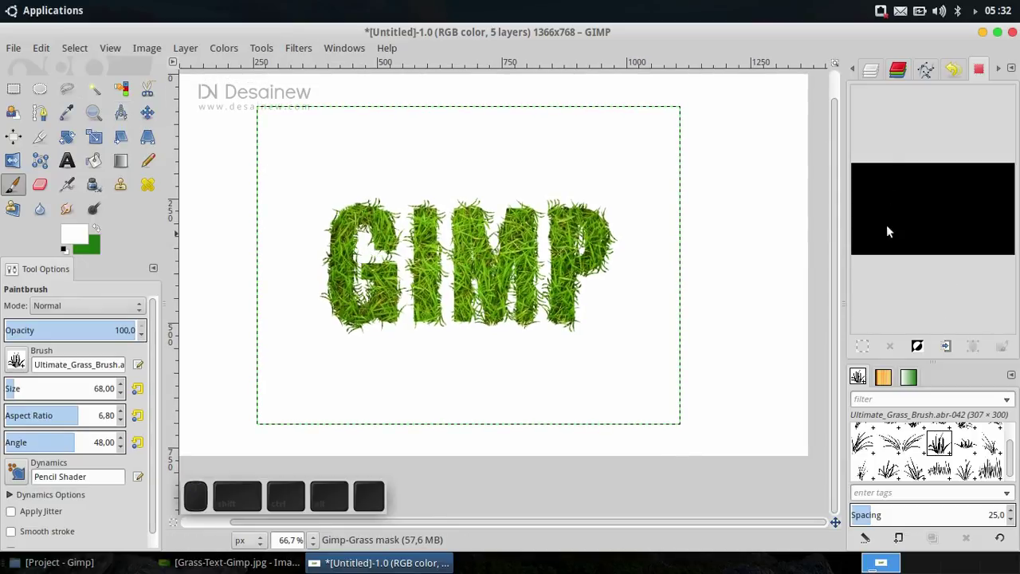
scroll(up, 3)
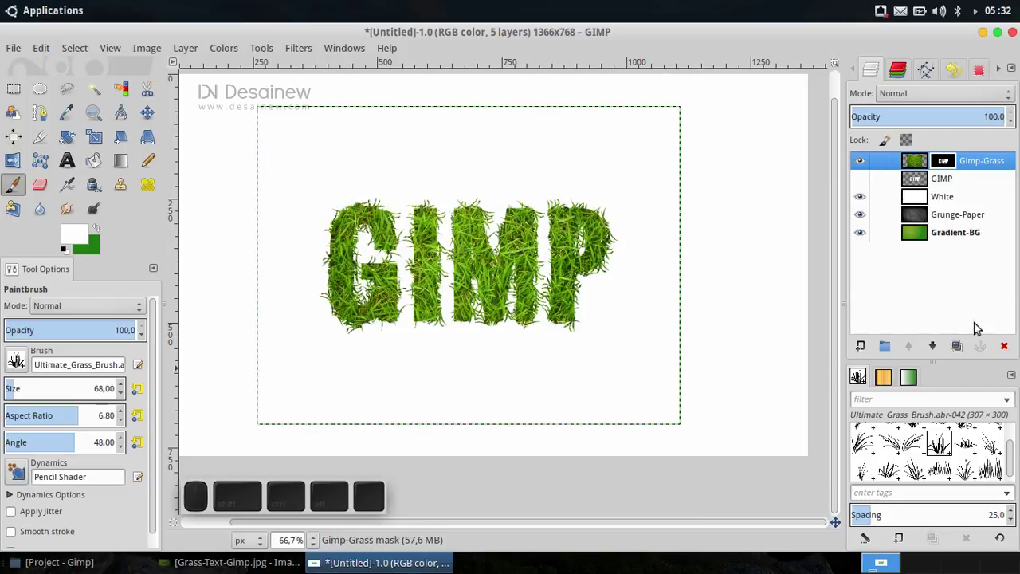
- Duplicate the Gimp-Grass layer and rename the copy Gimp-Shadow
click(965, 344)
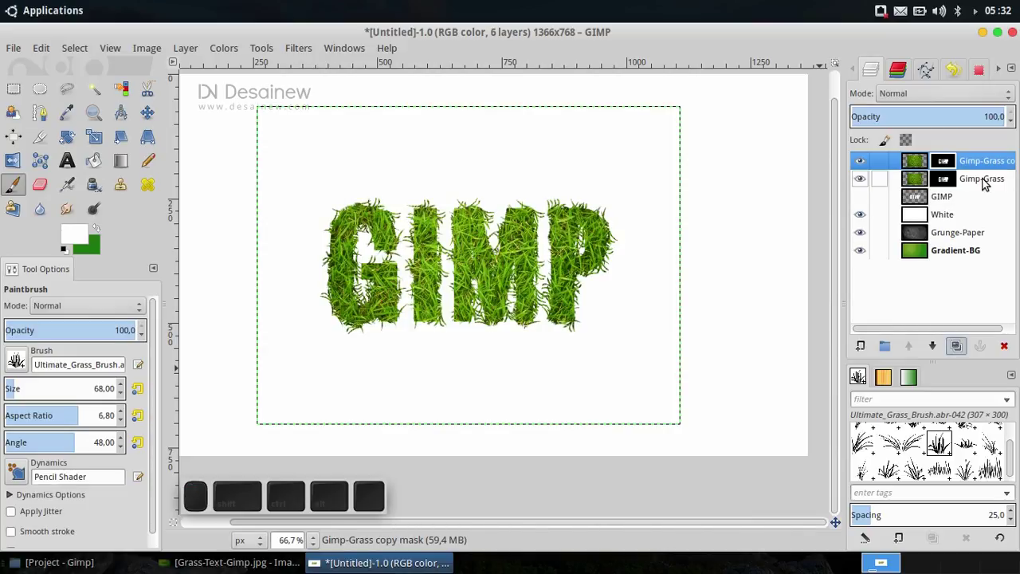
click(988, 164)
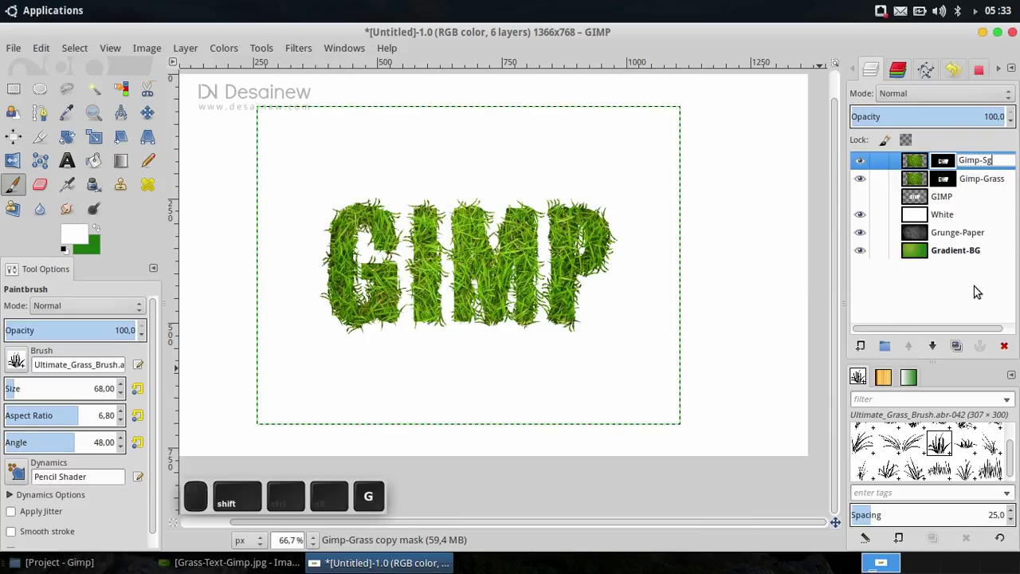
key(BackSpace)
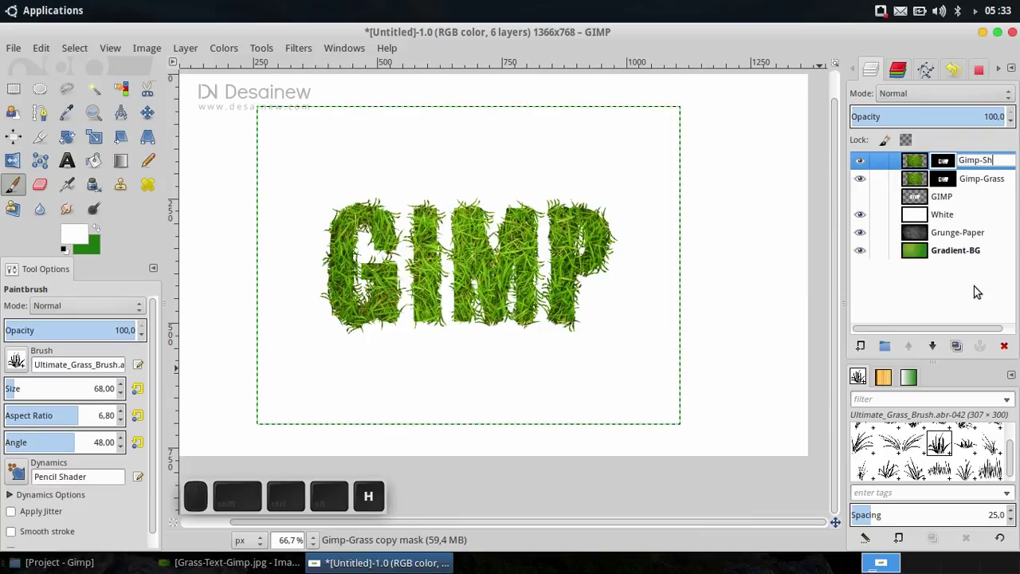
key(Return)
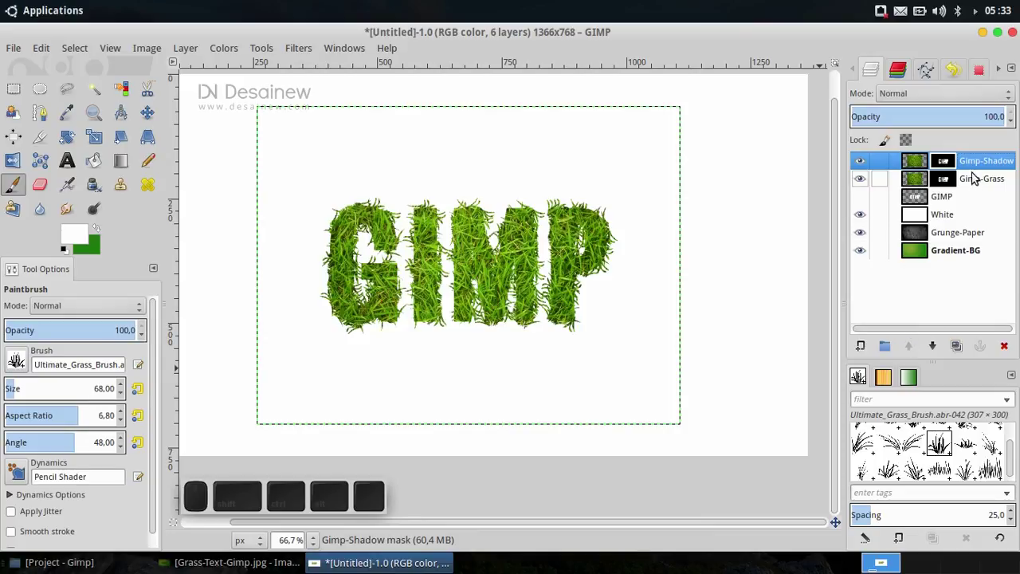
- Apply the layer mask on Gimp-Shadow and bring up Curves to darken it to black
click(977, 163)
click(905, 240)
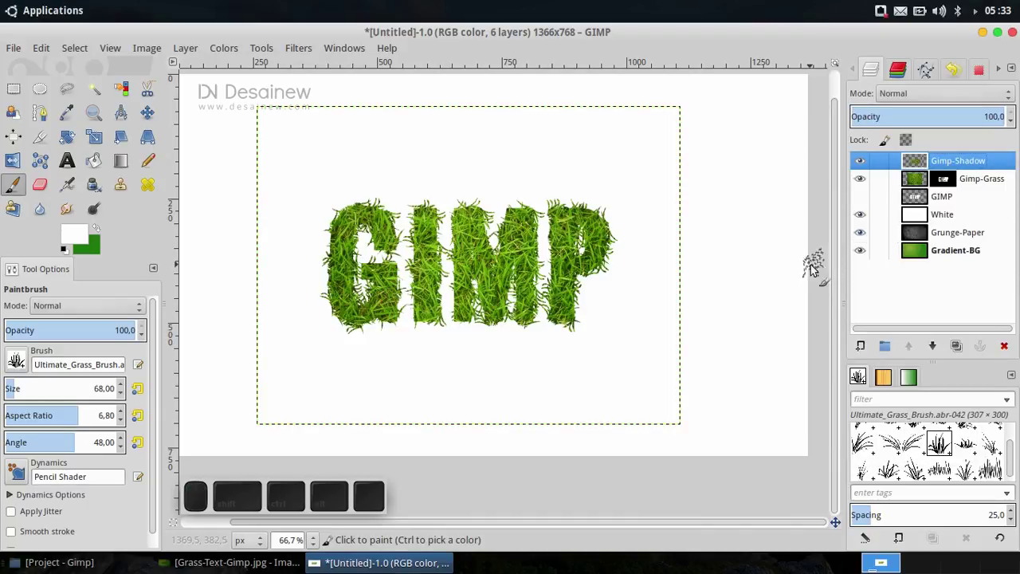
click(224, 48)
click(247, 176)
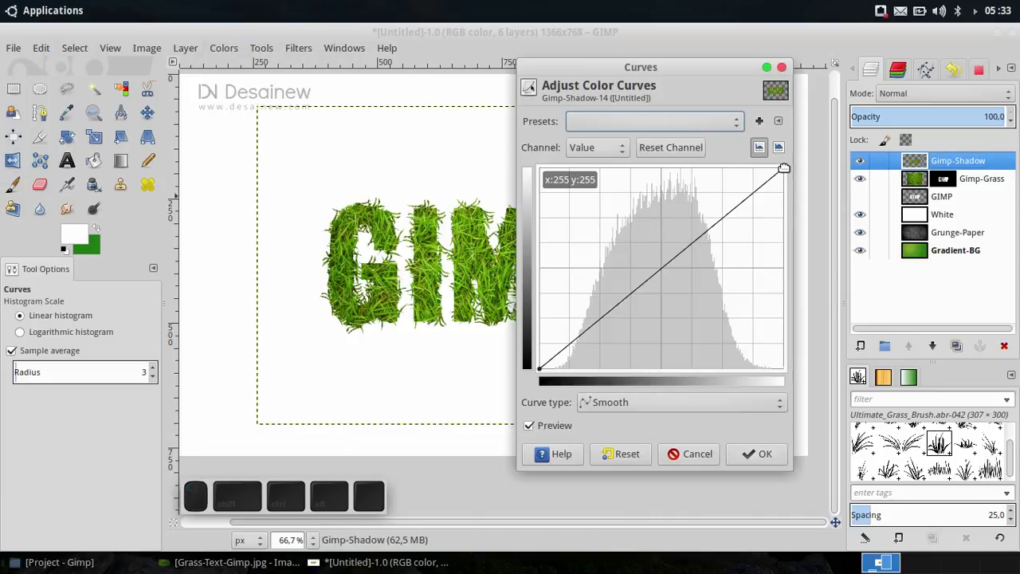
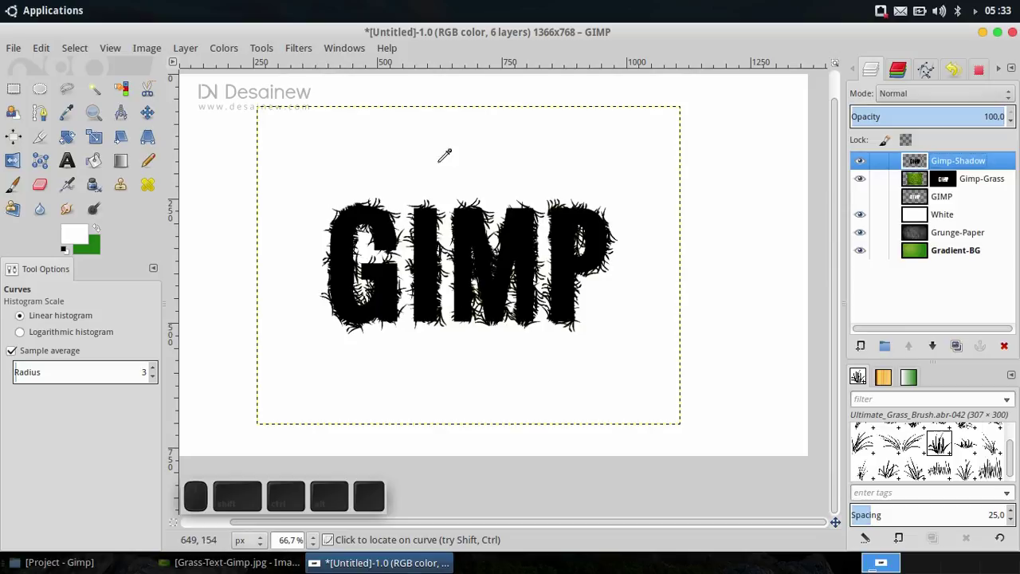
- Motion-blur Gimp-Shadow, lower it below Gimp-Grass, and hide the White layer
click(302, 52)
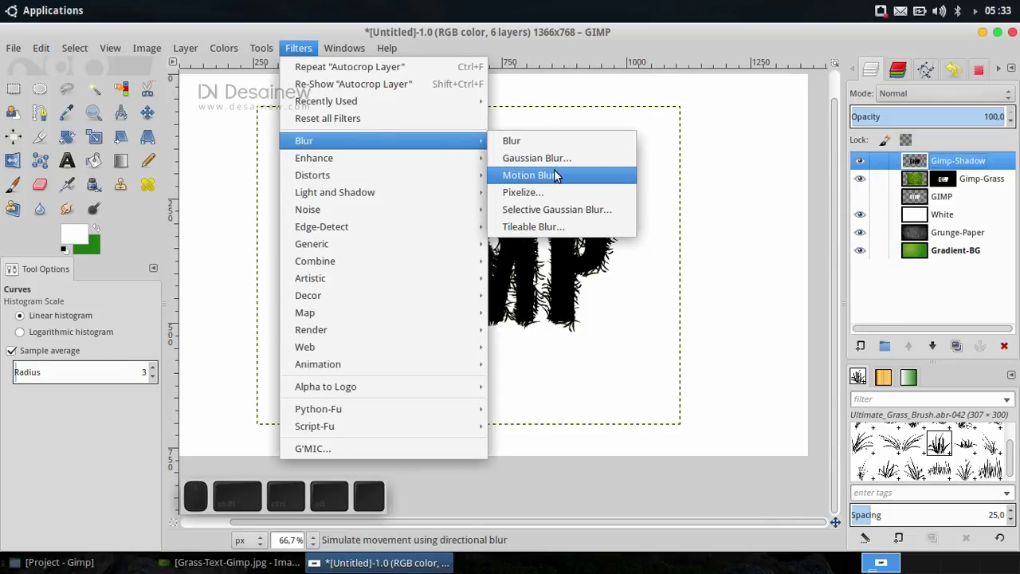
click(552, 178)
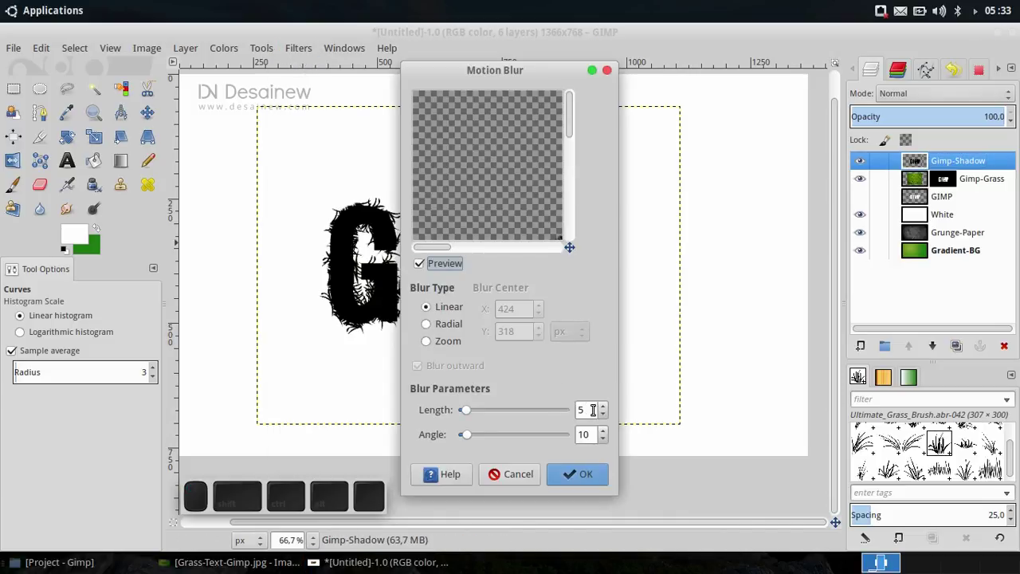
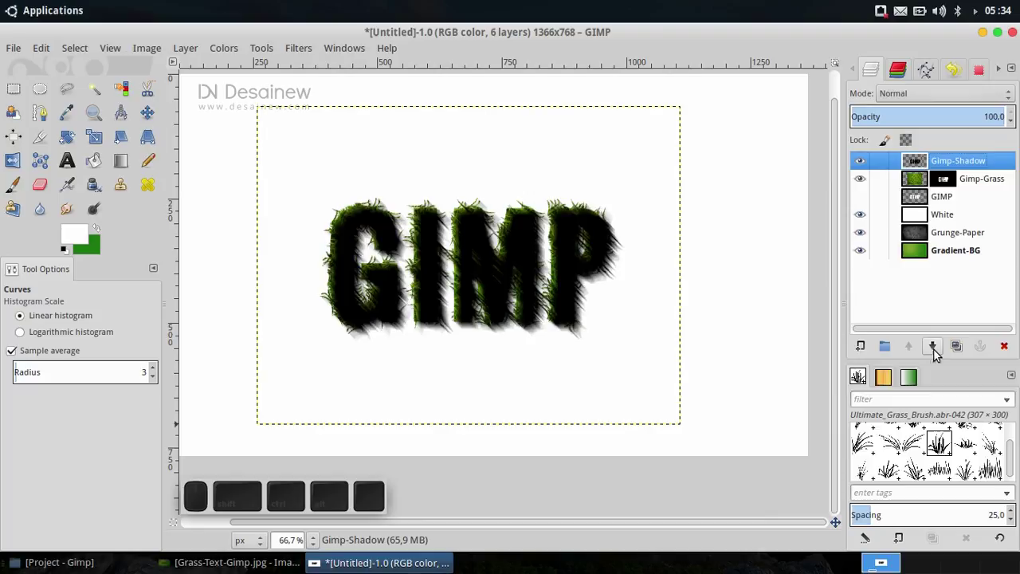
click(939, 356)
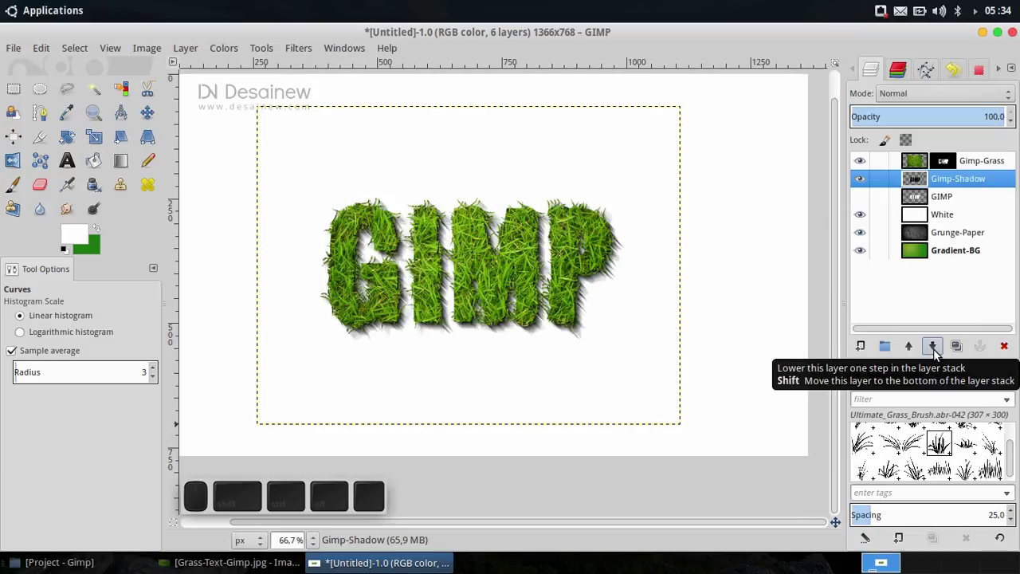
click(859, 218)
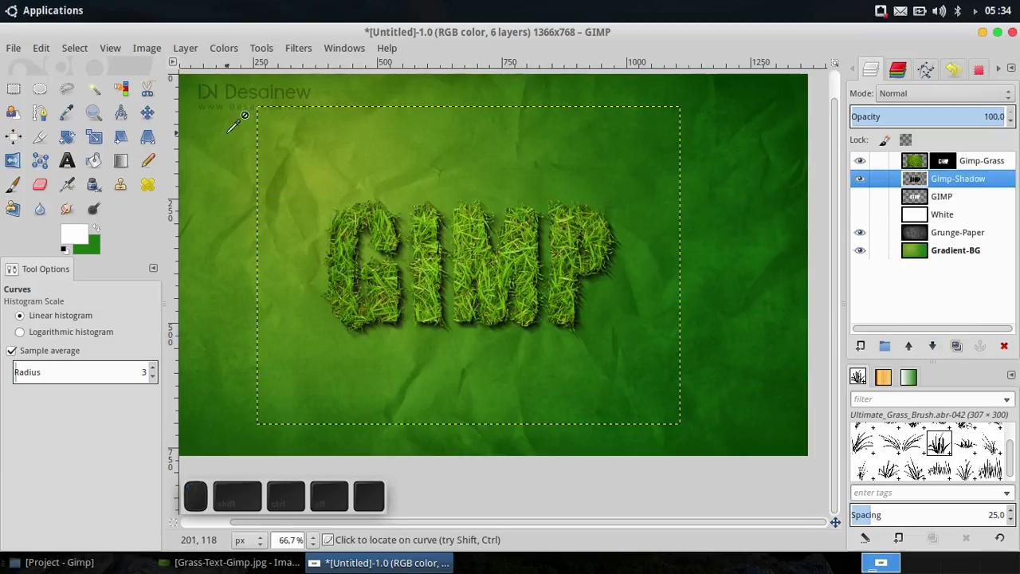
- Nudge the Gimp-Shadow layer two pixels down and two right with the Move tool
click(148, 129)
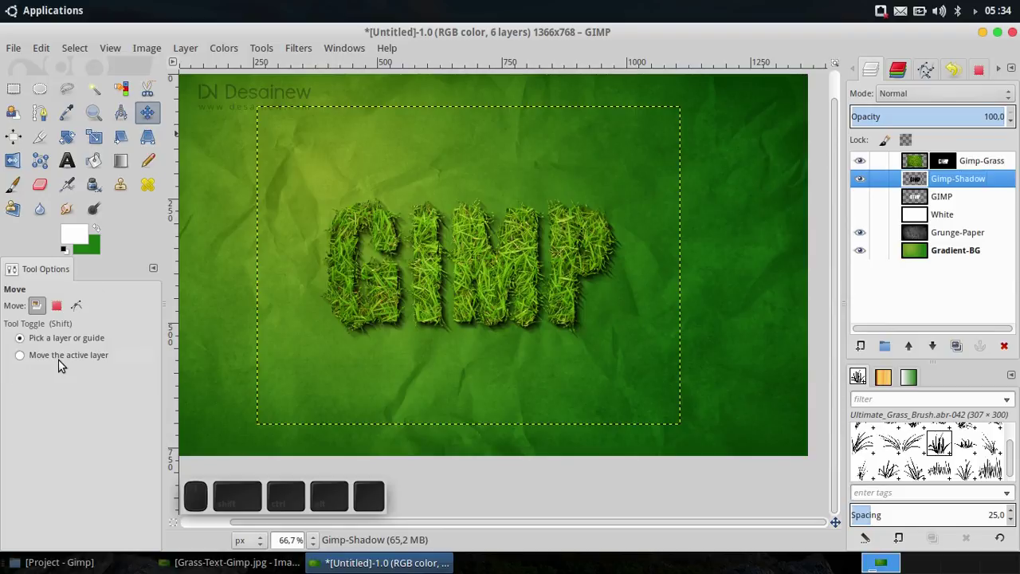
click(63, 361)
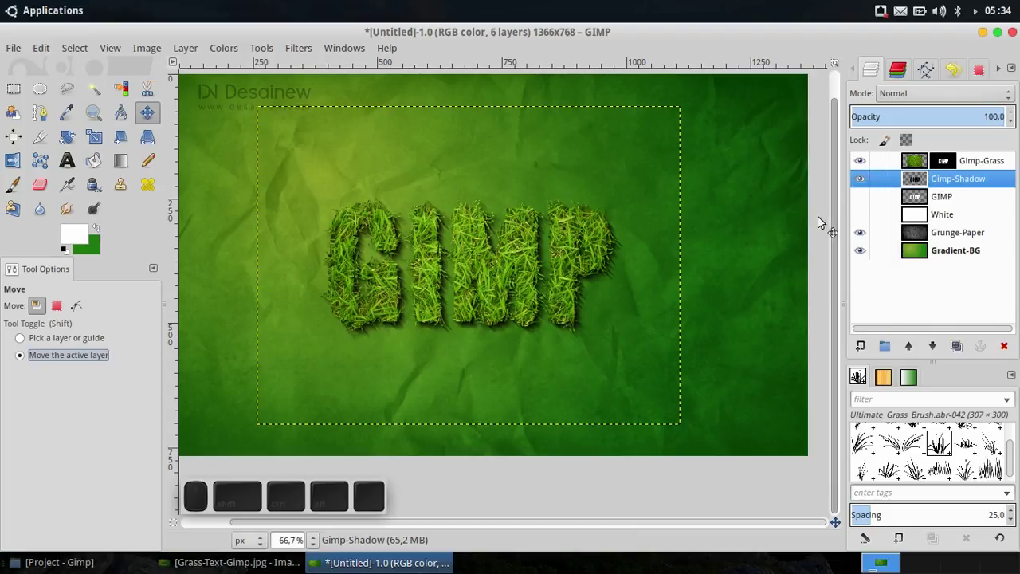
click(436, 301)
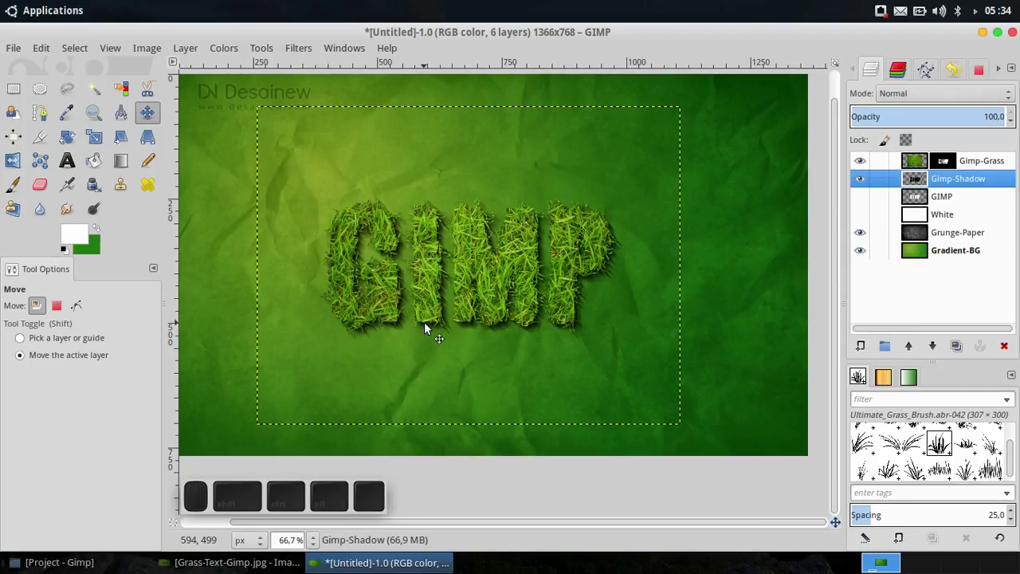
key(Down)
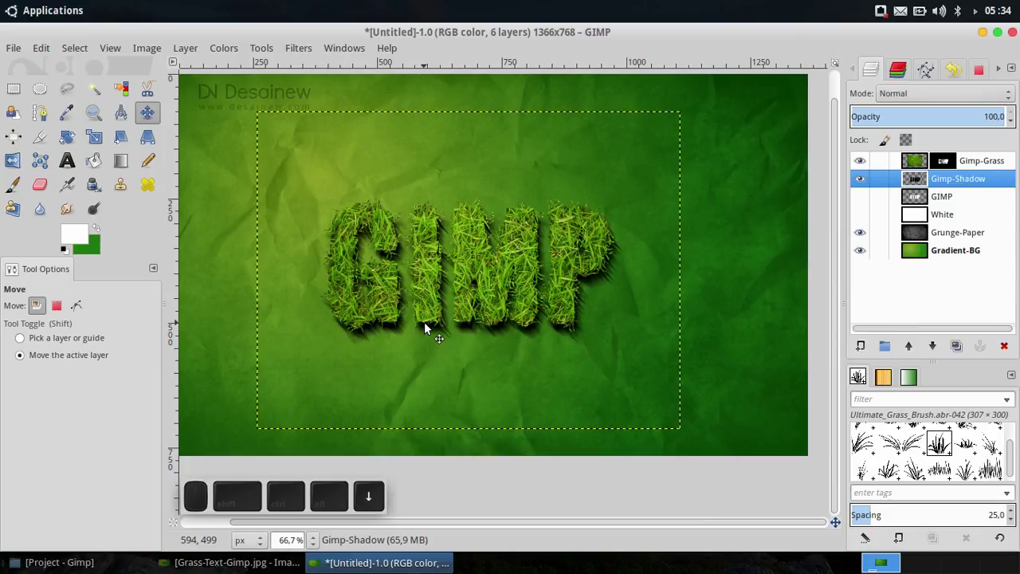
key(Down)
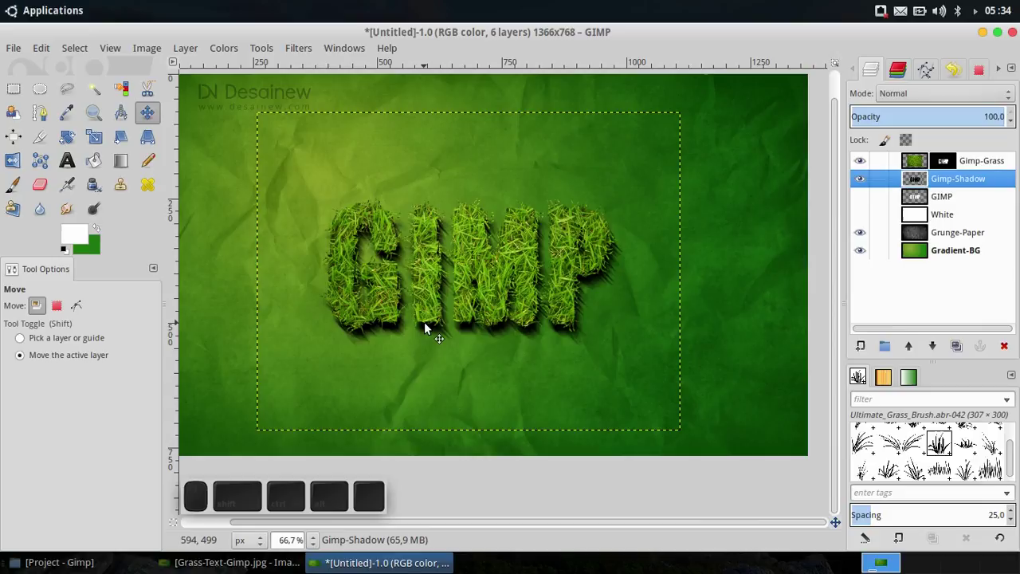
key(Right)
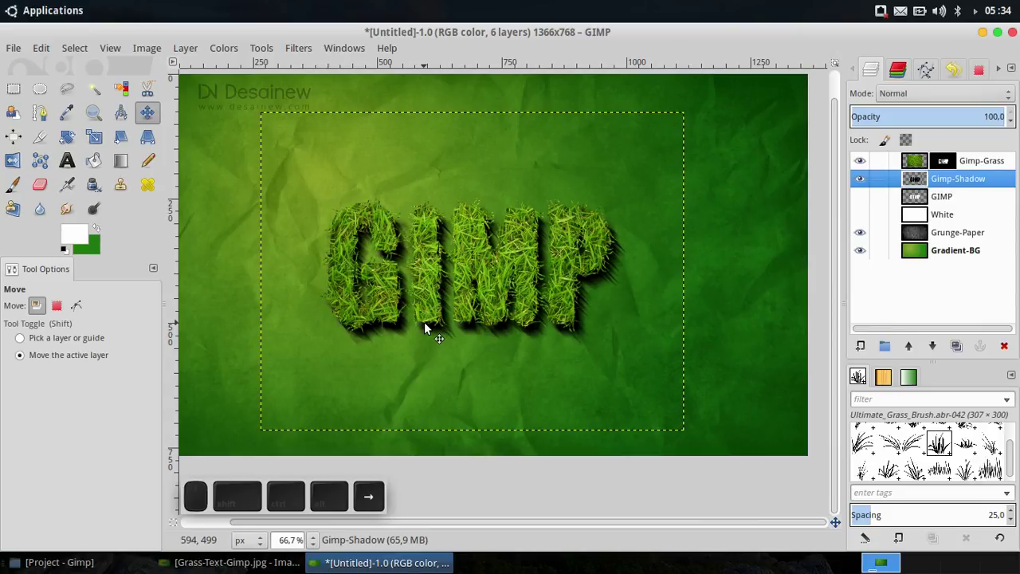
key(Right)
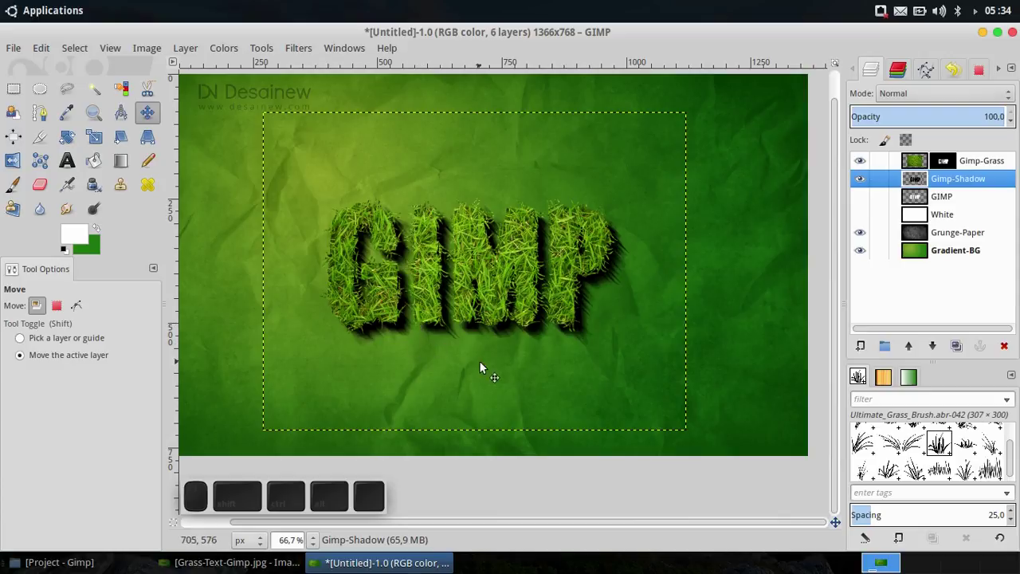
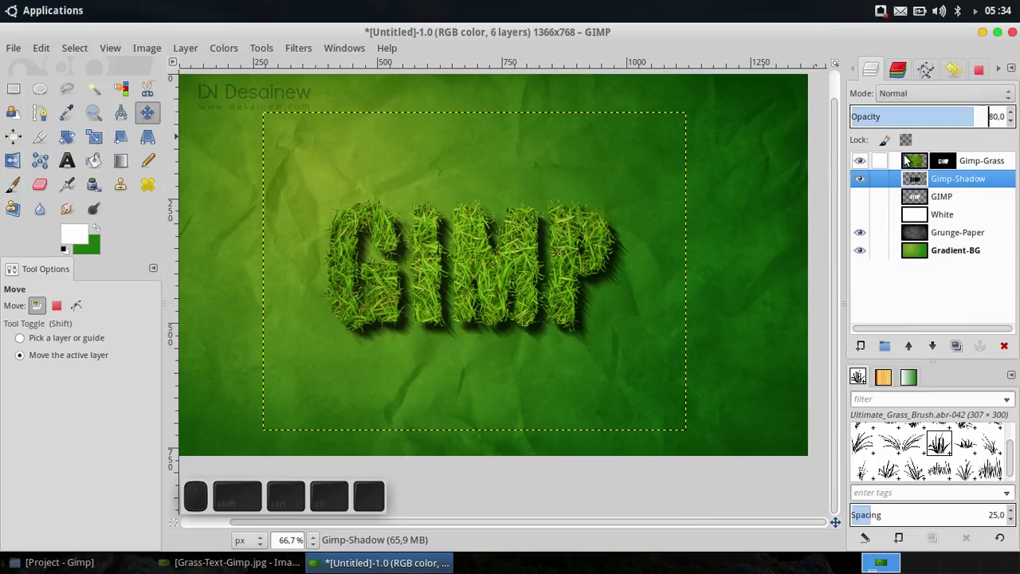
- Make Gimp-Grass the active layer and bring up its Levels adjustment
click(922, 165)
click(953, 168)
click(931, 169)
click(943, 165)
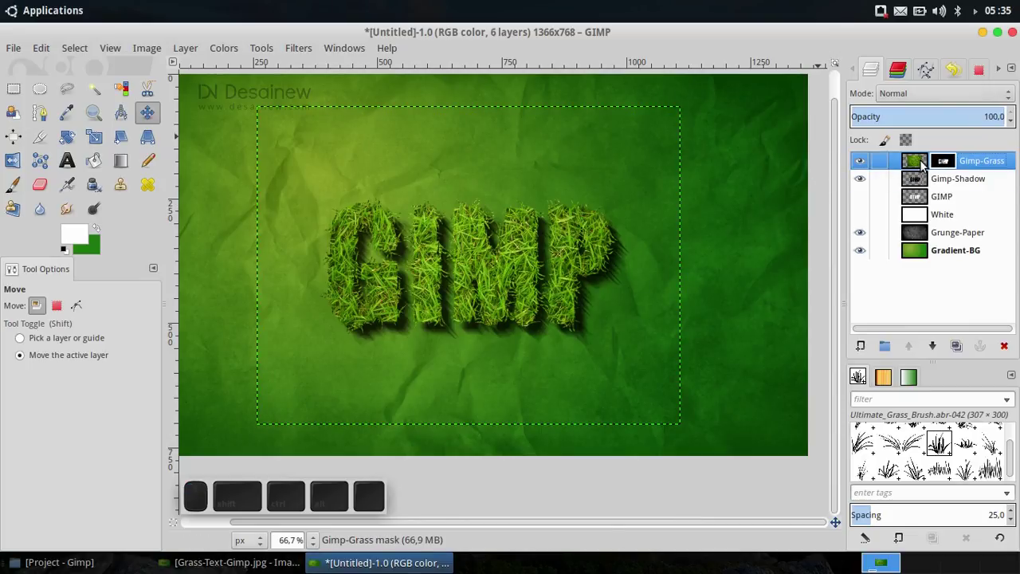
click(921, 166)
click(951, 164)
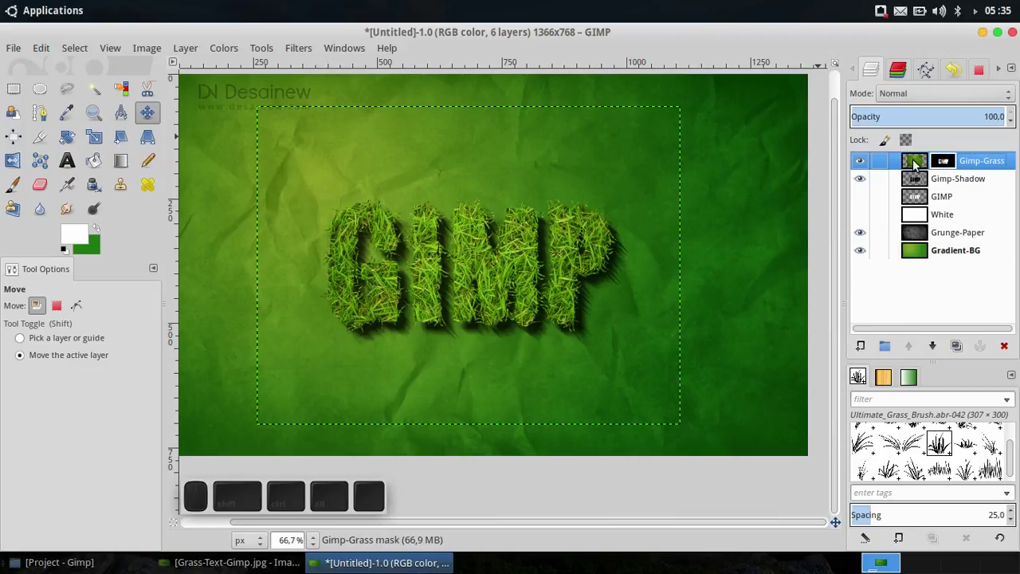
click(918, 162)
click(941, 161)
click(923, 161)
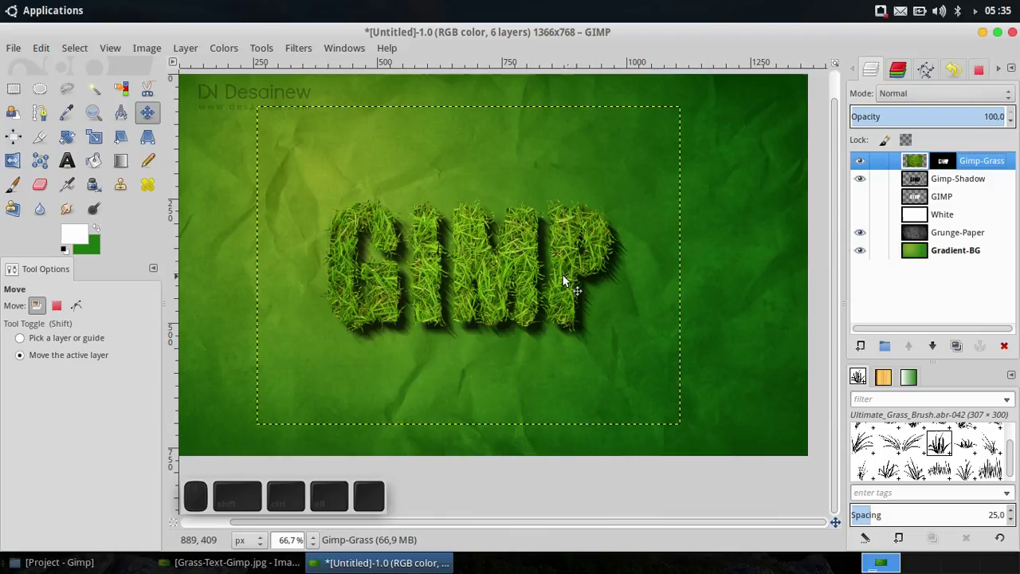
click(234, 49)
click(246, 156)
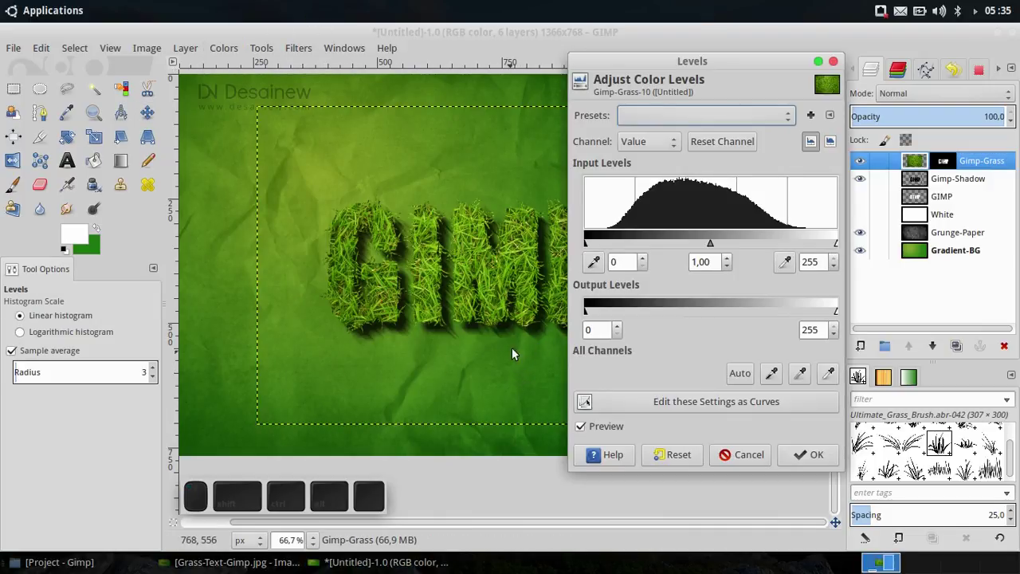
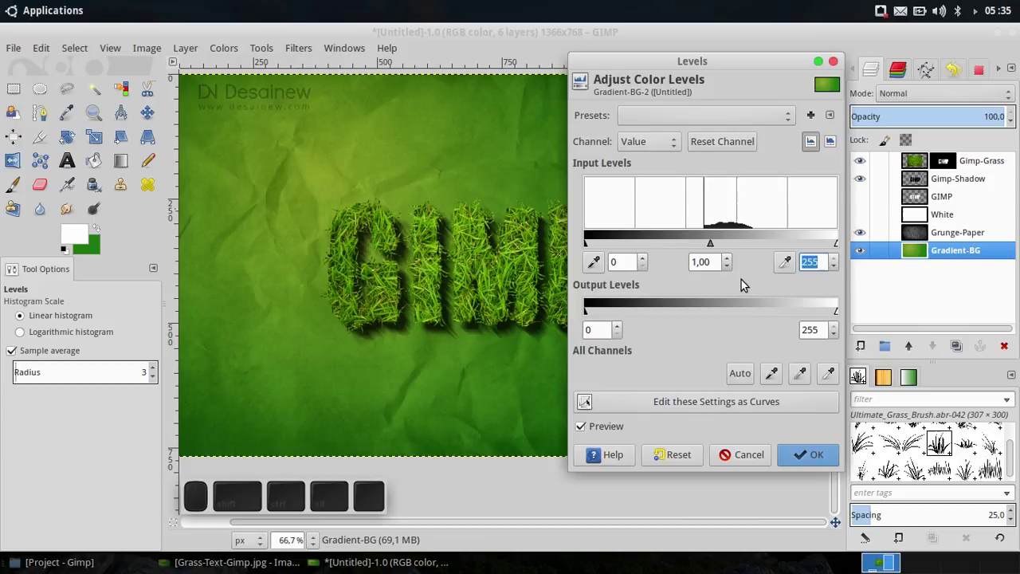
- Enter new input level values for Gradient-BG and apply the Levels adjustment
key(2)
key(3)
key(5)
click(813, 462)
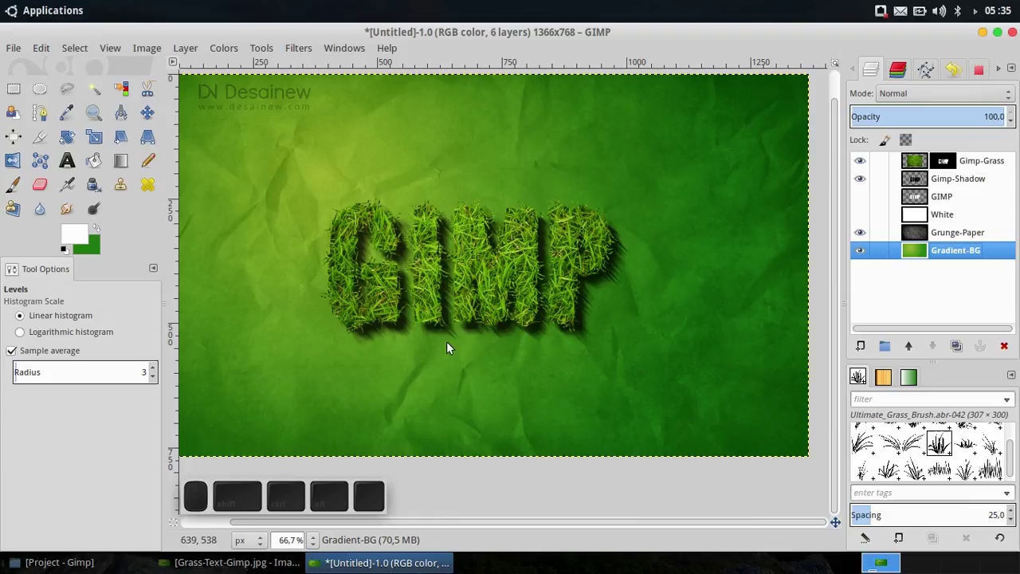
- Toggle View > Snap to Canvas Edges before placing the subtitle text box
click(119, 51)
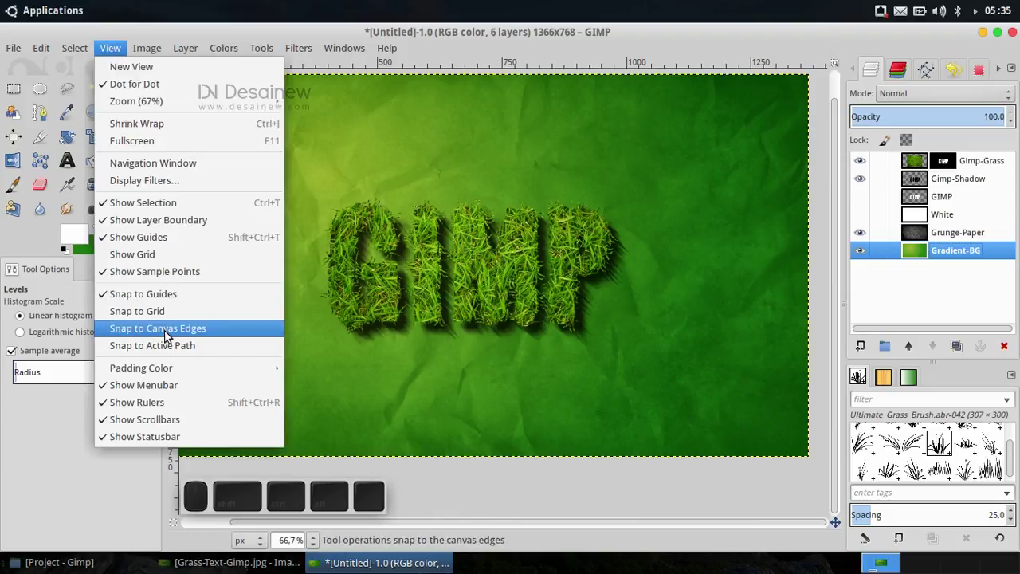
click(179, 334)
middle_click(333, 341)
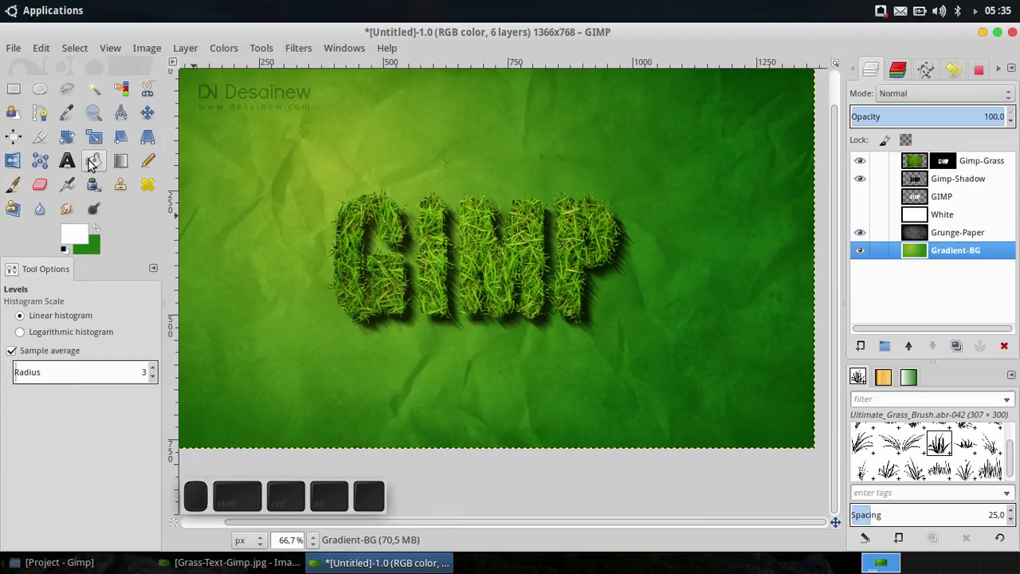
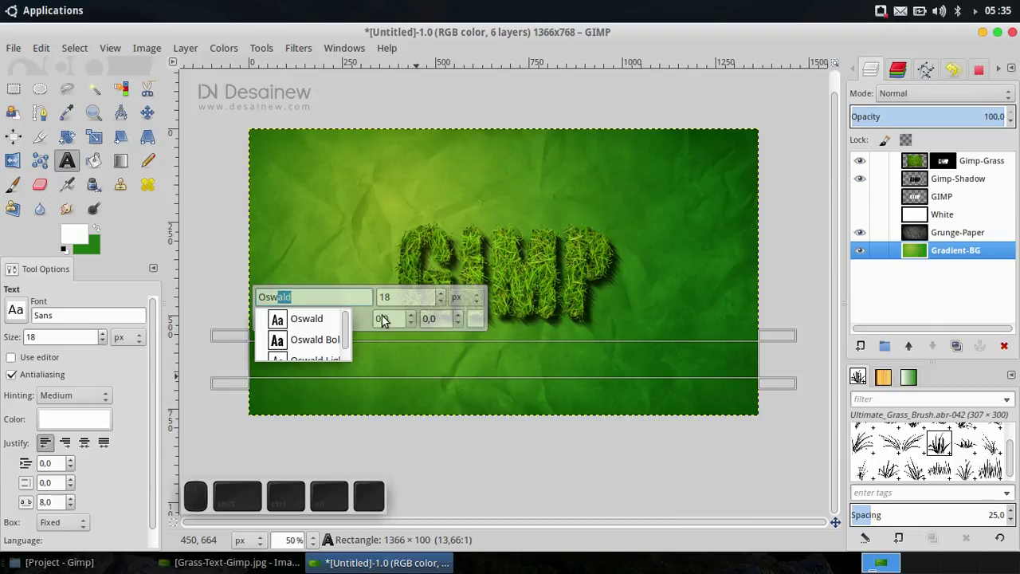
- Enter the subtitle ADOBE PHOTOSHOP ALTERNATIVE in capitals in the text box
scroll(up, 3)
key(Caps_Lock)
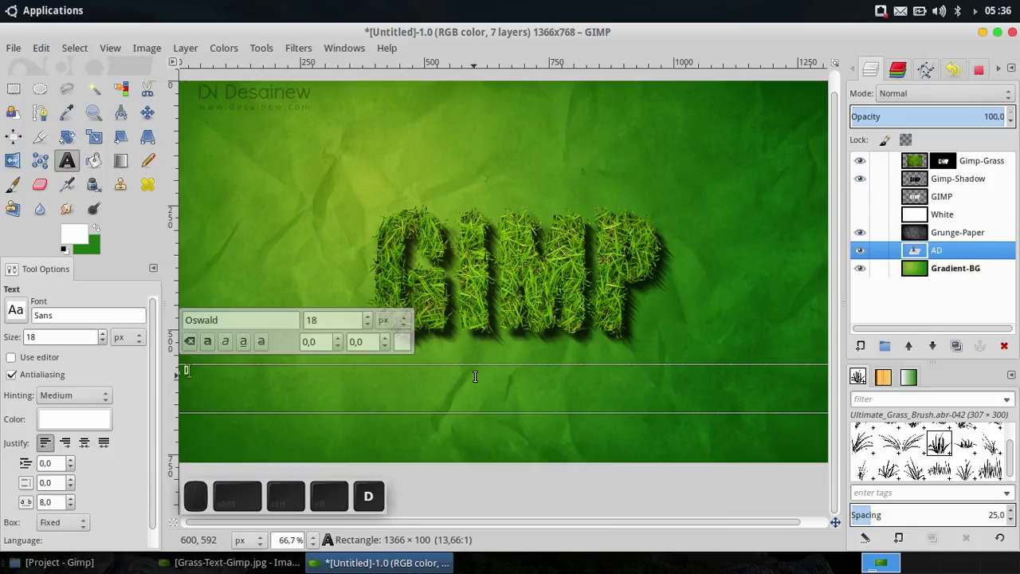
key(space)
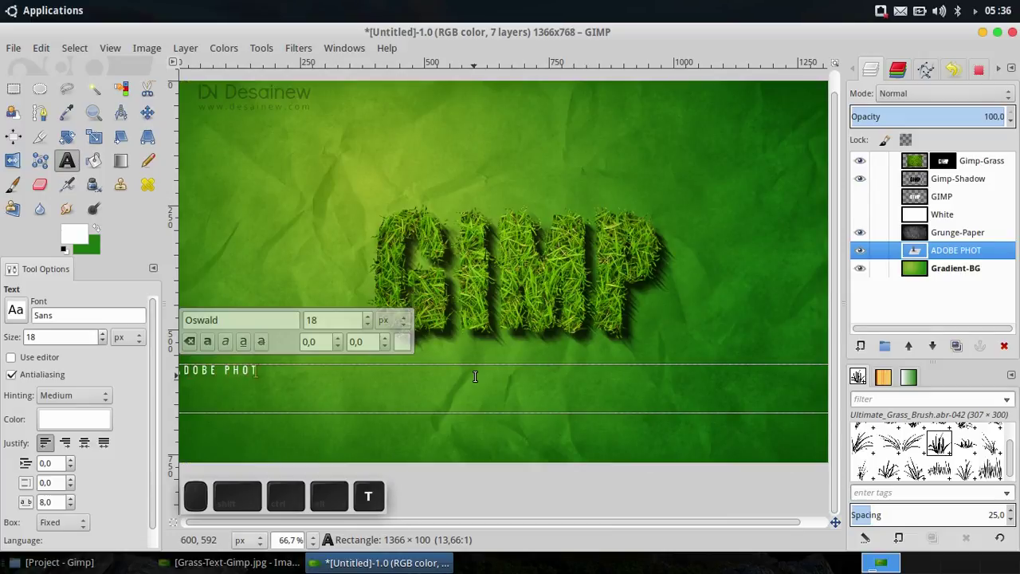
key(space)
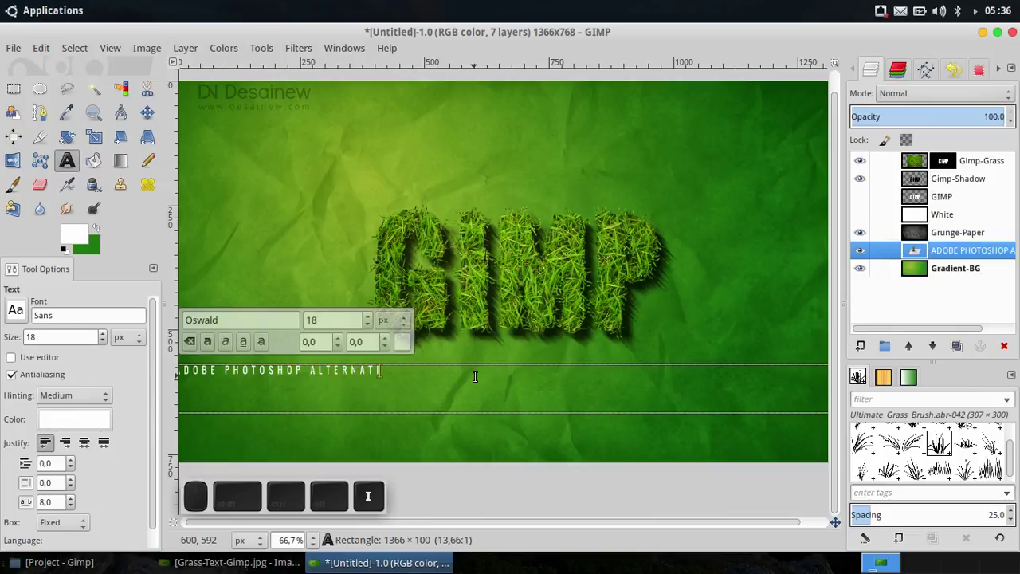
key(Caps_Lock)
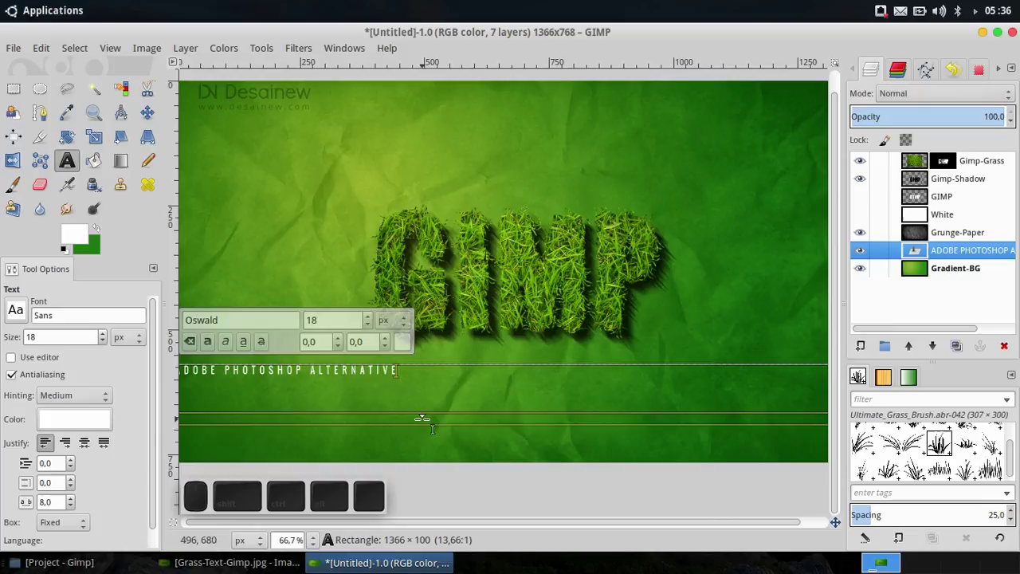
scroll(up, 3)
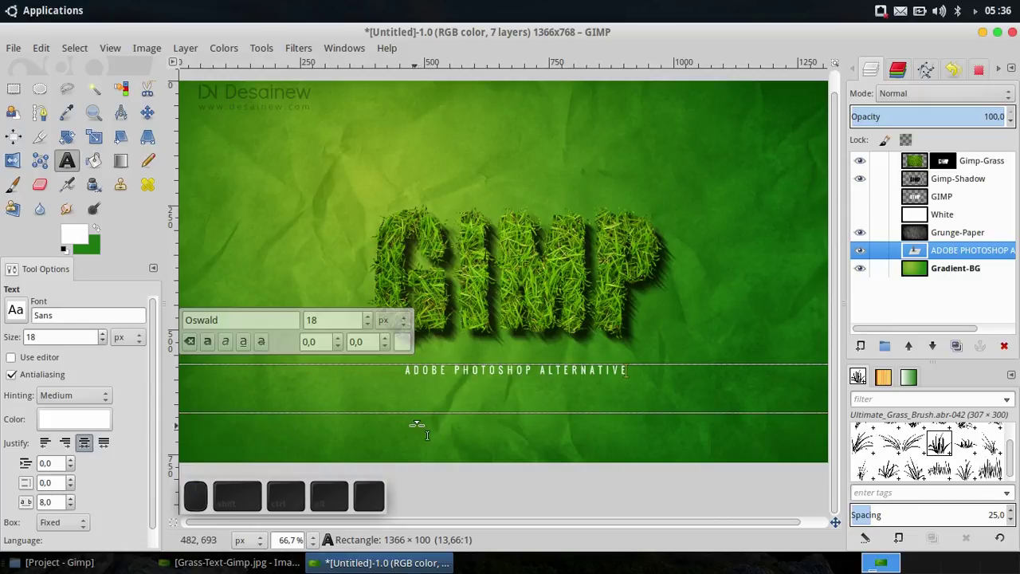
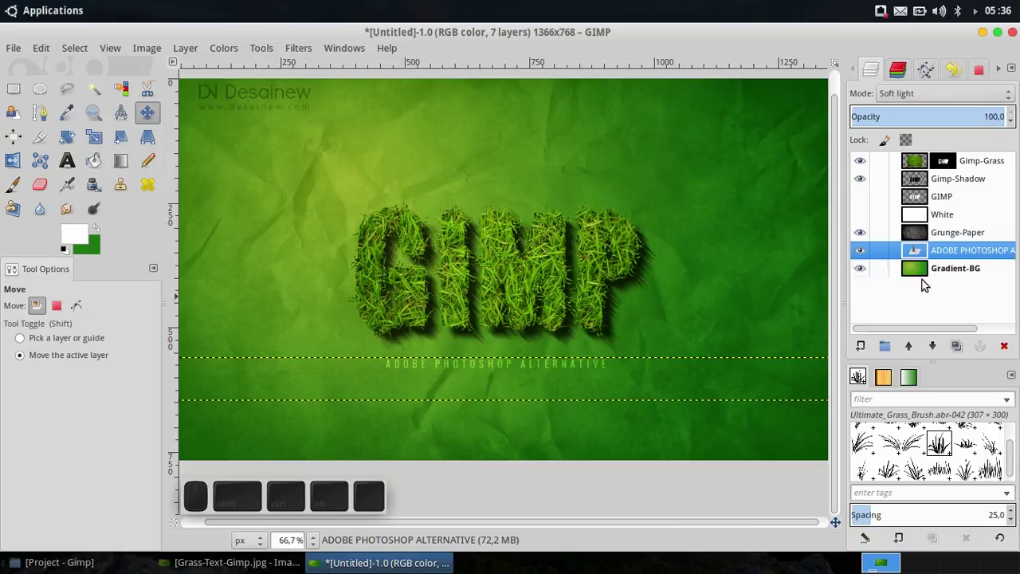
- Create a white-filled layer named Lightning above Grunge-Paper
click(957, 237)
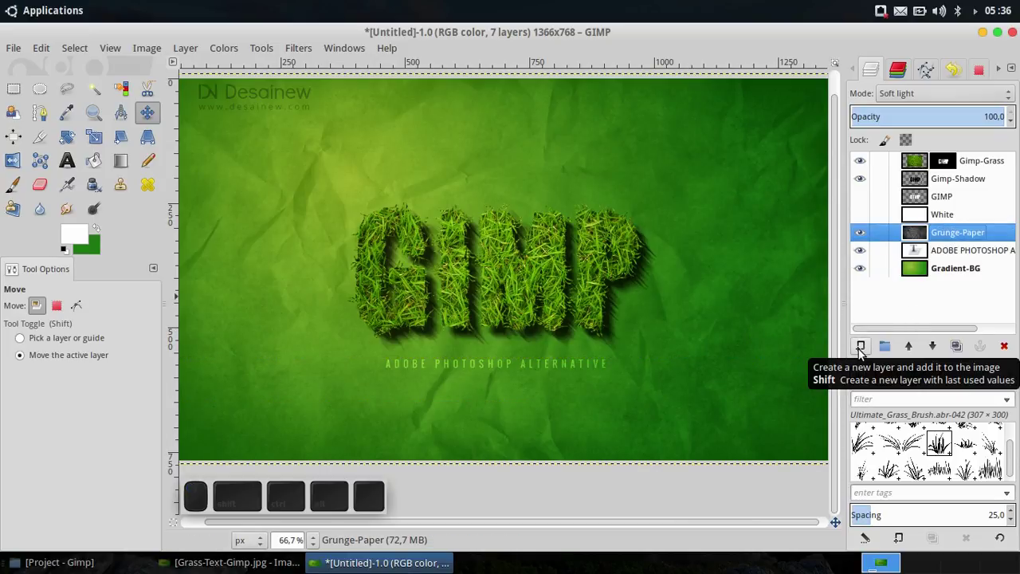
click(864, 352)
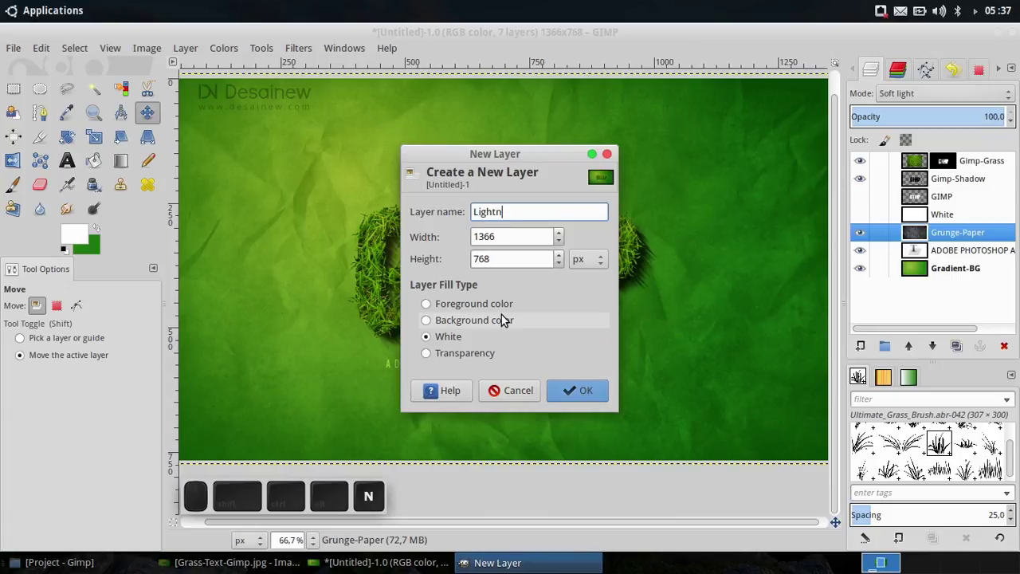
key(Return)
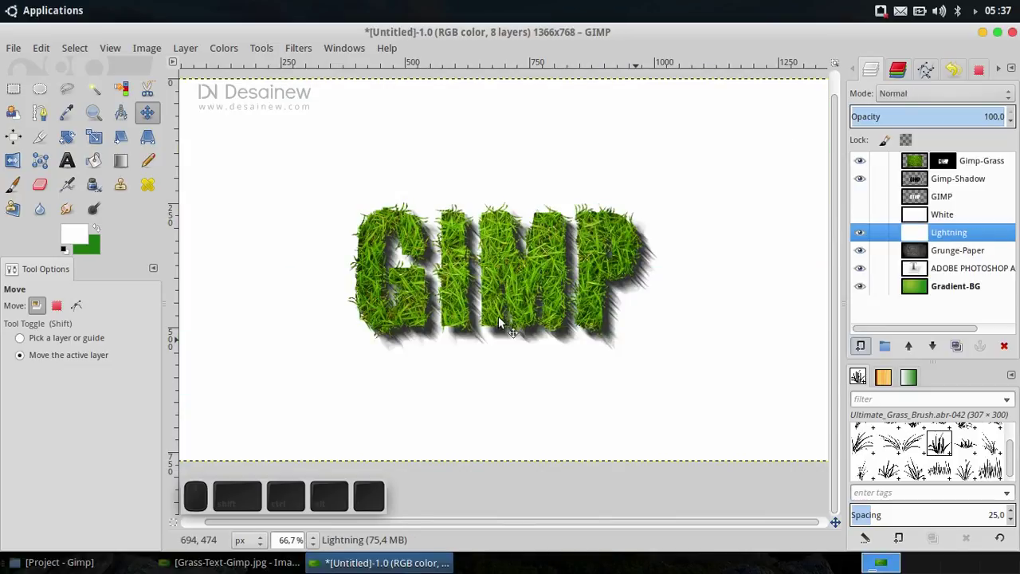
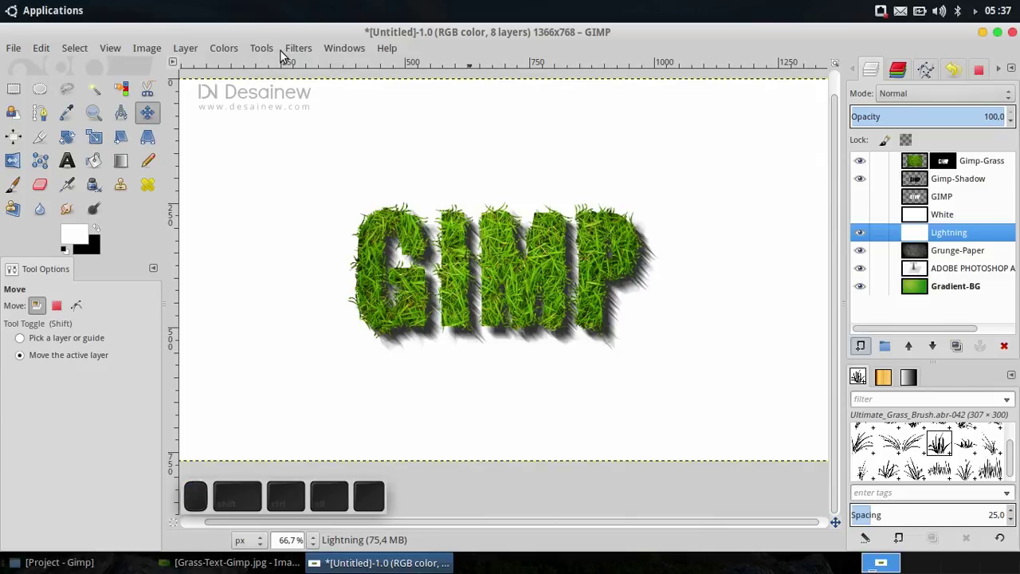
- Apply the Lens Effect filter to the Lightning layer, making a white oval on black
click(303, 55)
click(327, 179)
click(529, 173)
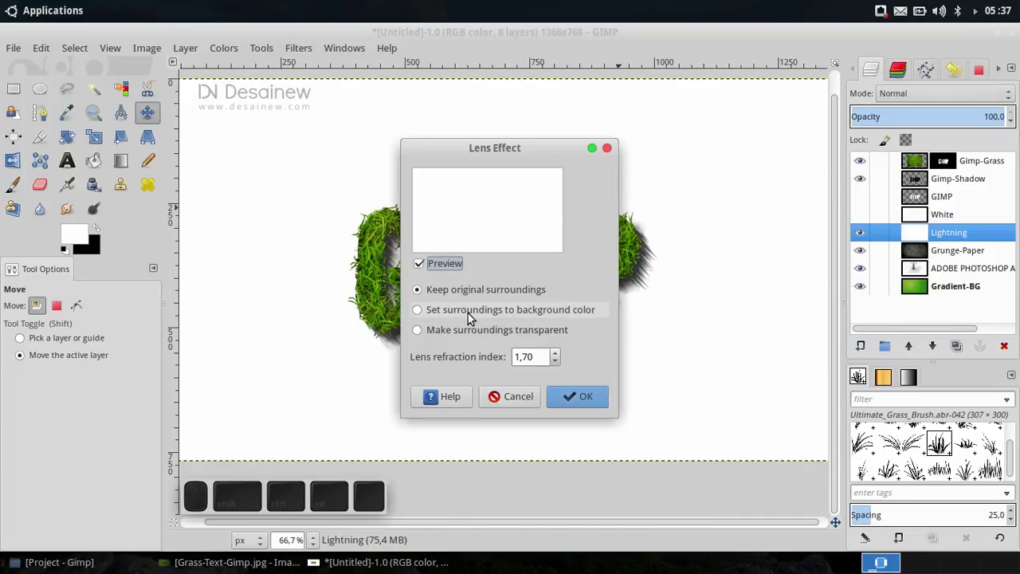
click(588, 401)
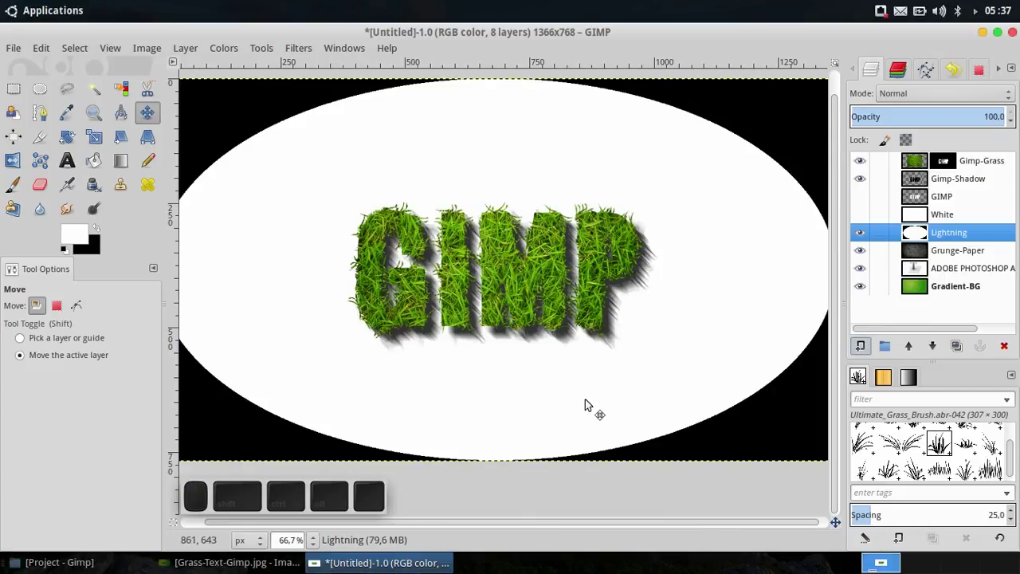
- Gaussian-blur the oval at 400 px and set the Lightning layer to Soft light mode
click(308, 50)
click(496, 162)
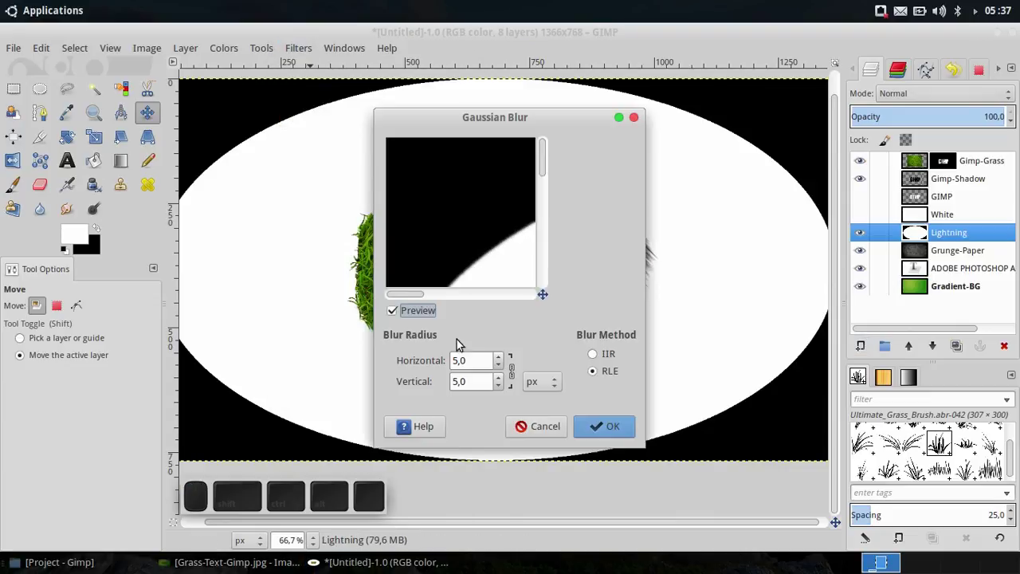
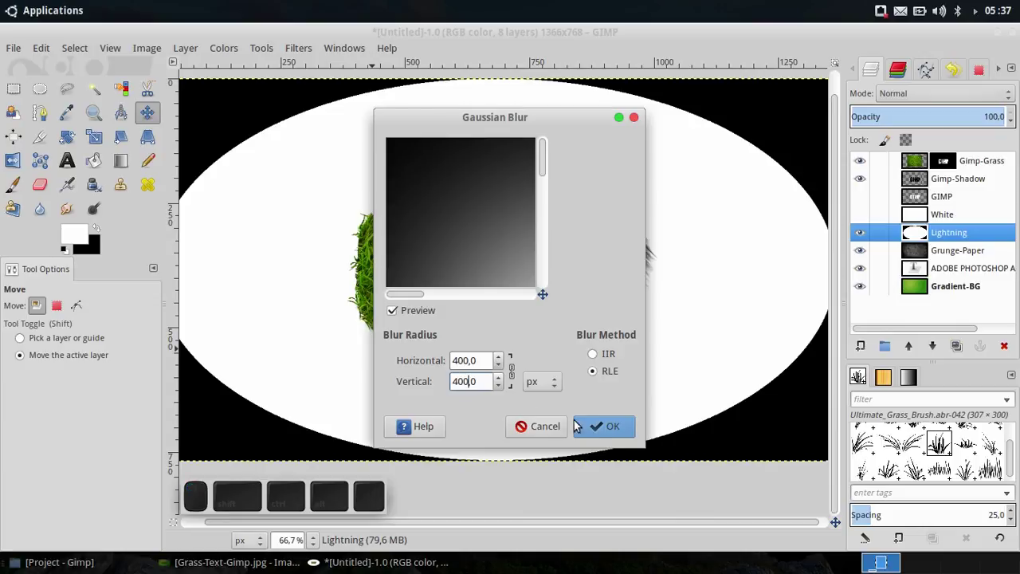
click(609, 431)
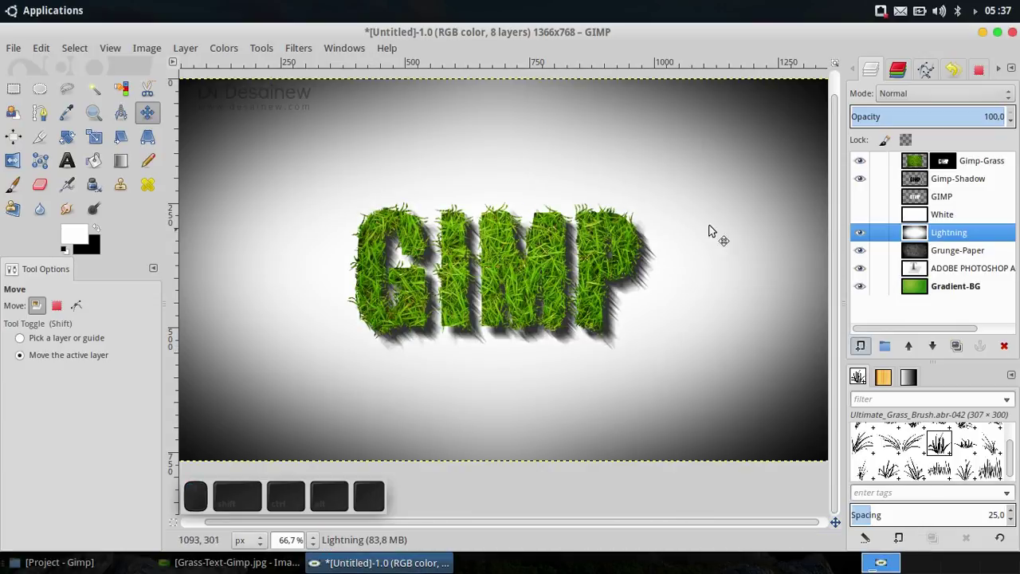
click(891, 315)
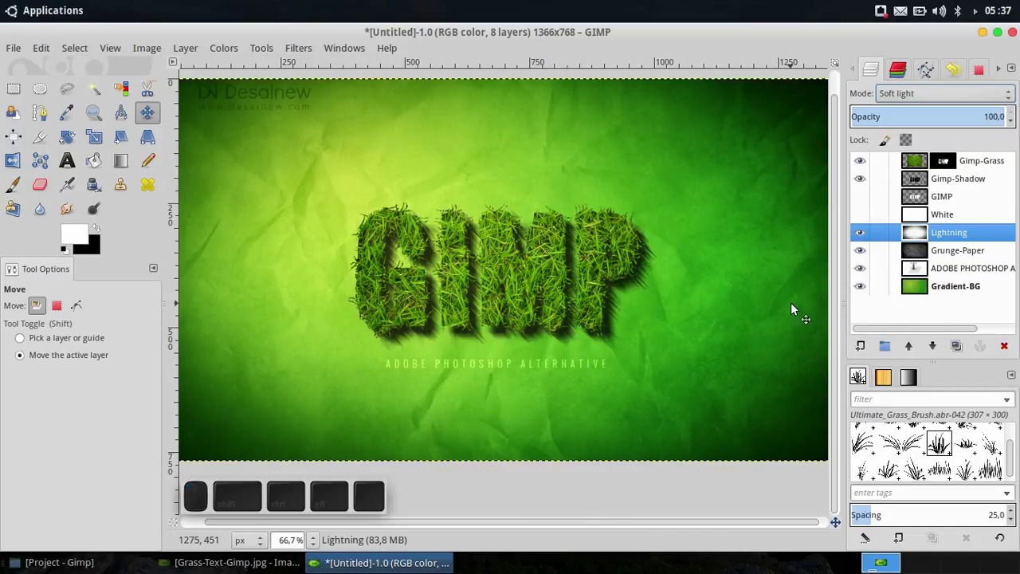
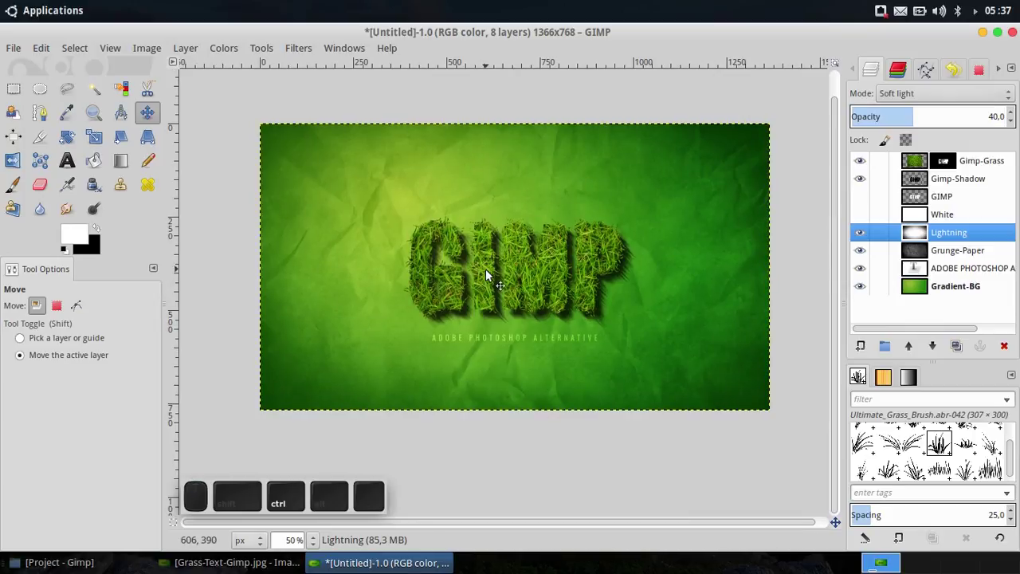
- Zoom to review the finished vignette, then minimise the GIMP window
middle_click(535, 296)
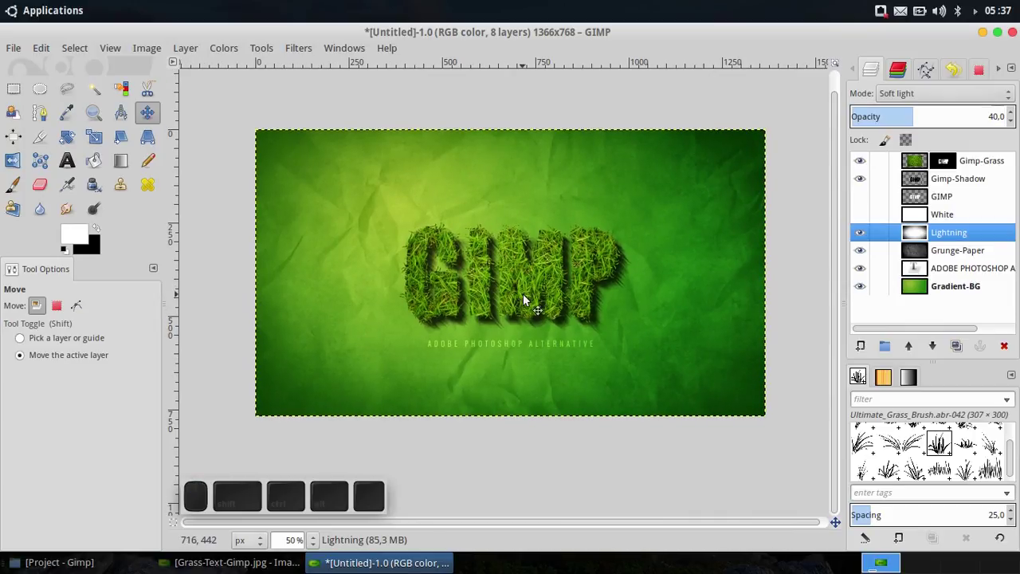
scroll(up, 3)
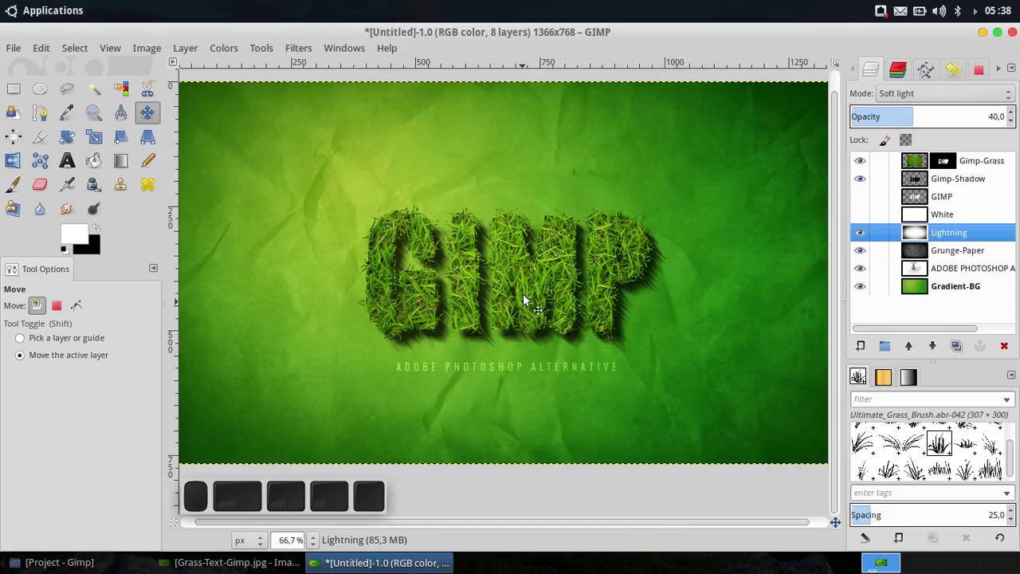
click(987, 39)
middle_click(987, 38)
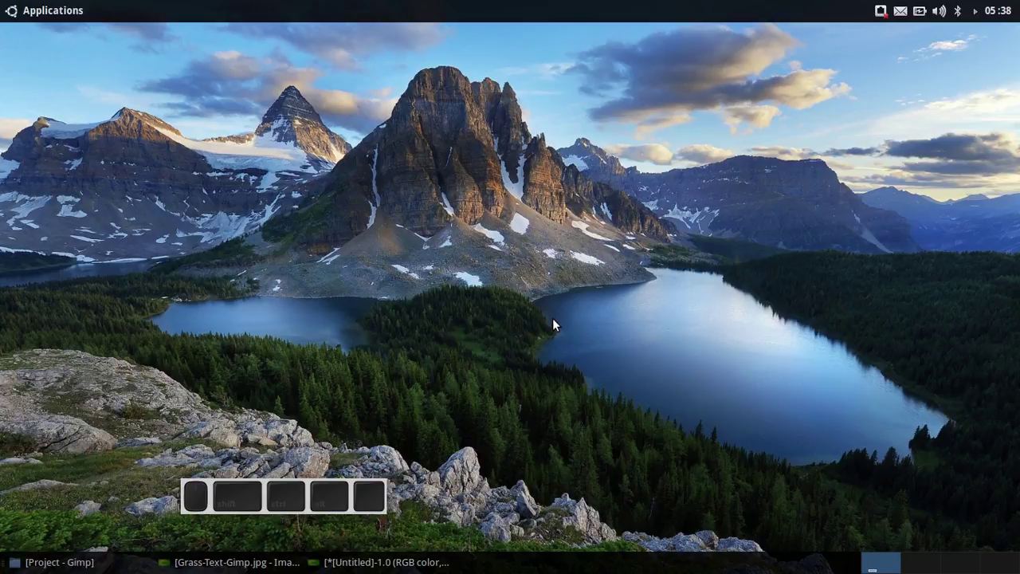